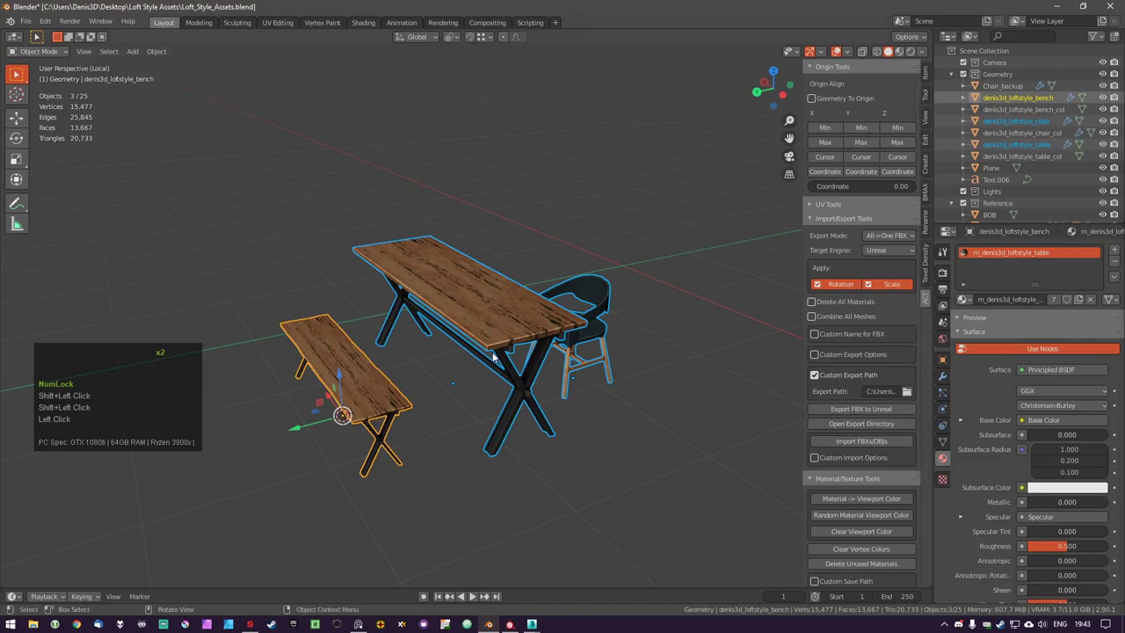
Select the loft bench, table, chair and their _col meshes in the Outliner and leave local view
click(593, 297)
double_click(499, 306)
click(368, 381)
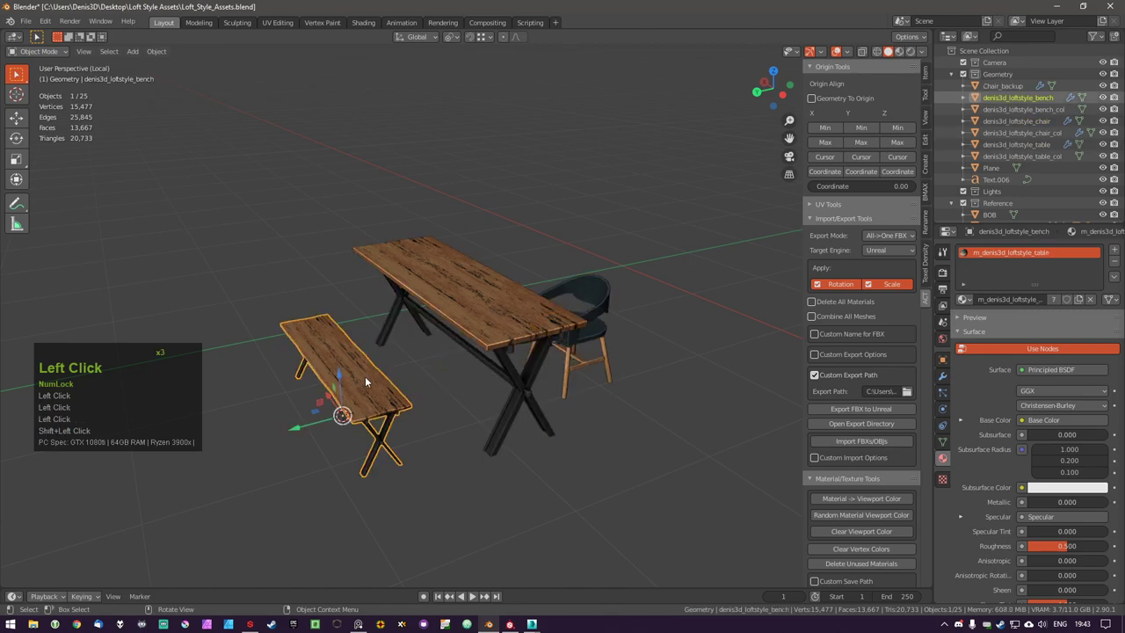
click(505, 351)
double_click(705, 488)
key(ctrl+s)
double_click(726, 387)
double_click(933, 187)
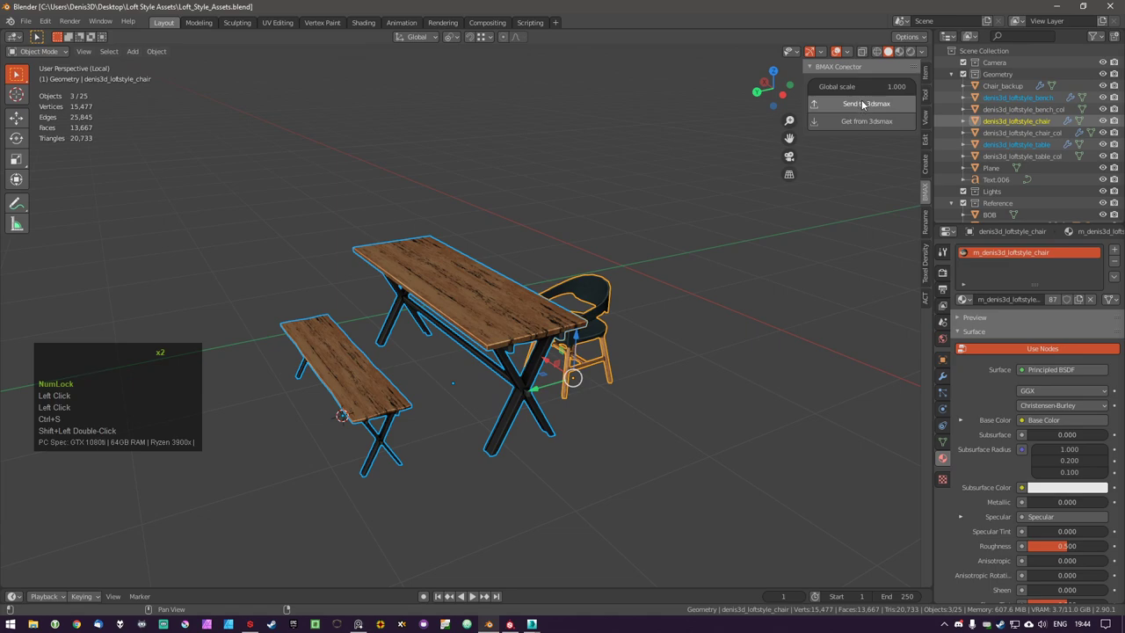
key(KP_Divide)
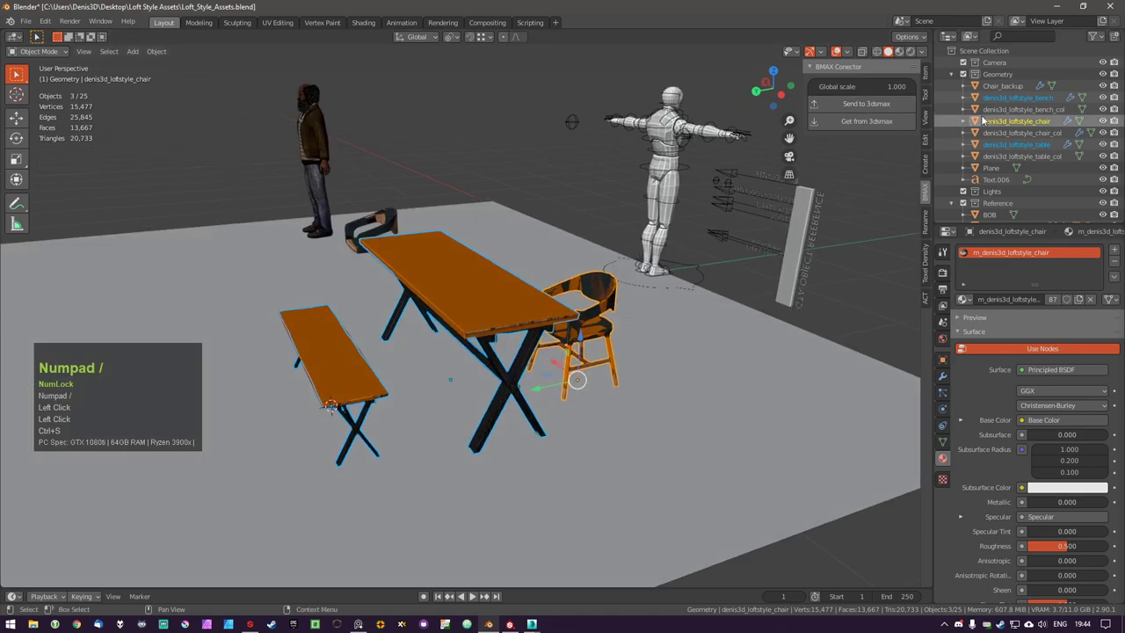
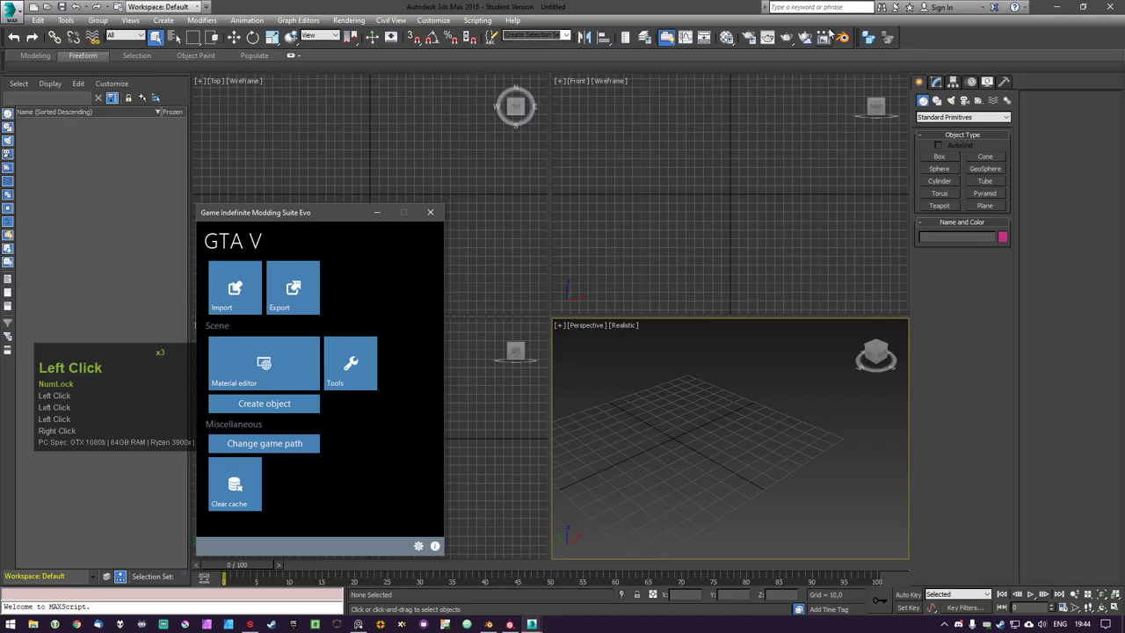
Bring the six loft furniture objects in from Blender via the BMAX Connector's Get from Blender
click(850, 43)
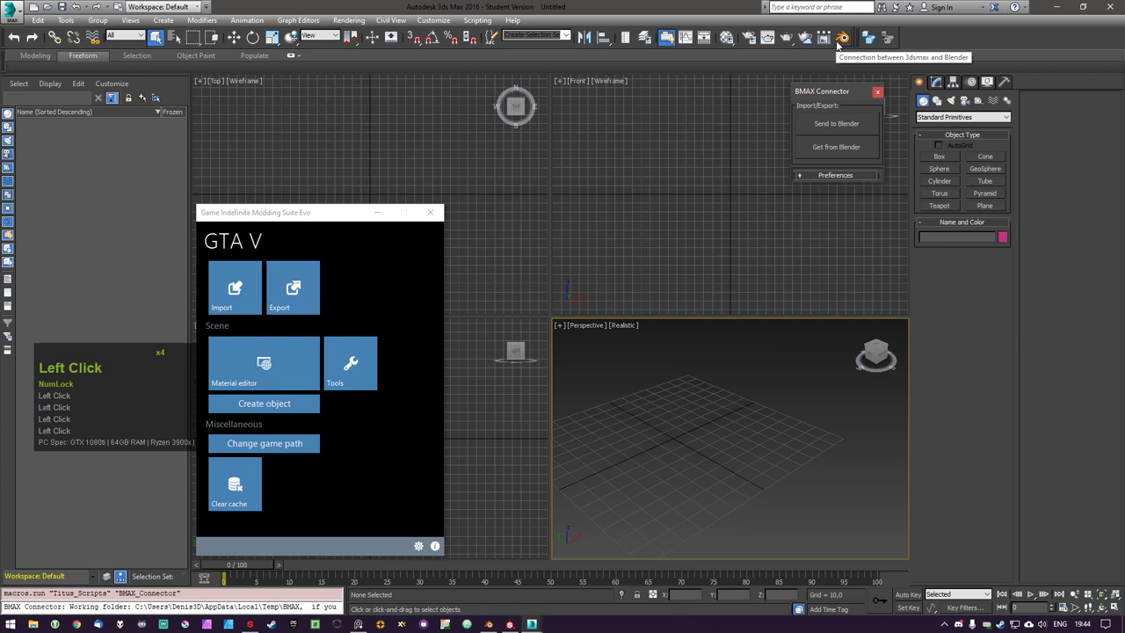
click(854, 152)
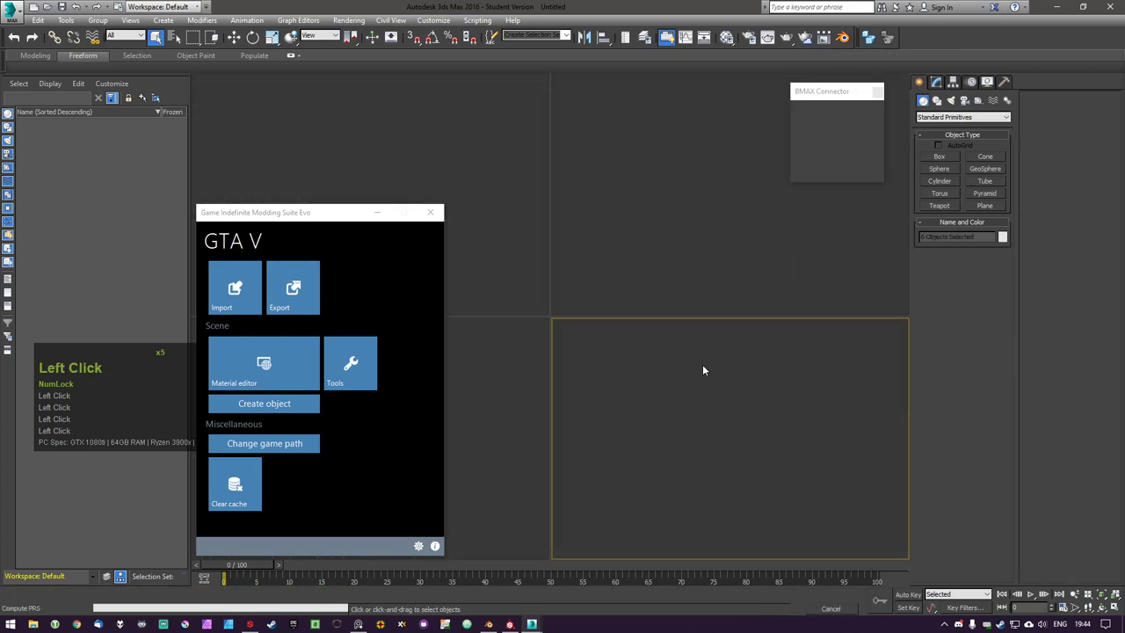
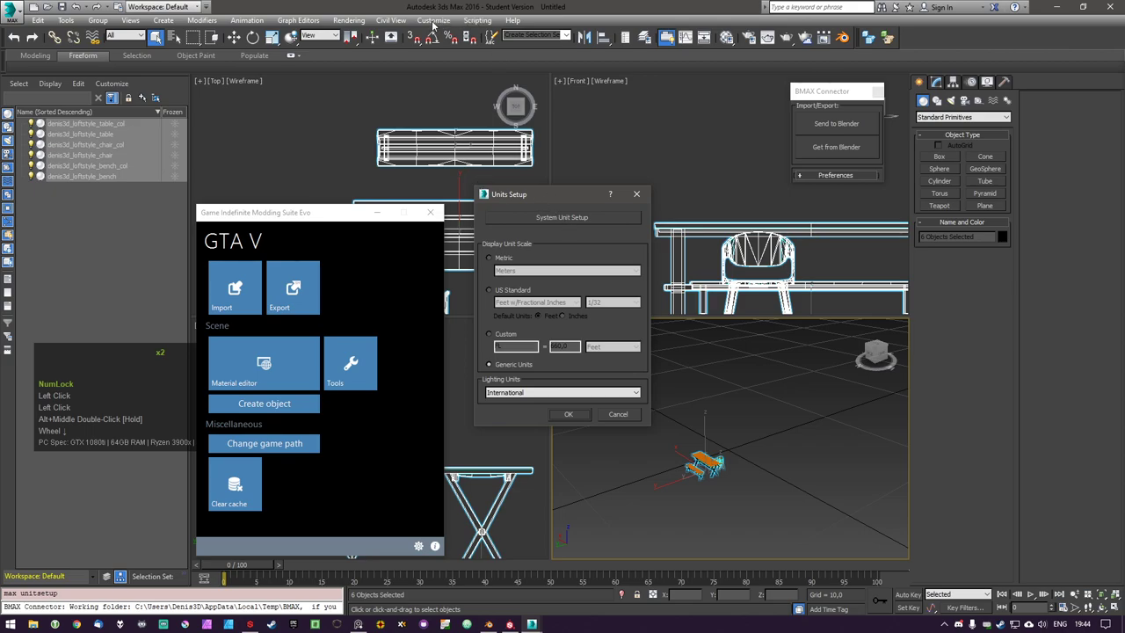
Confirm the system unit as 1 unit = 1.0 meters, close both unit dialogs and clear the selection
double_click(650, 200)
double_click(443, 27)
click(479, 171)
click(556, 221)
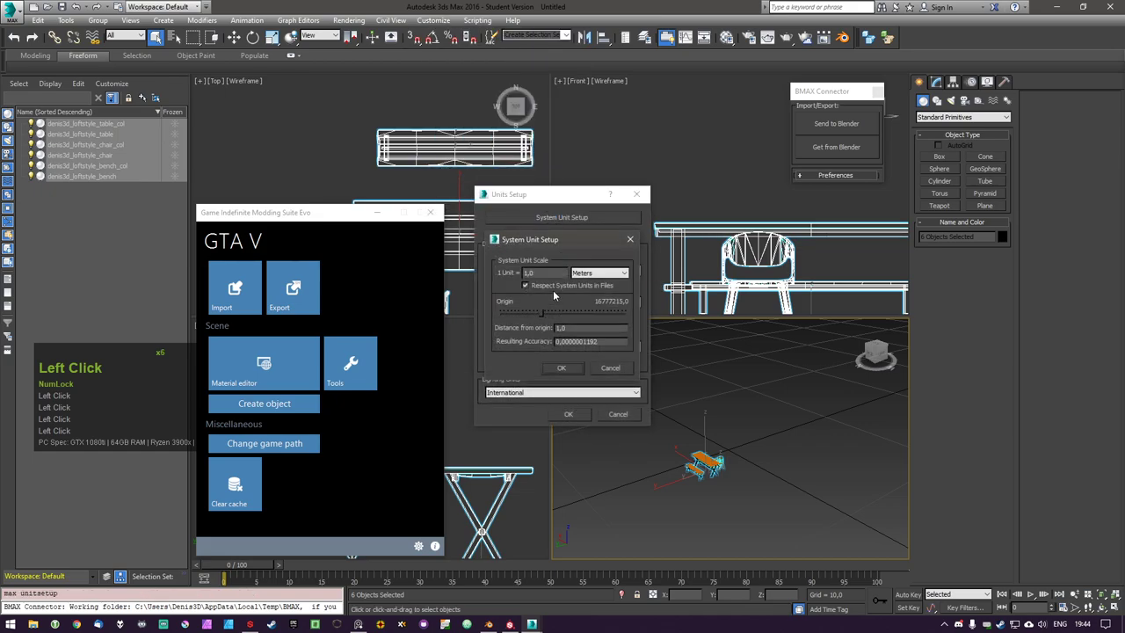
click(630, 278)
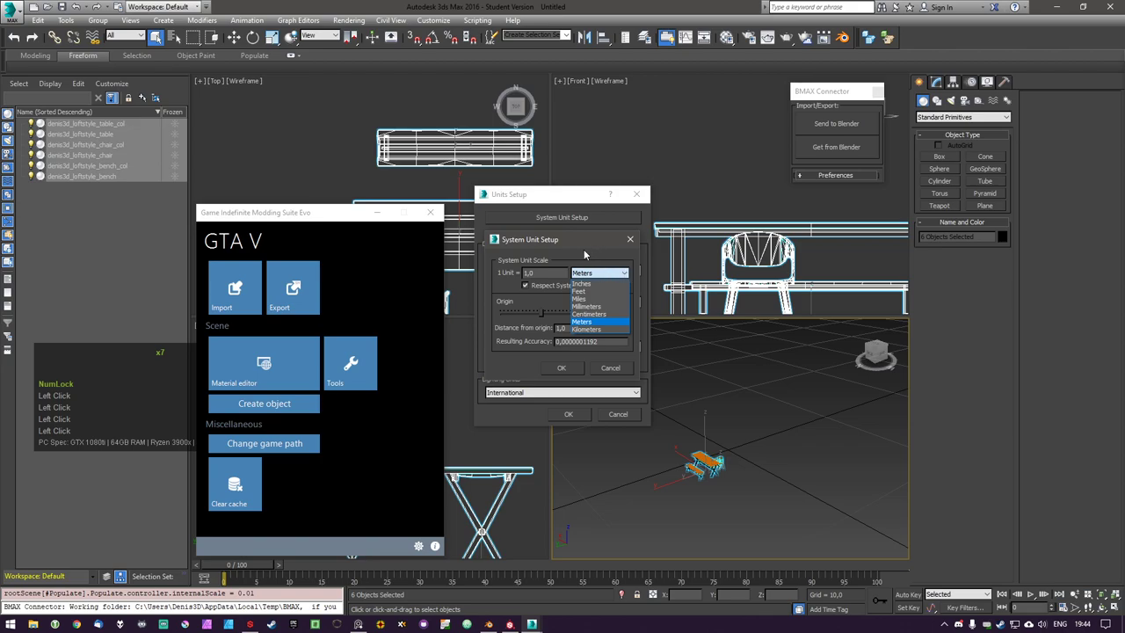
click(585, 246)
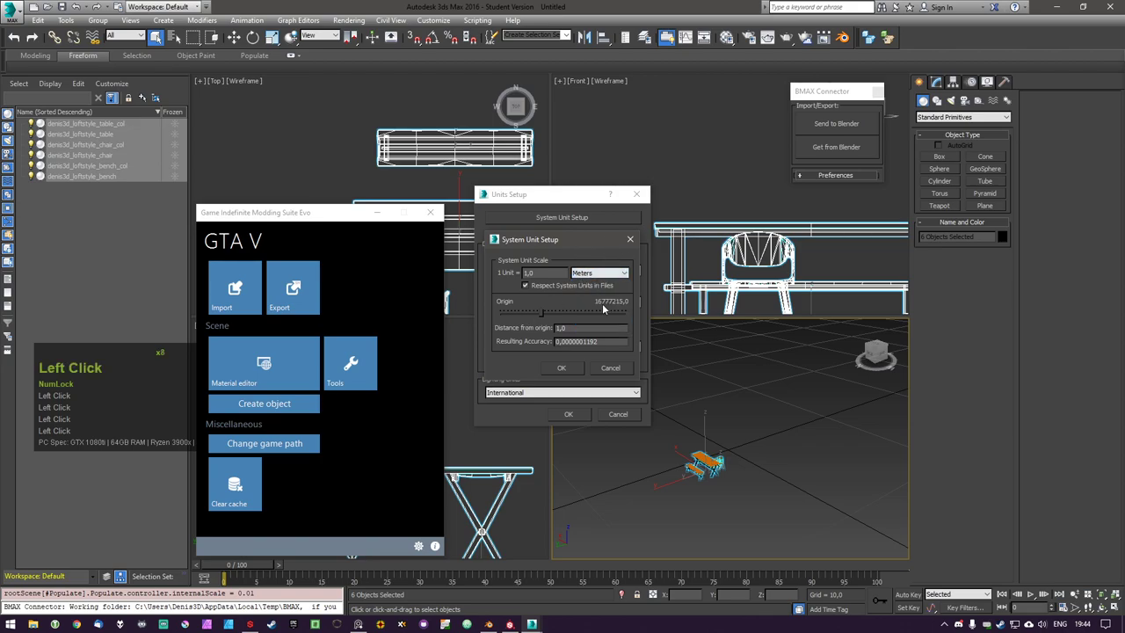
click(615, 366)
click(633, 416)
click(91, 259)
click(281, 221)
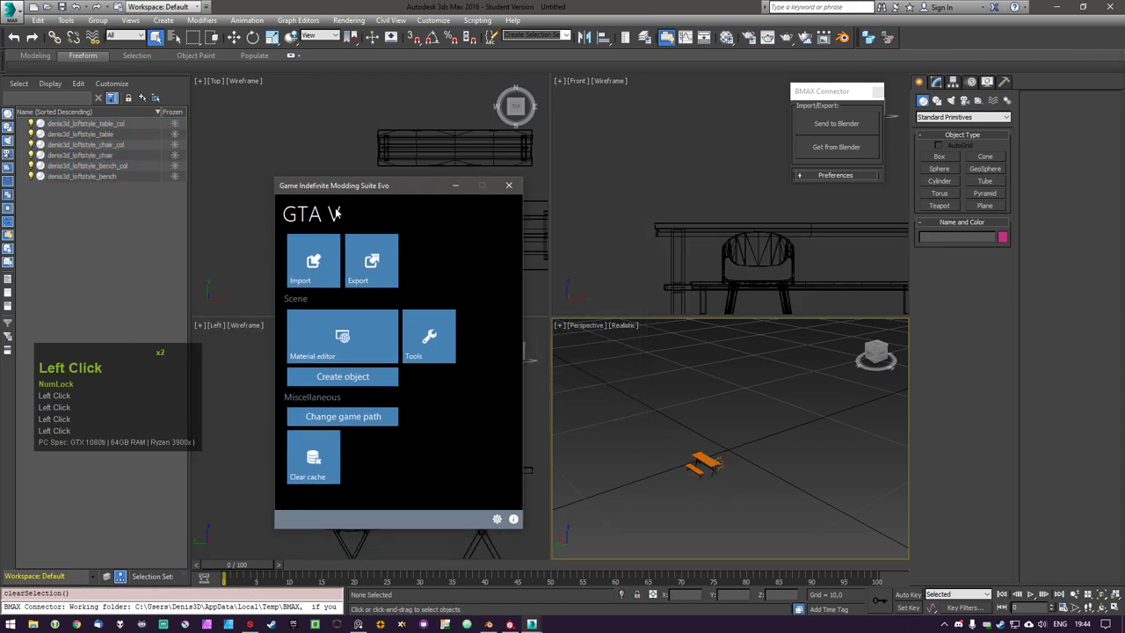
scroll(up, 3)
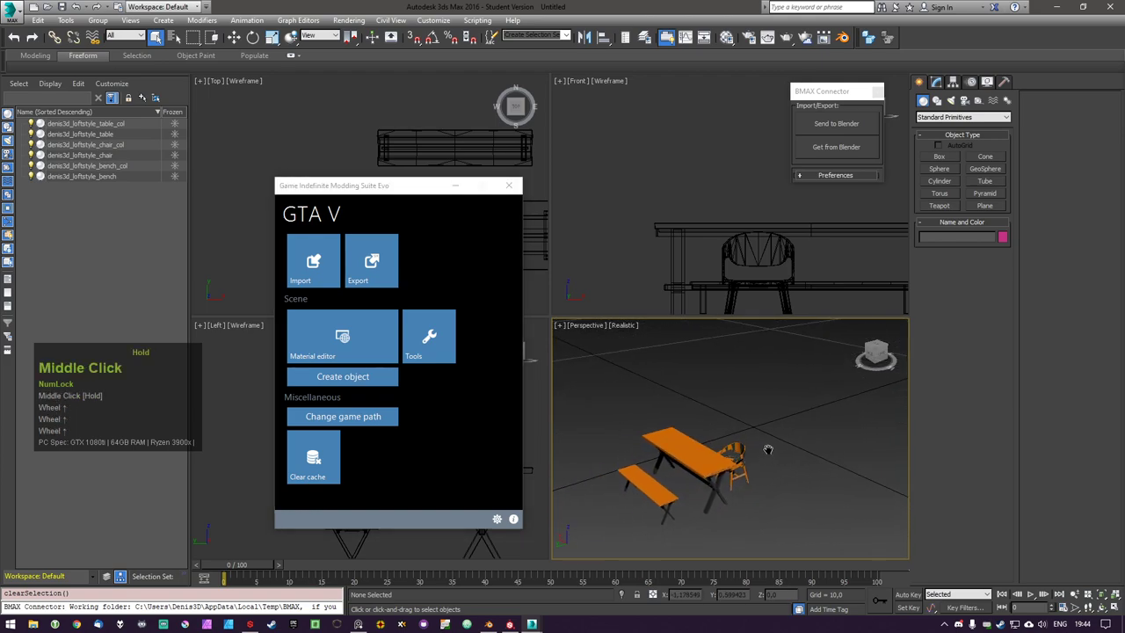
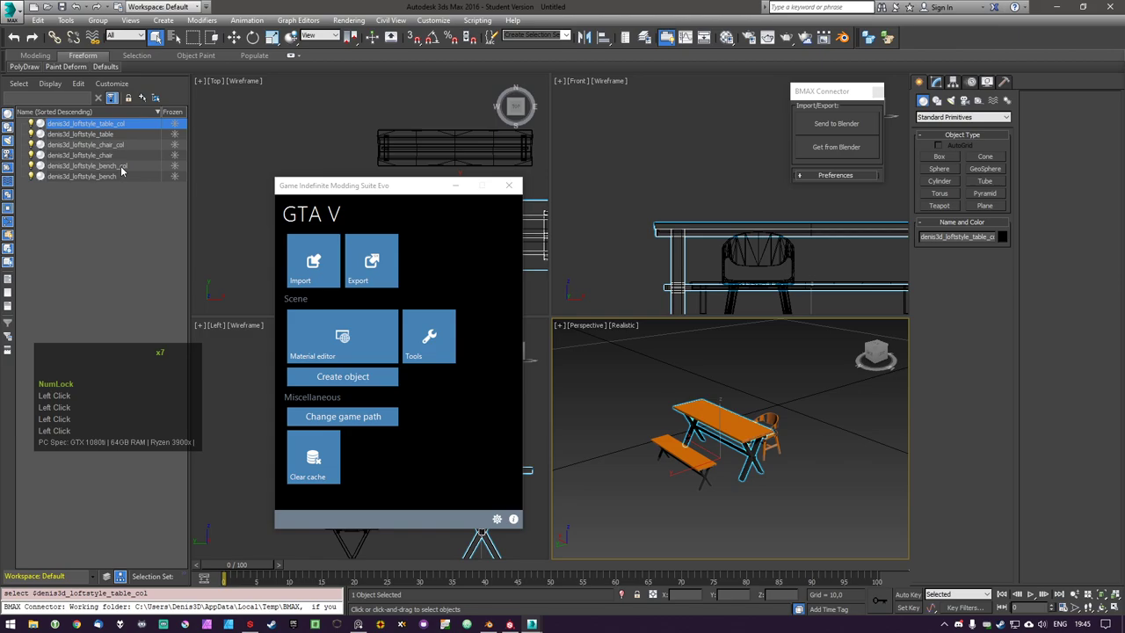
Inspect the loft bench material's shader settings and enable Embed on its Bump Texture
click(111, 177)
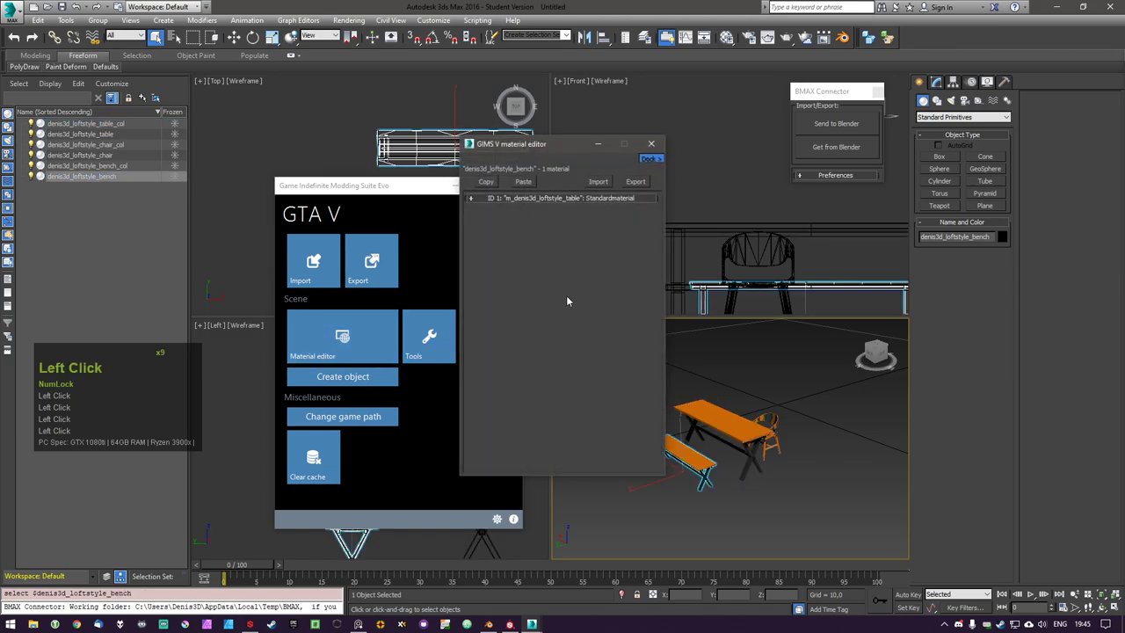
click(573, 201)
click(531, 243)
double_click(634, 364)
click(550, 349)
click(815, 294)
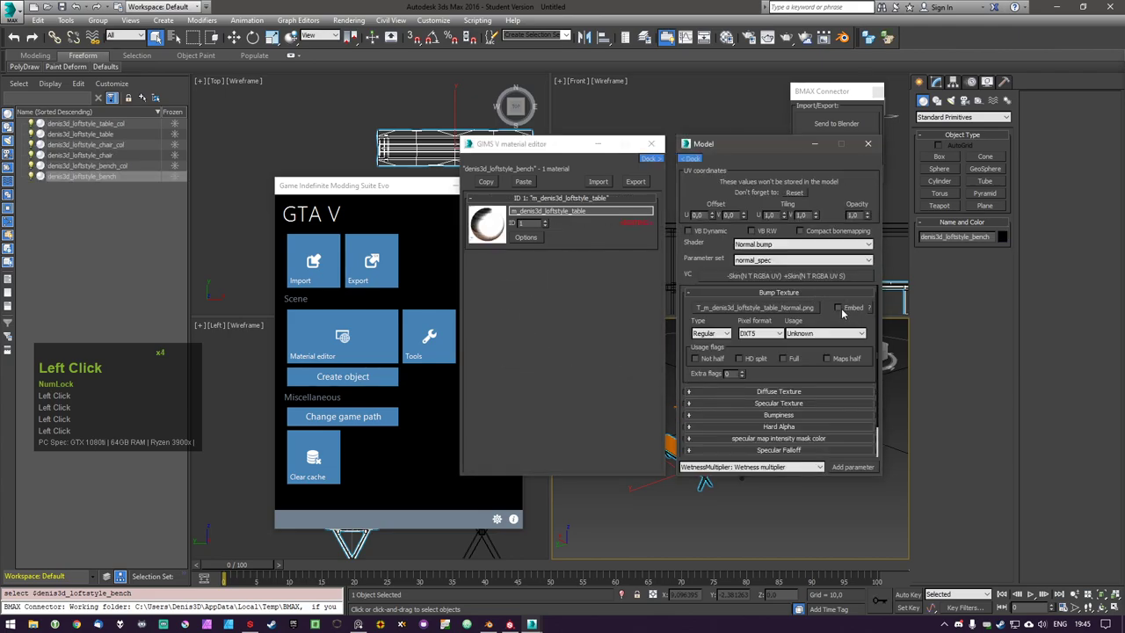
click(839, 302)
double_click(844, 312)
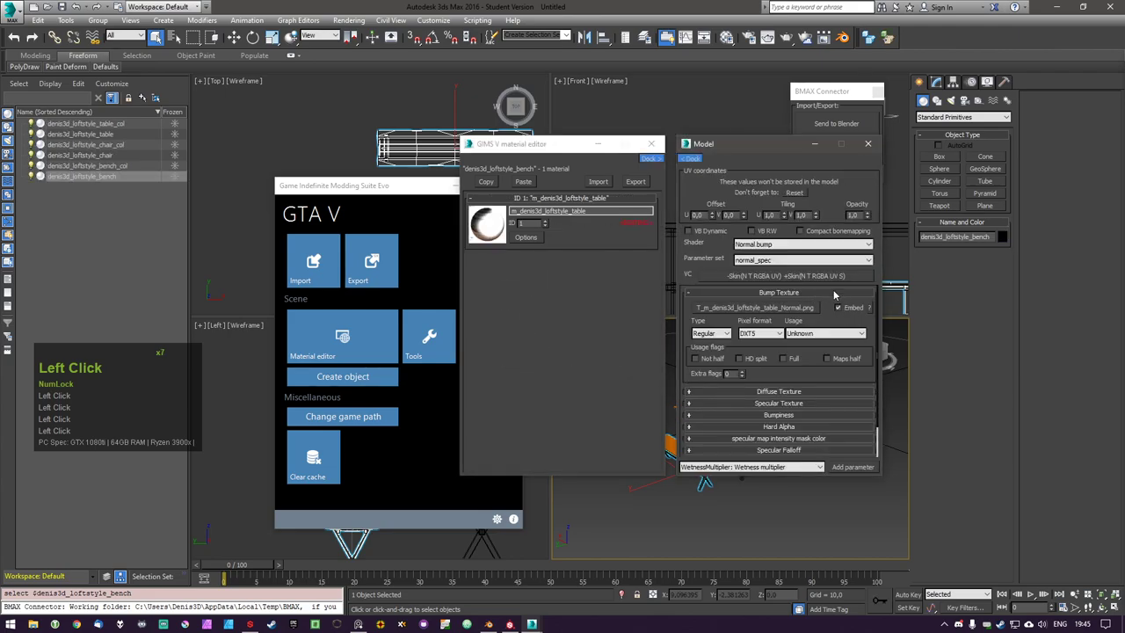
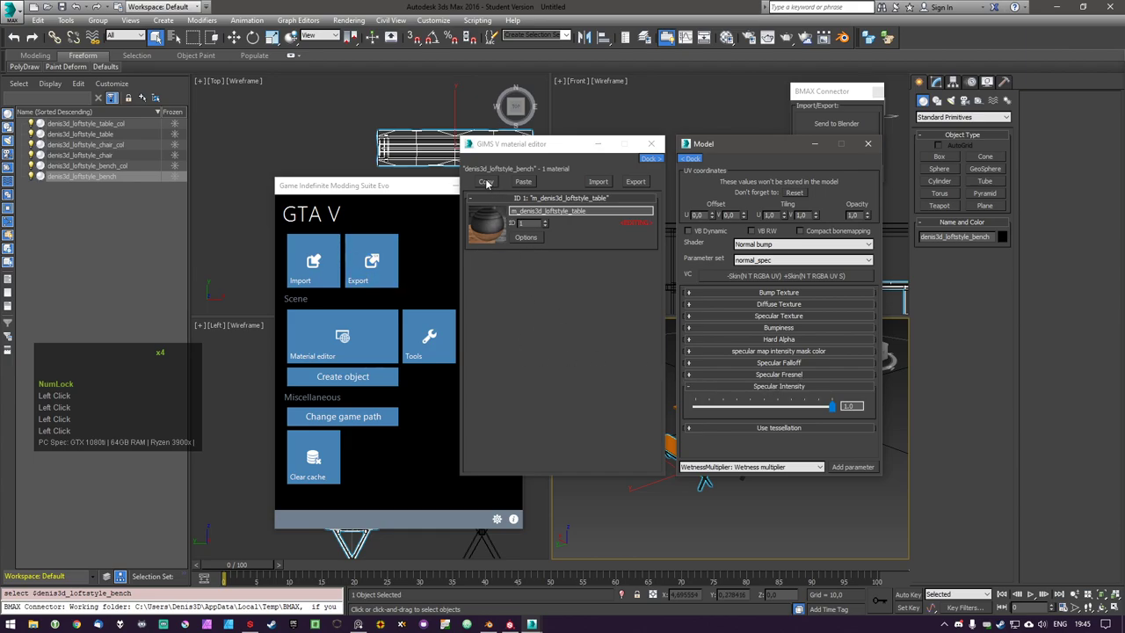
Copy the bench material settings, close the shader window and select the loft table
click(492, 188)
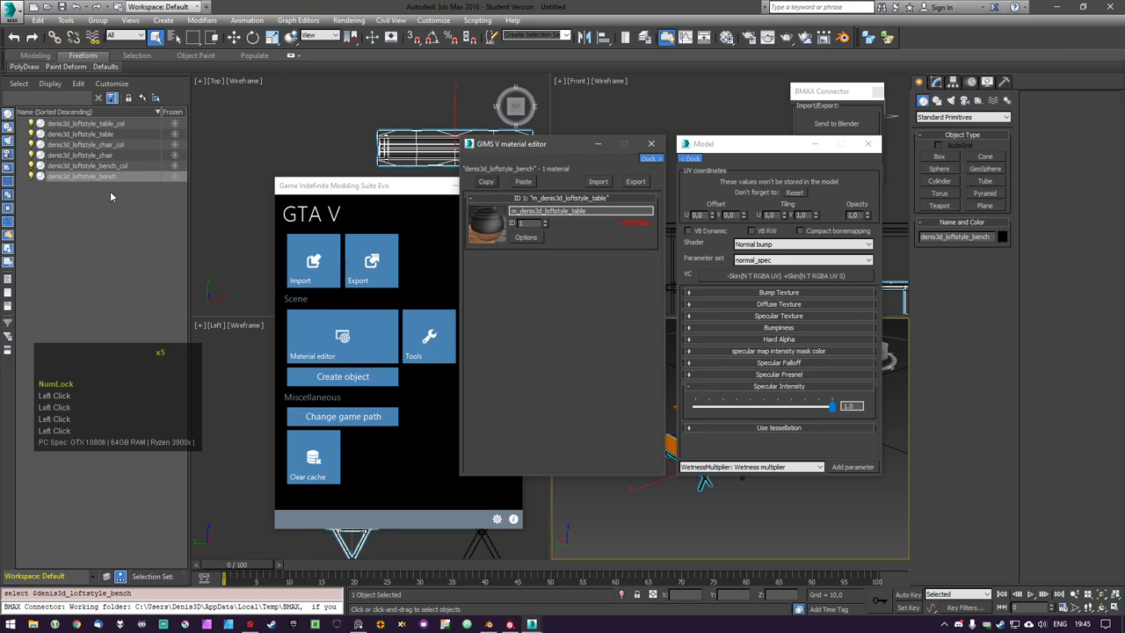
click(115, 136)
click(528, 183)
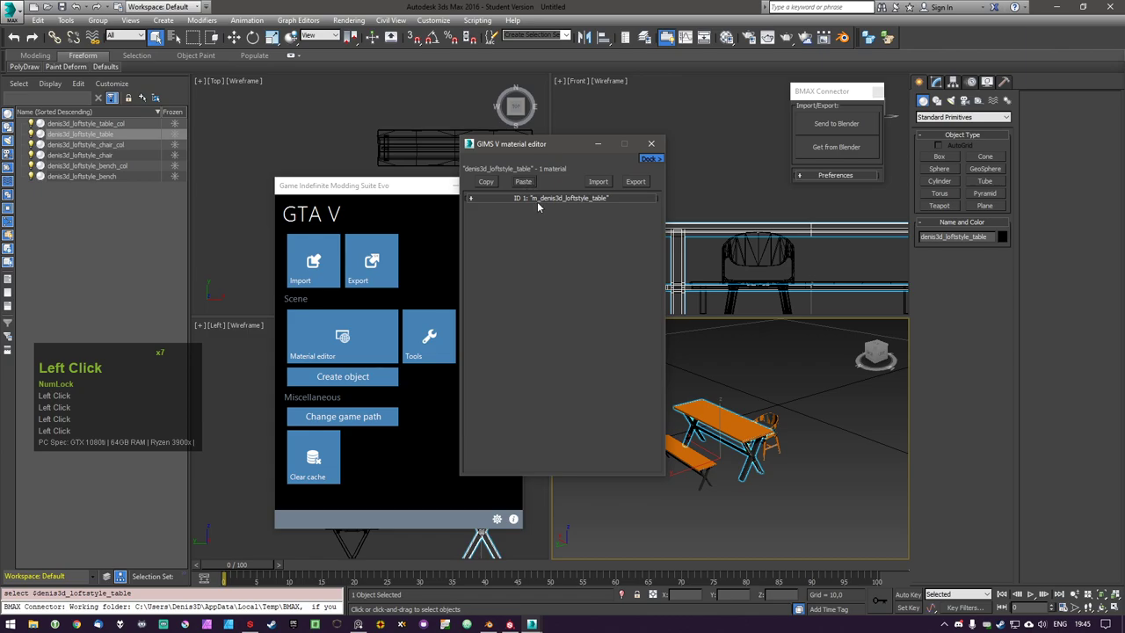
Check the loft chair material's Bump Texture settings without changing them
click(119, 158)
click(528, 244)
click(560, 362)
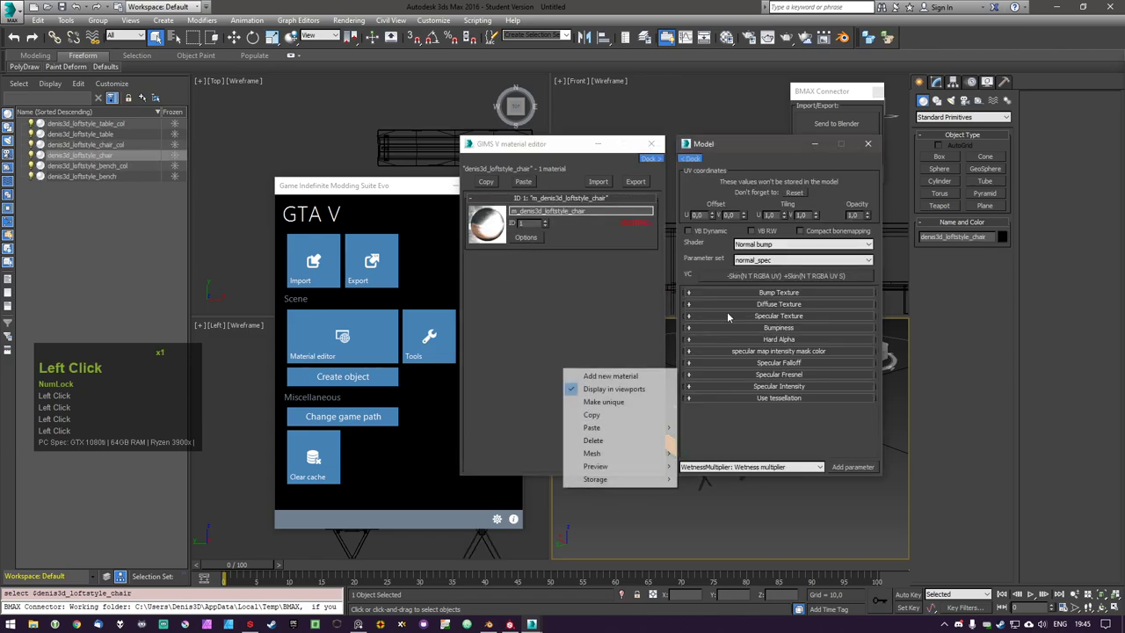
click(826, 299)
click(850, 310)
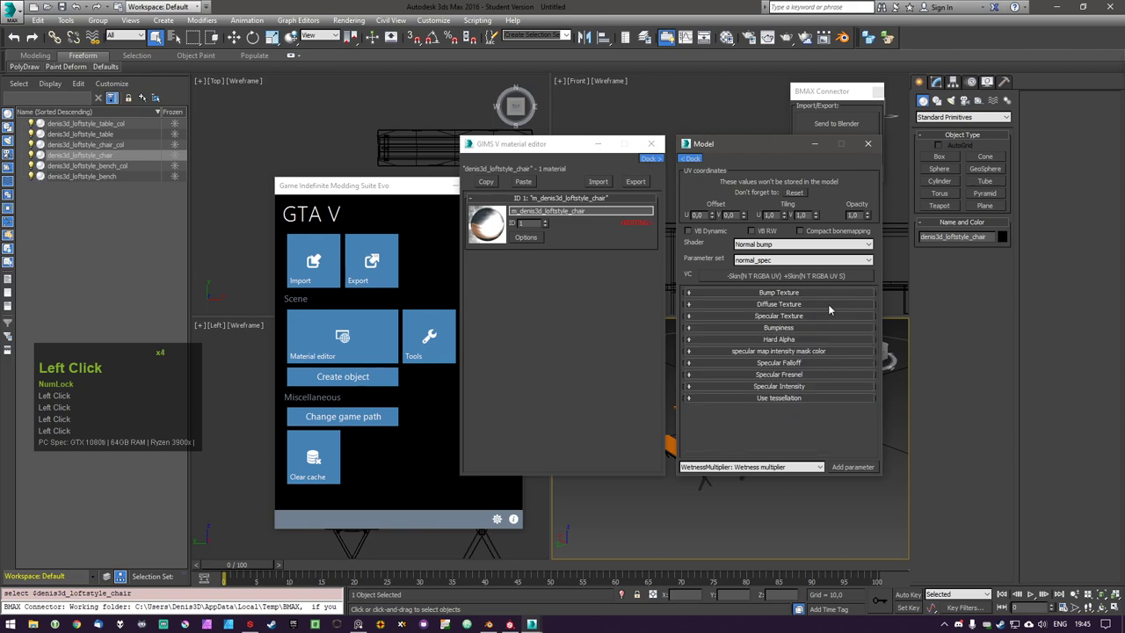
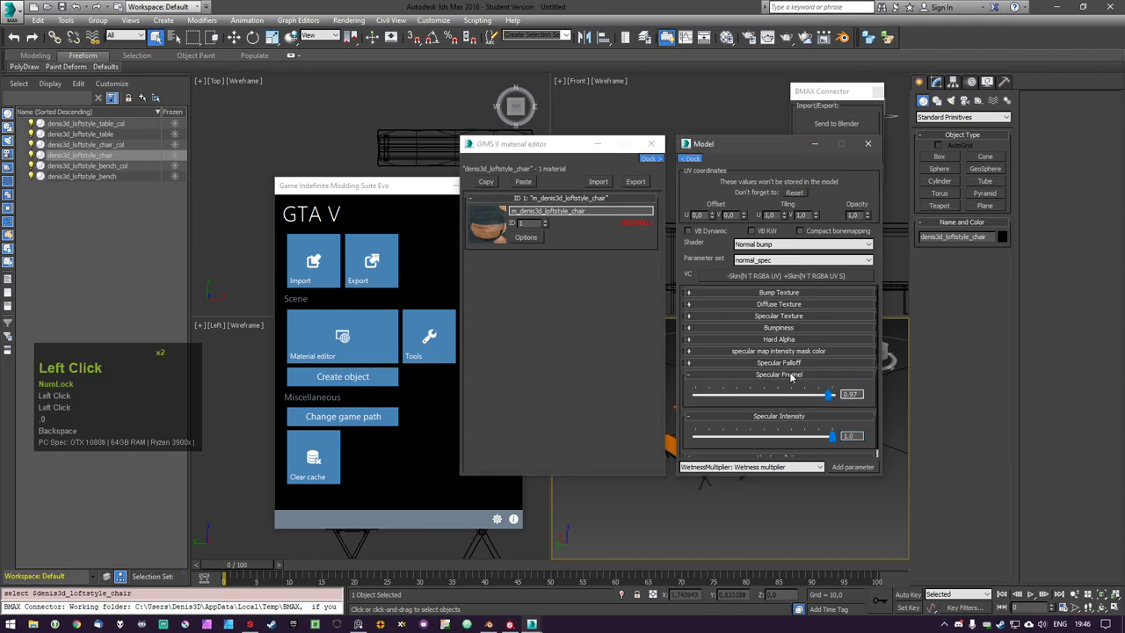
double_click(795, 363)
double_click(798, 366)
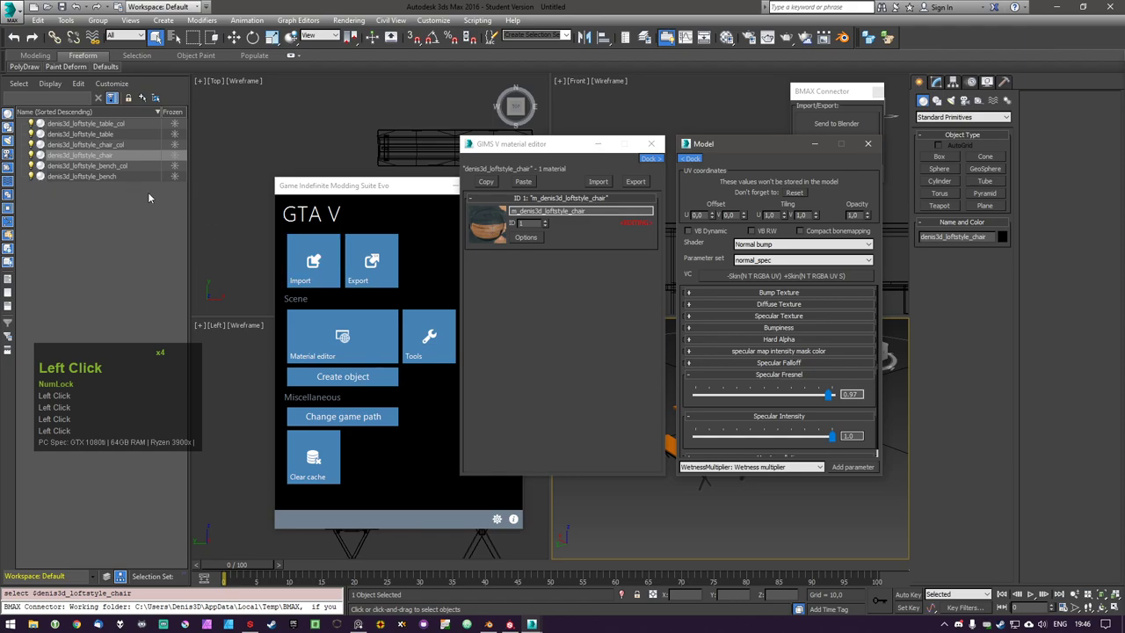
Turn off Embed on the loft table material's Bump Texture and collapse its settings
click(577, 348)
click(118, 136)
click(580, 204)
click(533, 245)
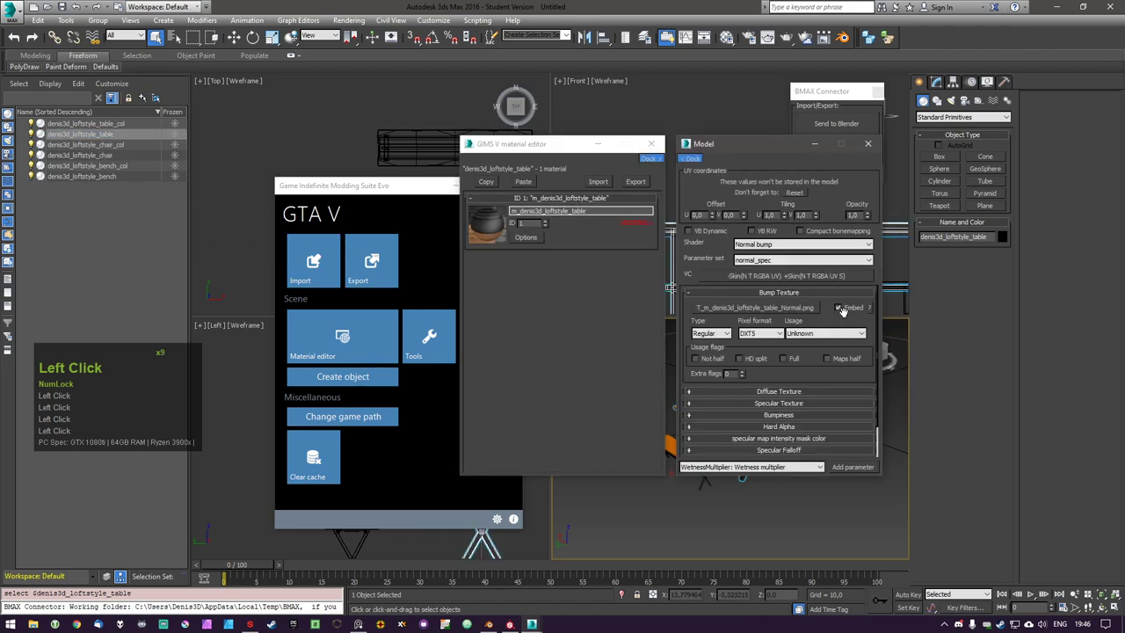
click(848, 312)
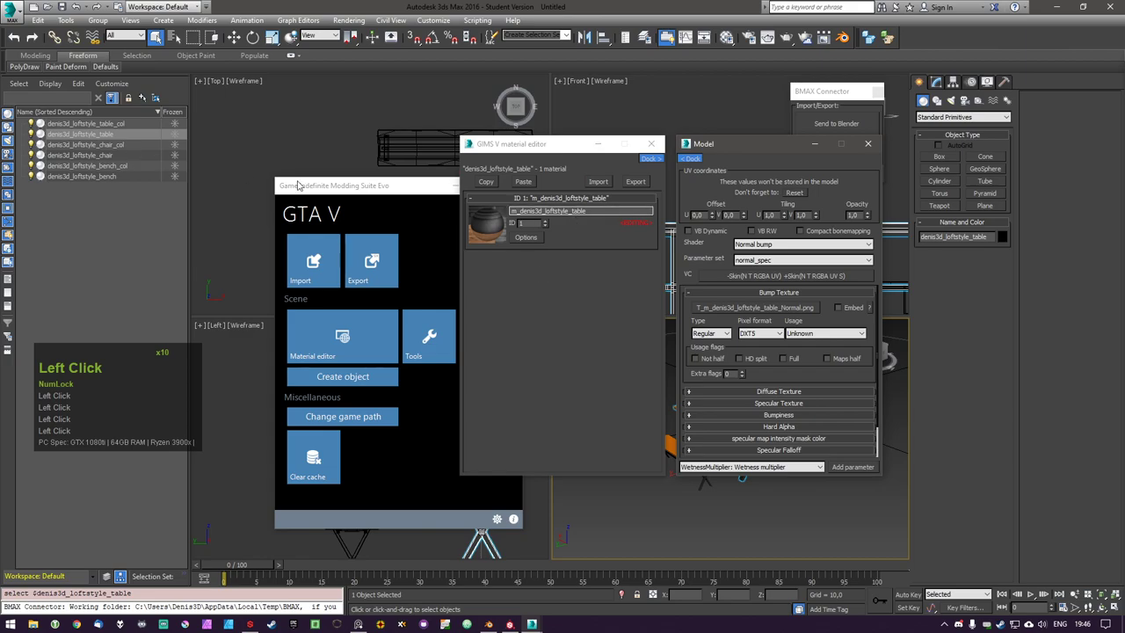
click(827, 291)
click(807, 308)
click(847, 321)
double_click(836, 306)
click(824, 322)
click(857, 333)
click(843, 318)
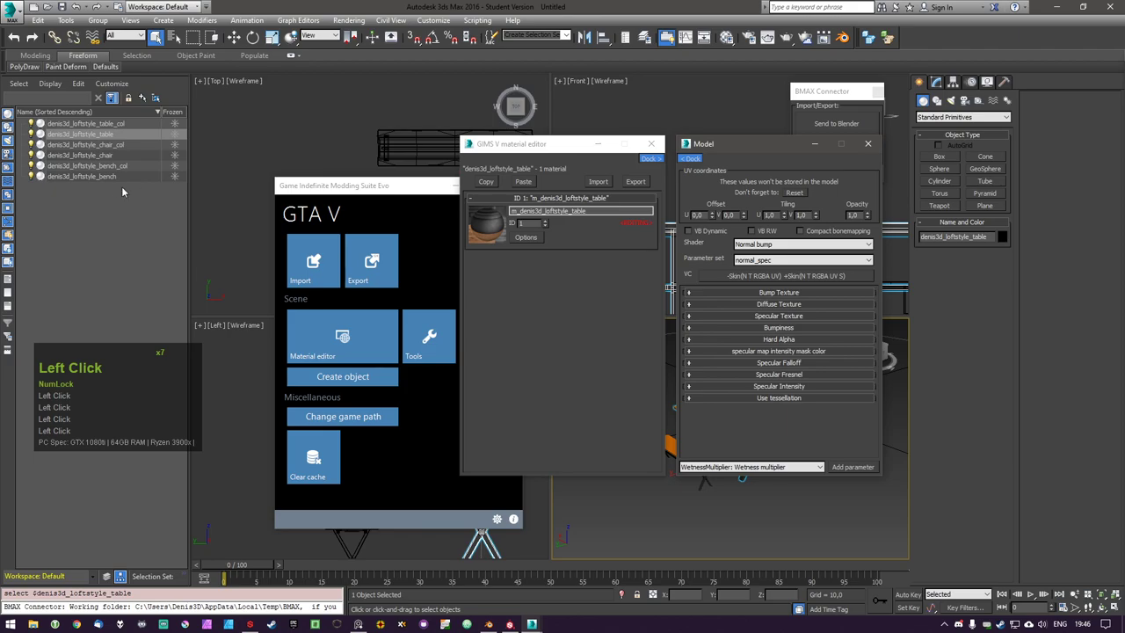
Review the loft bench material's Bump Texture settings and clear the selection
click(117, 179)
click(585, 203)
click(528, 238)
click(717, 295)
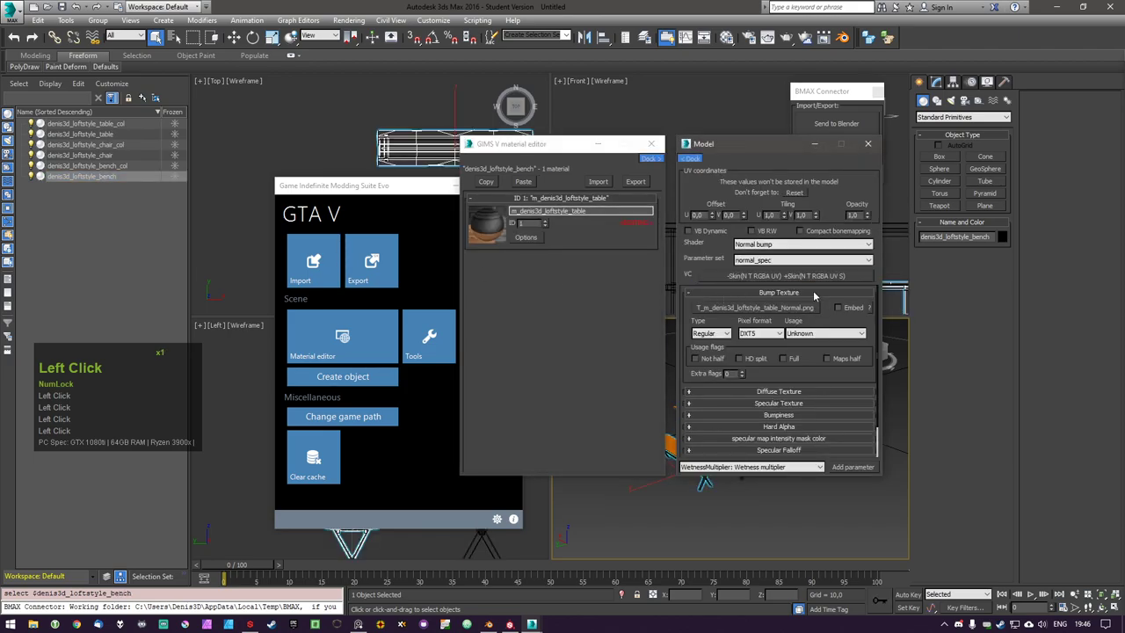
click(816, 294)
click(70, 303)
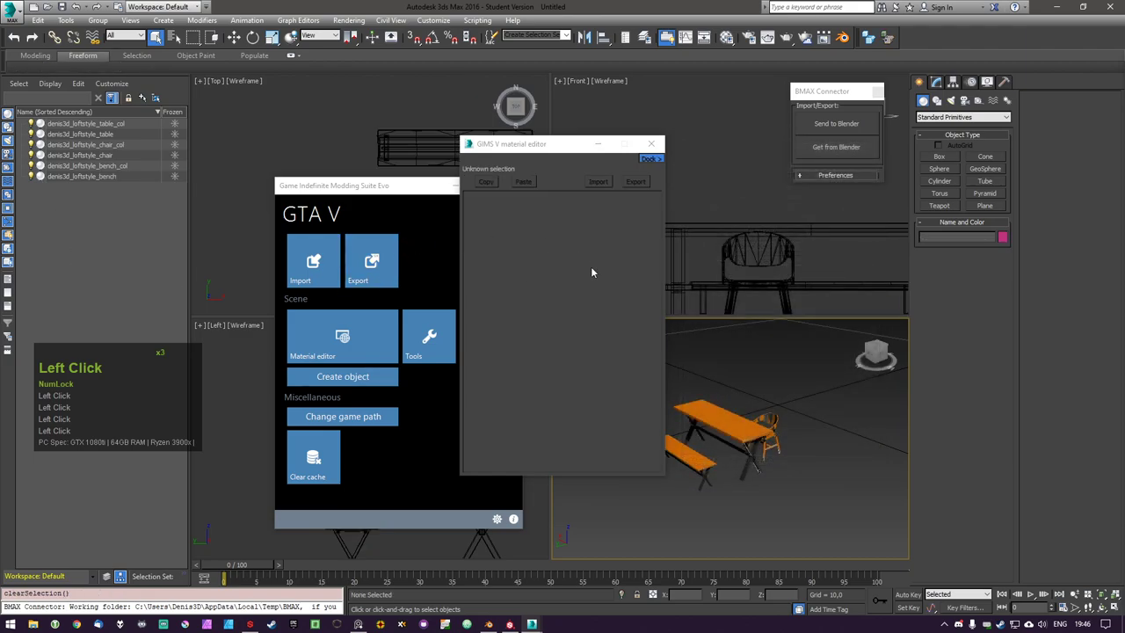
Close the GIMS V material editor
click(595, 151)
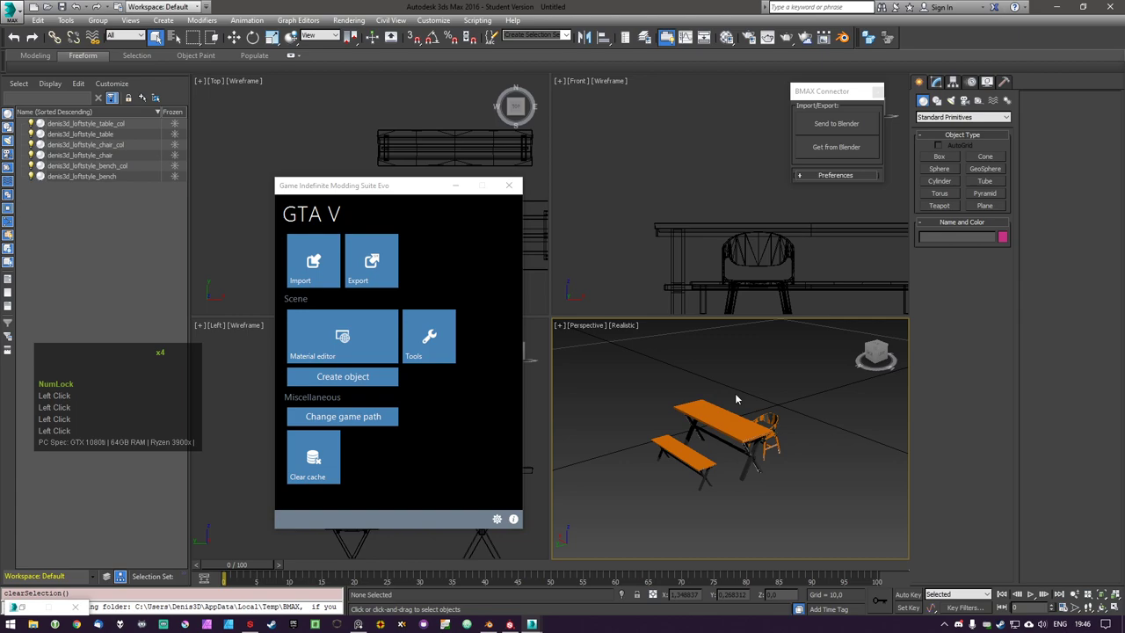
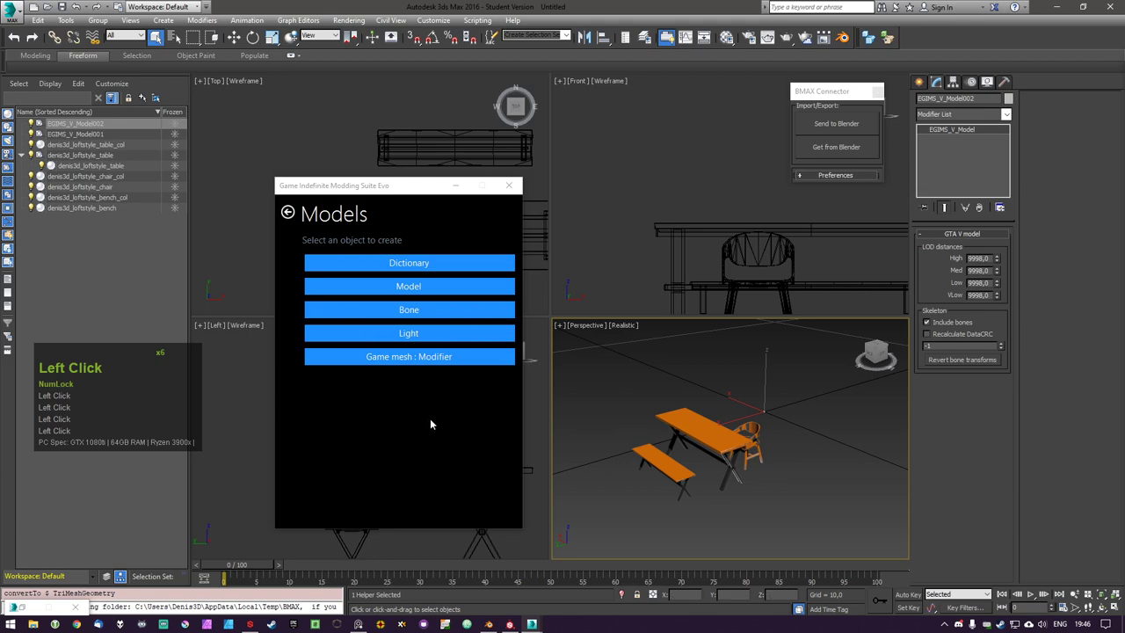
Convert the chair and bench to Editable Mesh and give each the GIMS Game mesh modifier
click(429, 430)
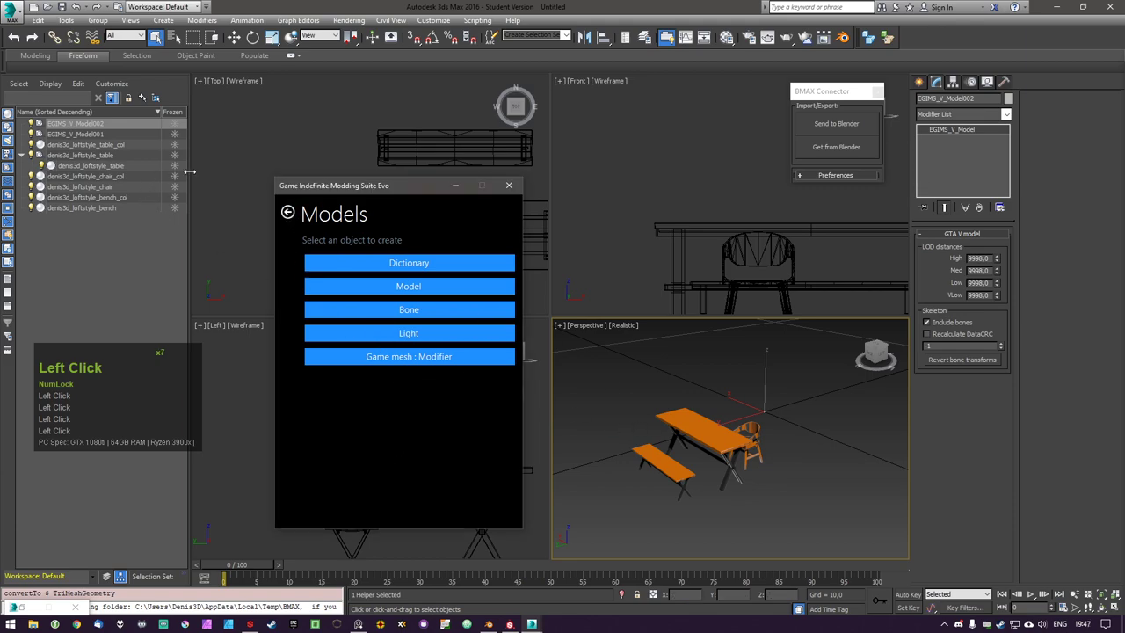
click(111, 189)
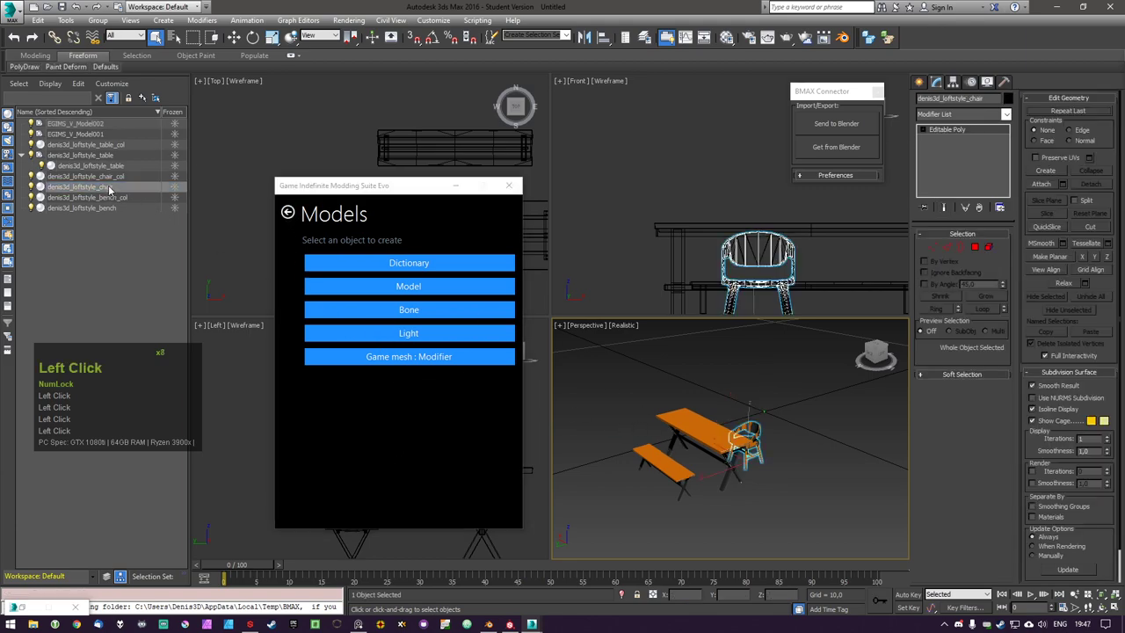
right_click(961, 129)
click(997, 192)
double_click(387, 360)
click(114, 212)
right_click(946, 131)
click(994, 195)
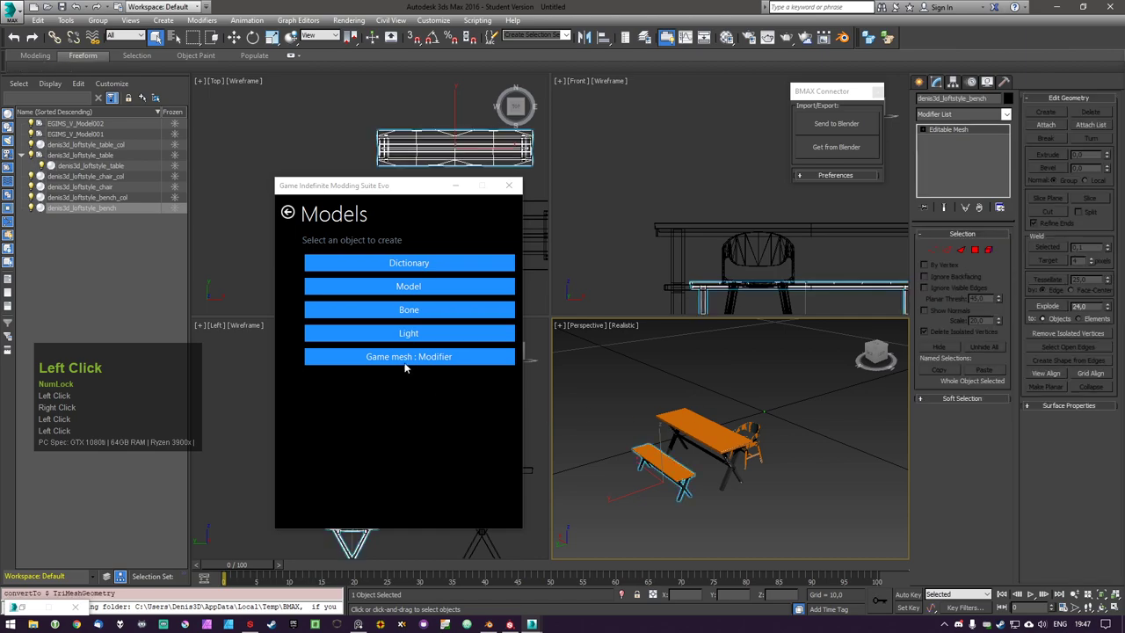
double_click(418, 360)
Nest the bench under a model helper and rename that helper to loftstyle bench
click(102, 263)
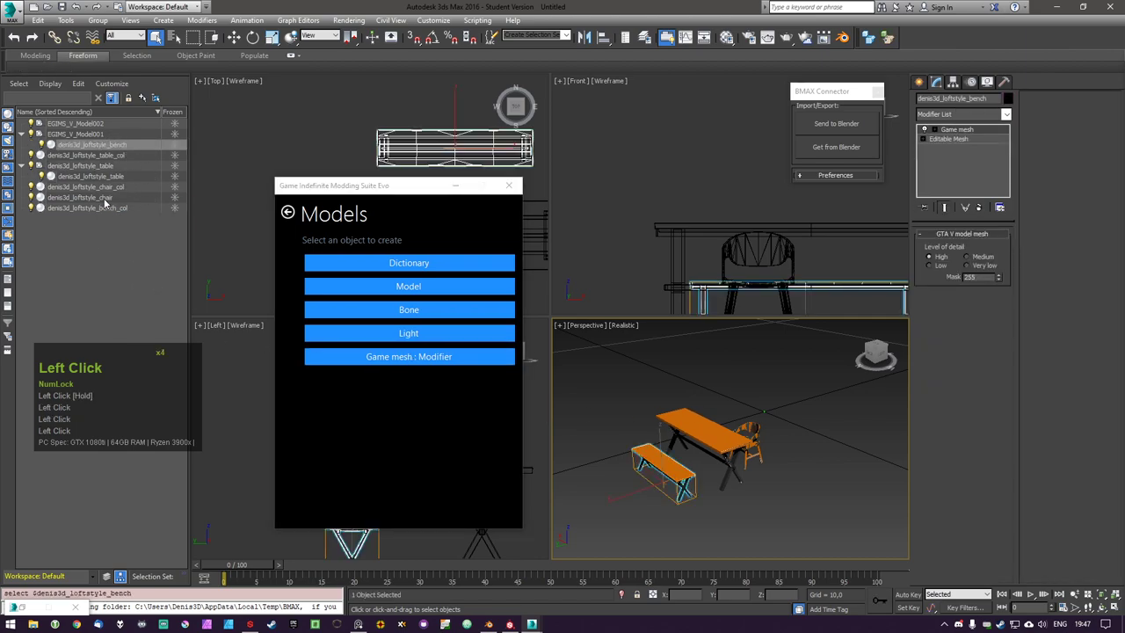
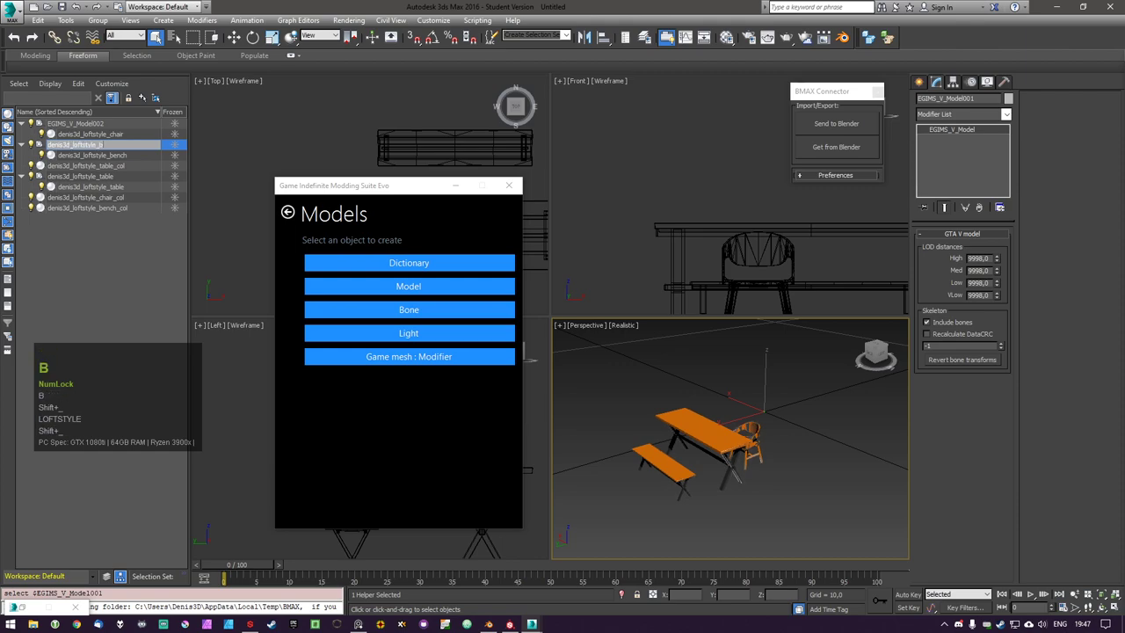
key(BackSpace)
key(BackSpace)
key(BackSpace)
text(nch)
key(Return)
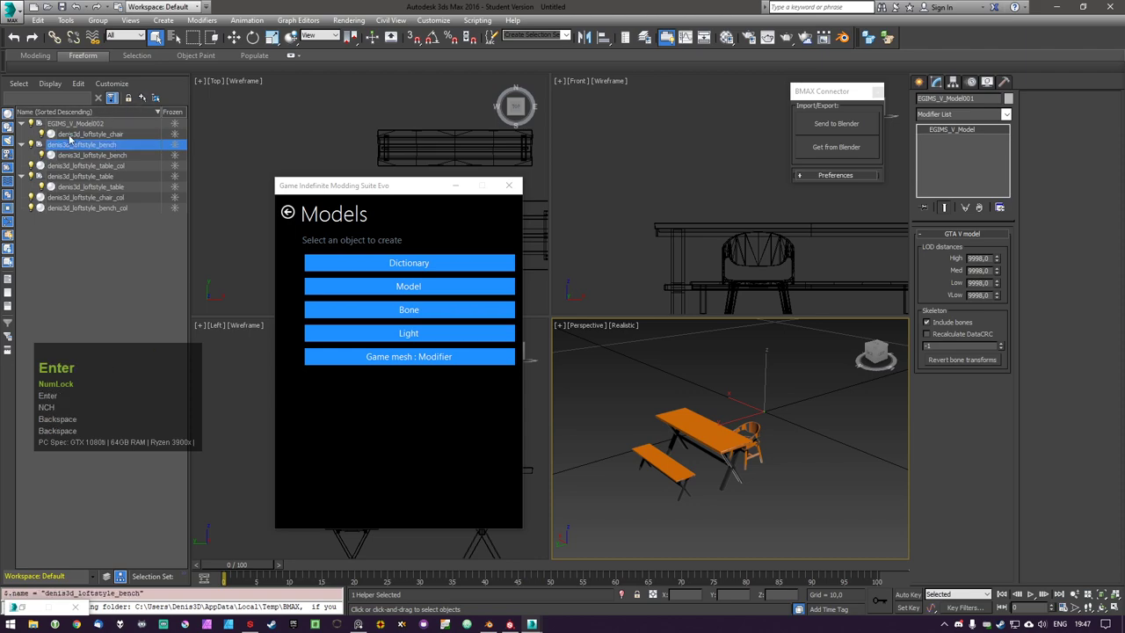
Rename the remaining model helpers after the chair and table by copy-paste, then pick the table collision mesh
click(97, 132)
double_click(118, 137)
key(ctrl+c)
click(104, 131)
double_click(104, 127)
key(ctrl+v)
click(100, 288)
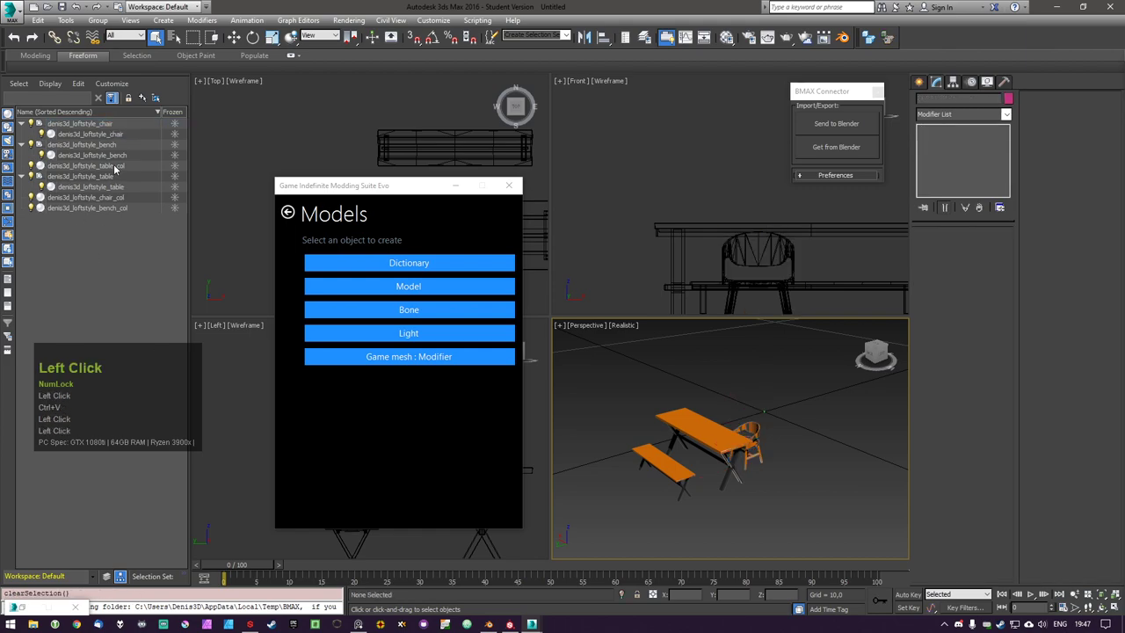
double_click(120, 168)
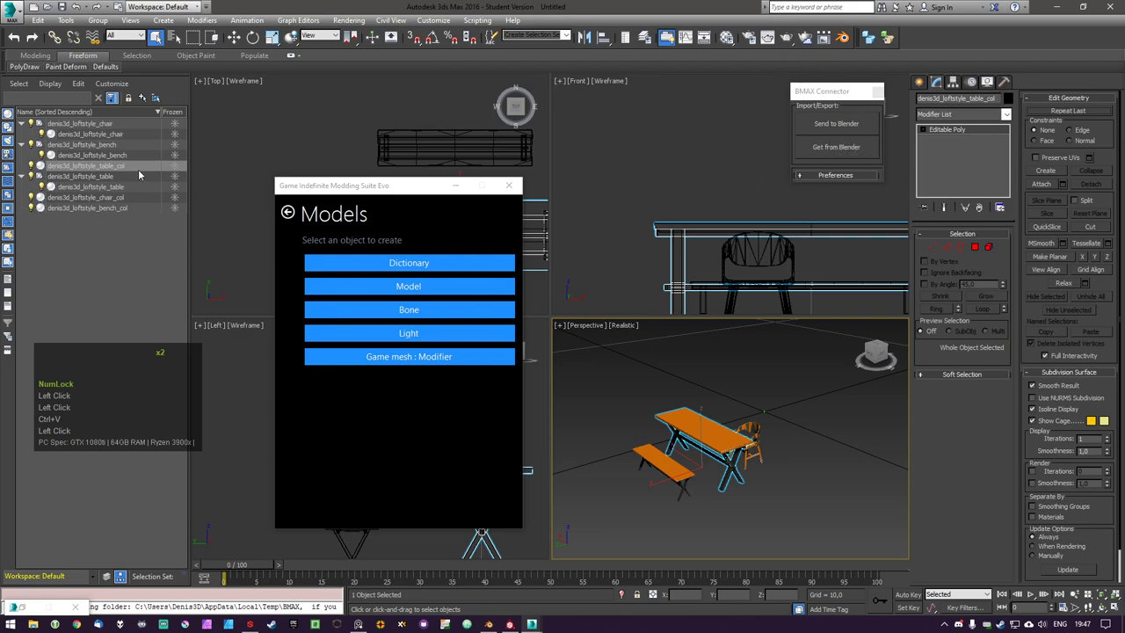
Create composite collisions from GIMS Collisions and nest the _col meshes under them
click(291, 210)
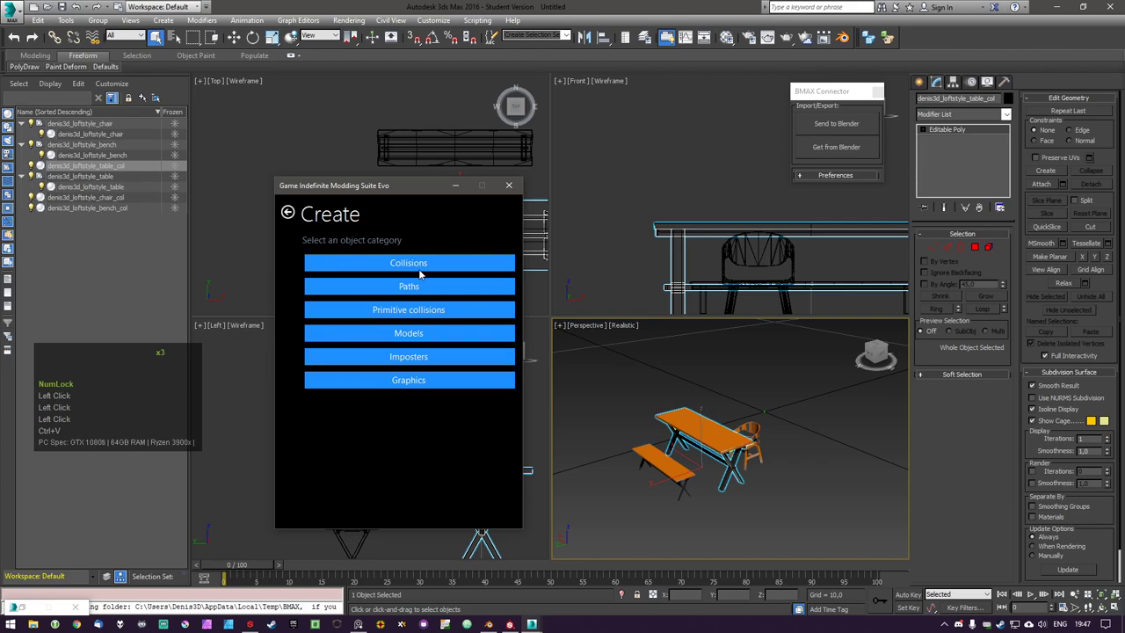
click(436, 273)
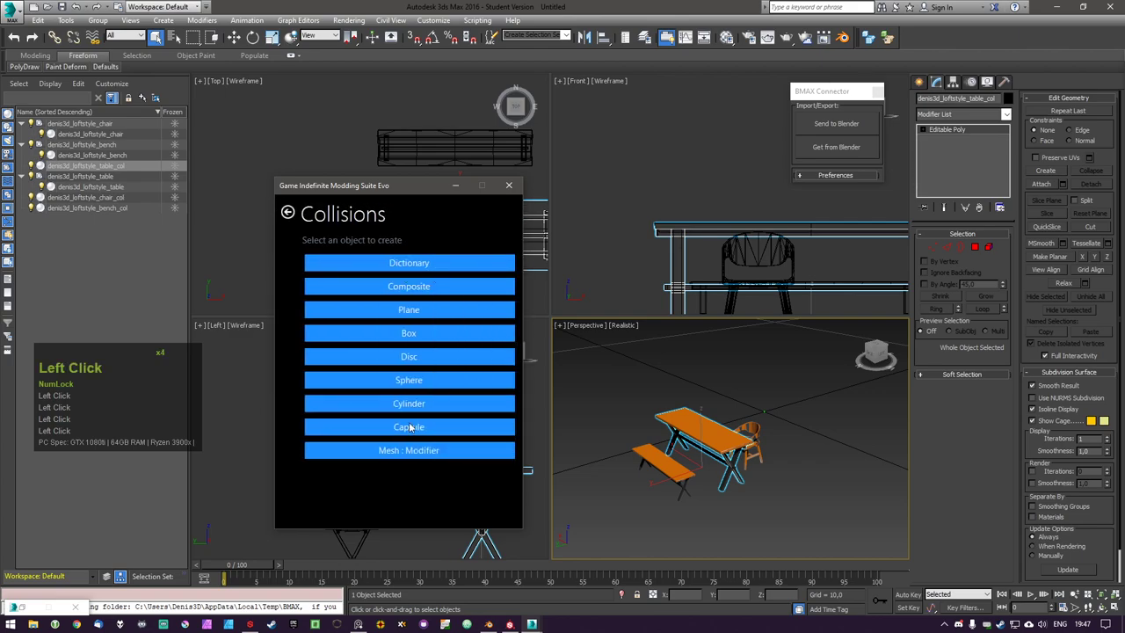
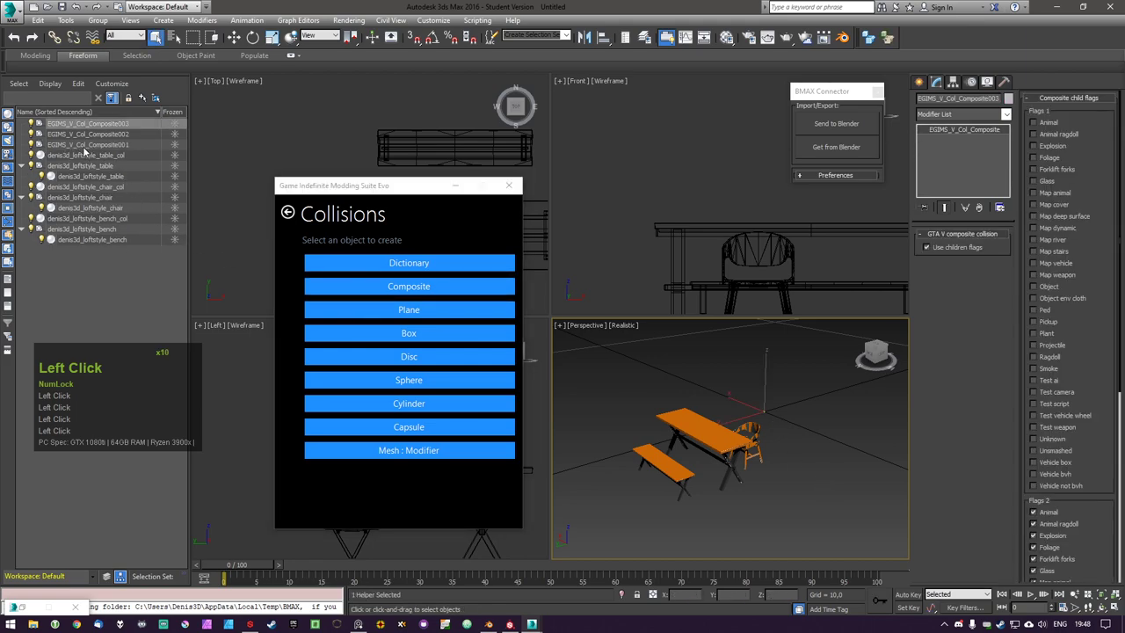
drag(102, 148, 112, 206)
drag(112, 207, 119, 128)
click(120, 129)
Rename the table's composite collision to table_col
click(118, 126)
key(ctrl+c)
click(139, 134)
click(139, 136)
key(ctrl+v)
text(col)
key(Return)
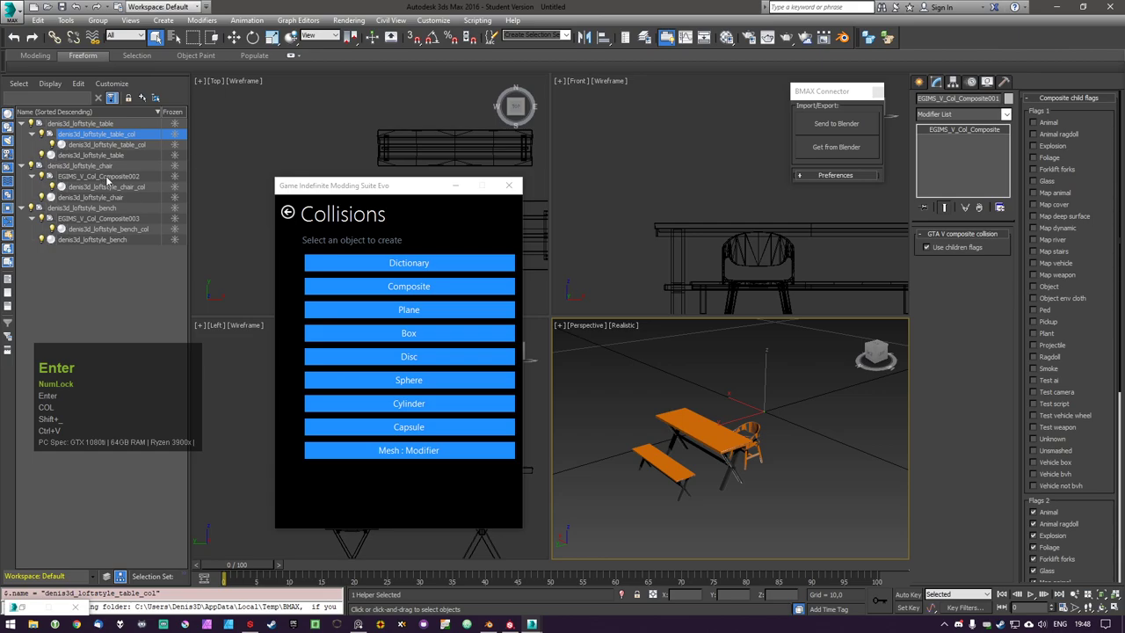
Rename the chair's composite collision to chair_col
click(114, 168)
click(108, 171)
key(ctrl+c)
click(138, 178)
click(130, 181)
key(ctrl+c)
click(213, 191)
key(ctrl+v)
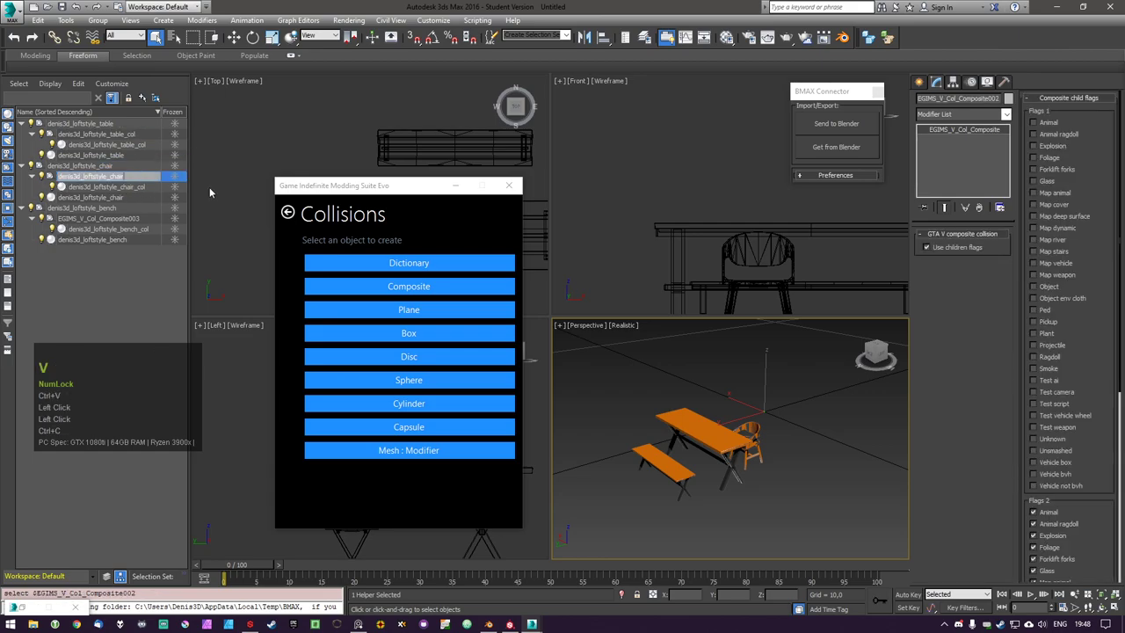
text(col)
key(Return)
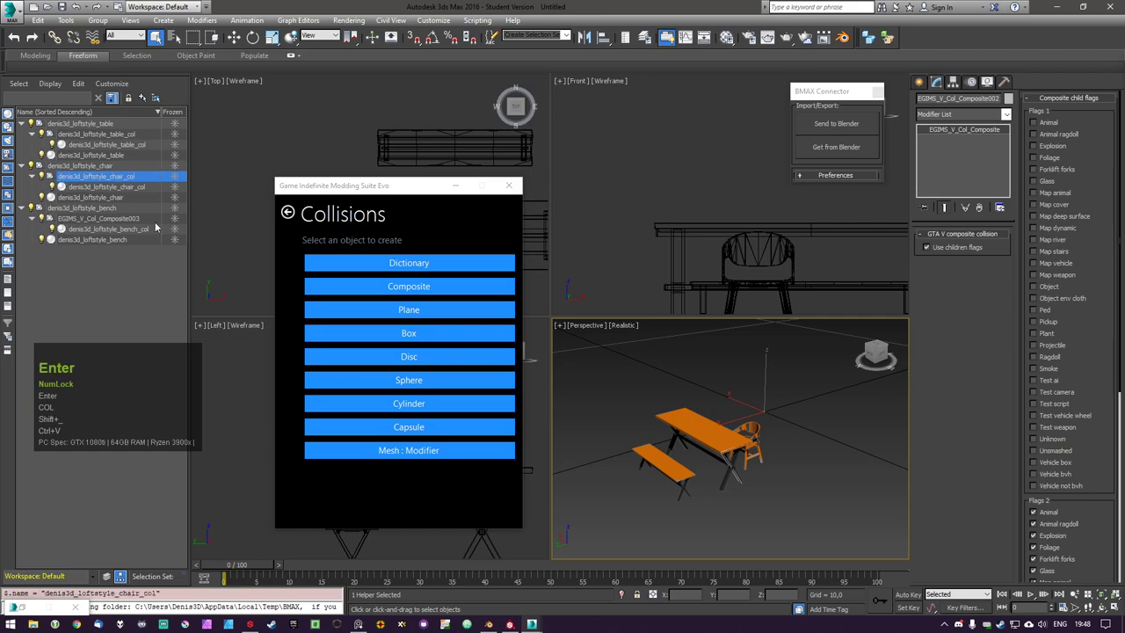
Rename the bench's composite collision to bench_col and clear the selection
click(128, 234)
click(135, 234)
key(ctrl+c)
click(130, 220)
click(131, 223)
key(ctrl+v)
click(115, 293)
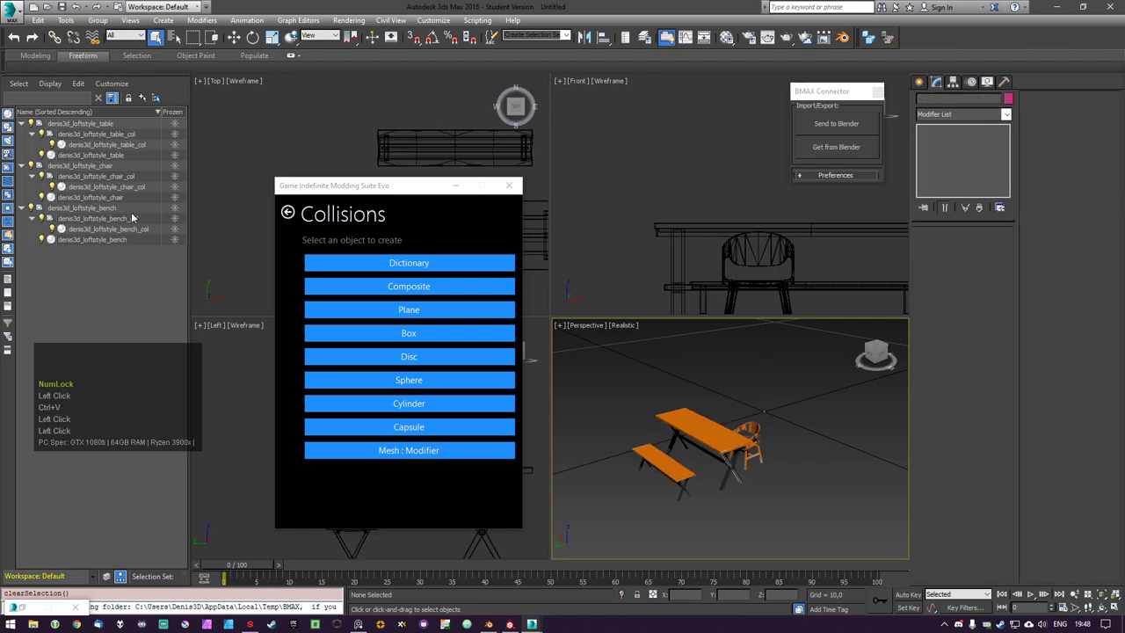
Save the scene as Max.max in Desktop > Loft Style Assets and return GIMS to the object categories
key(ctrl+s)
click(48, 108)
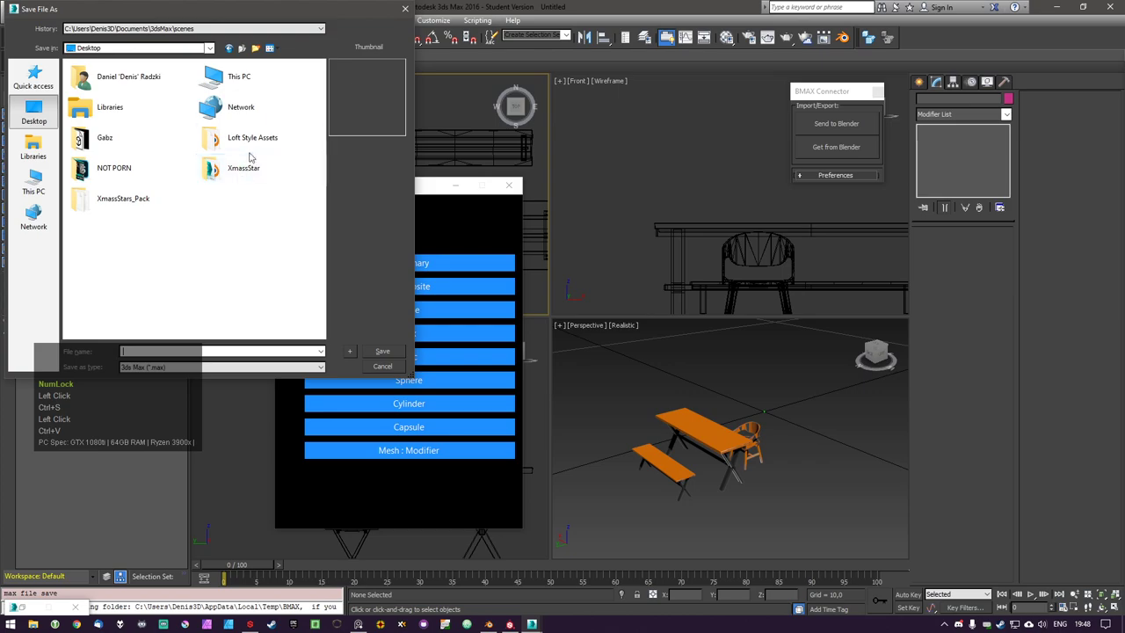
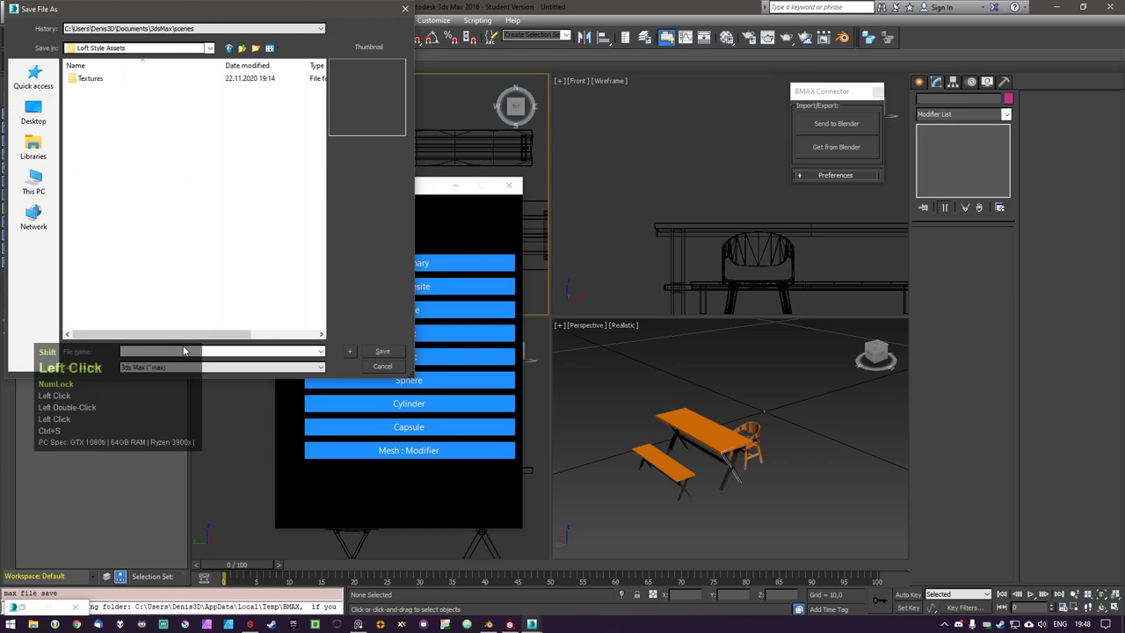
text(ax)
key(Return)
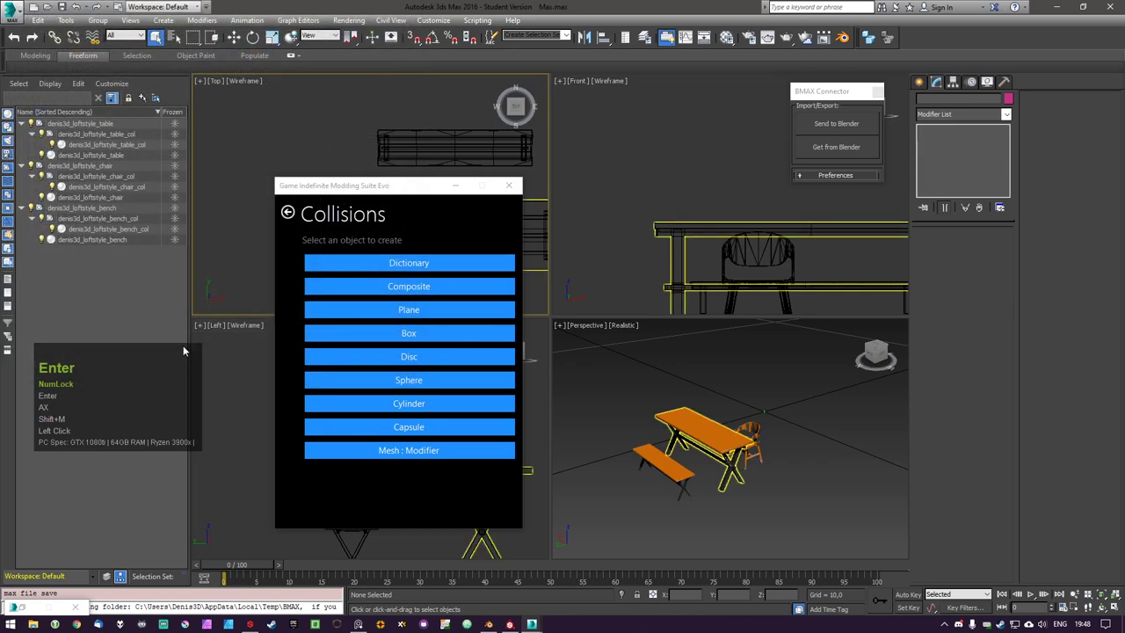
click(293, 218)
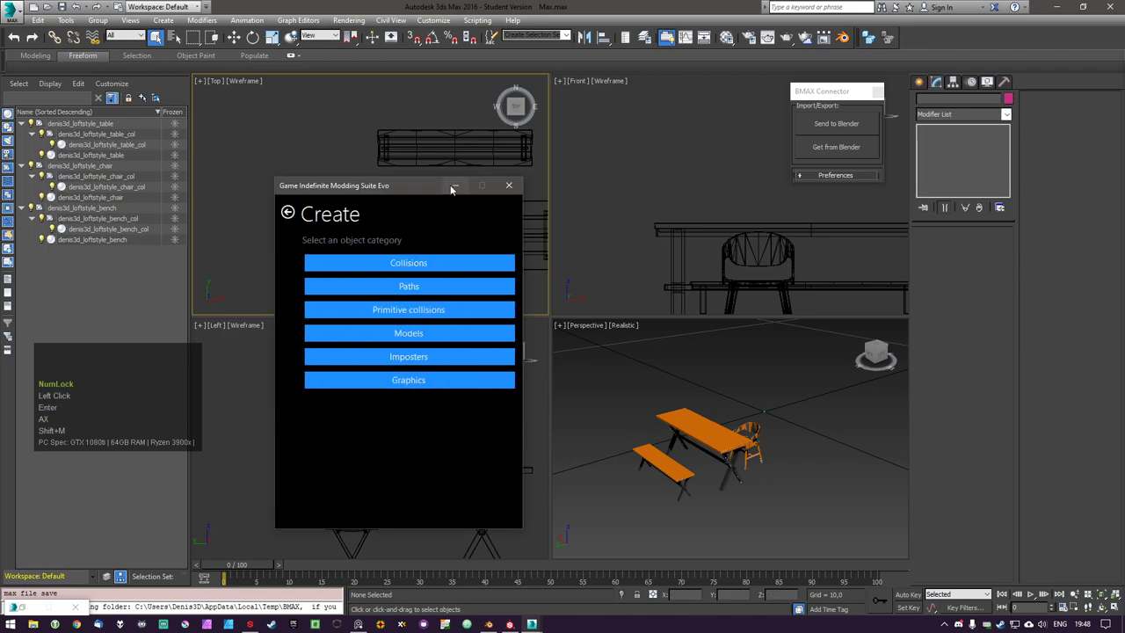
Convert the bench collision to Editable Mesh and add a GIMS collision Mesh modifier
click(288, 218)
double_click(139, 237)
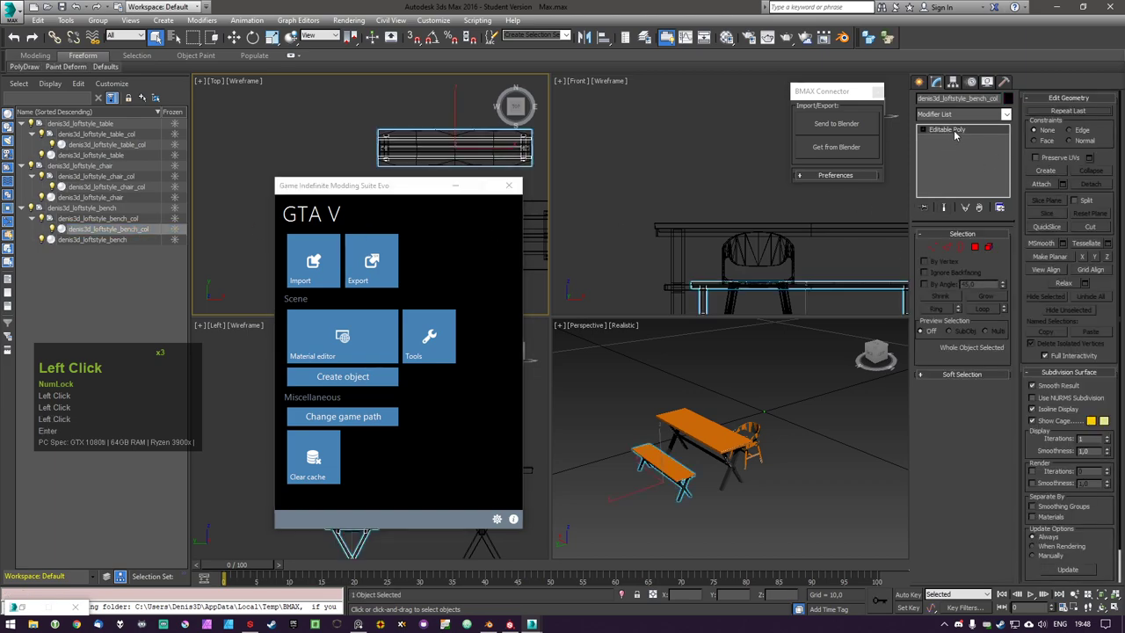
right_click(961, 132)
click(1023, 191)
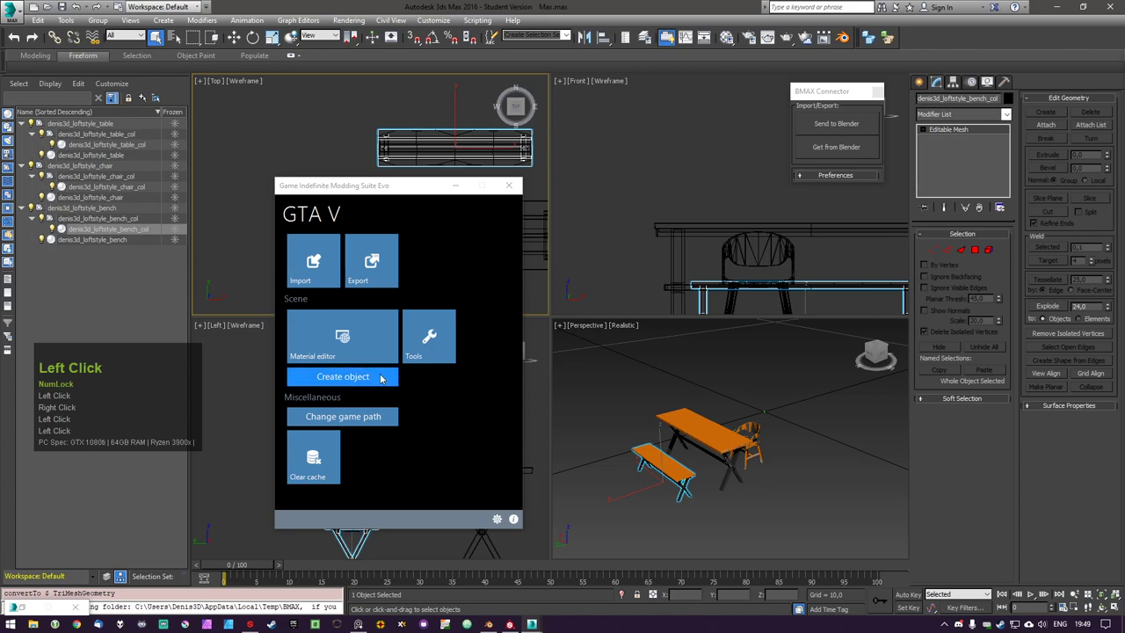
double_click(382, 380)
click(440, 264)
click(442, 455)
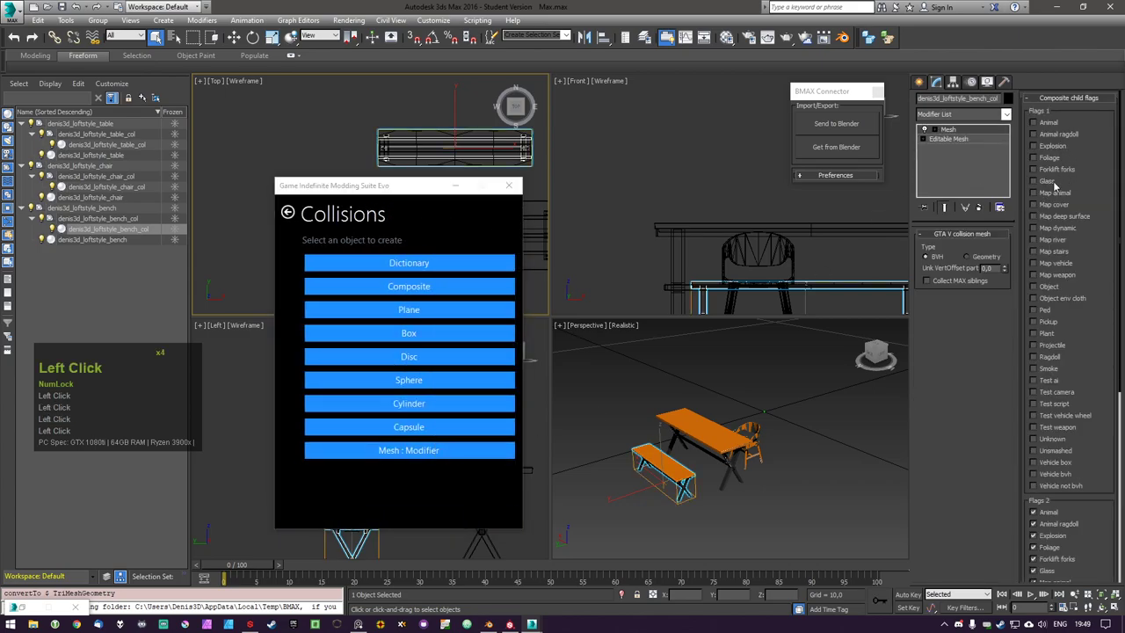
Tick Map animal, cover, vehicle and weapon flags, set Link VertOffset, then repeat for the chair collision
click(1066, 197)
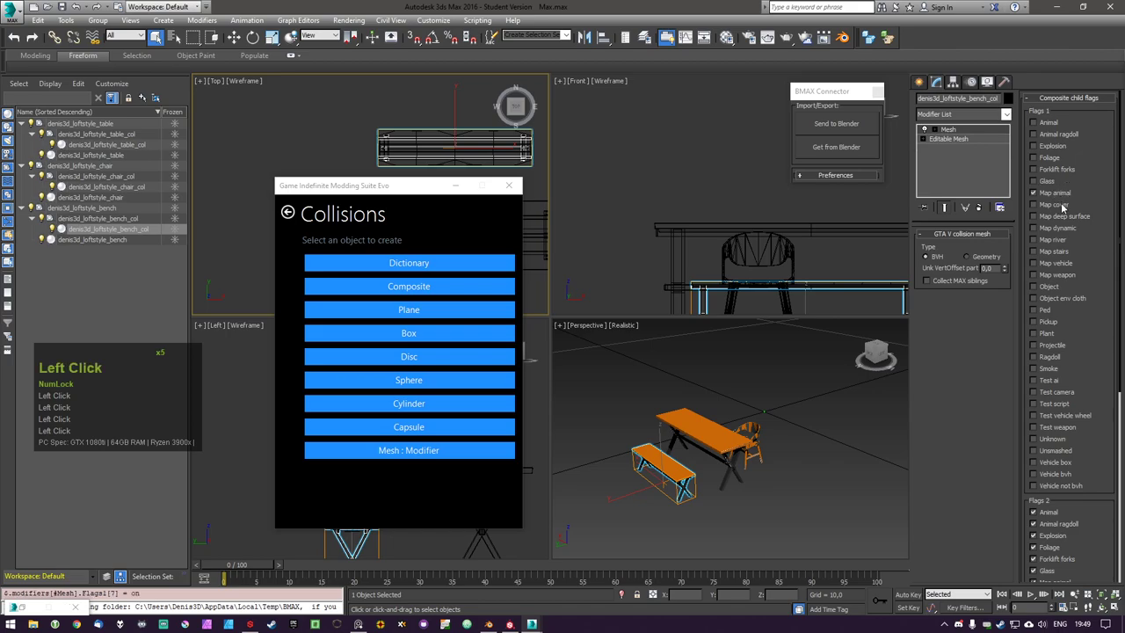
click(1066, 207)
click(1071, 231)
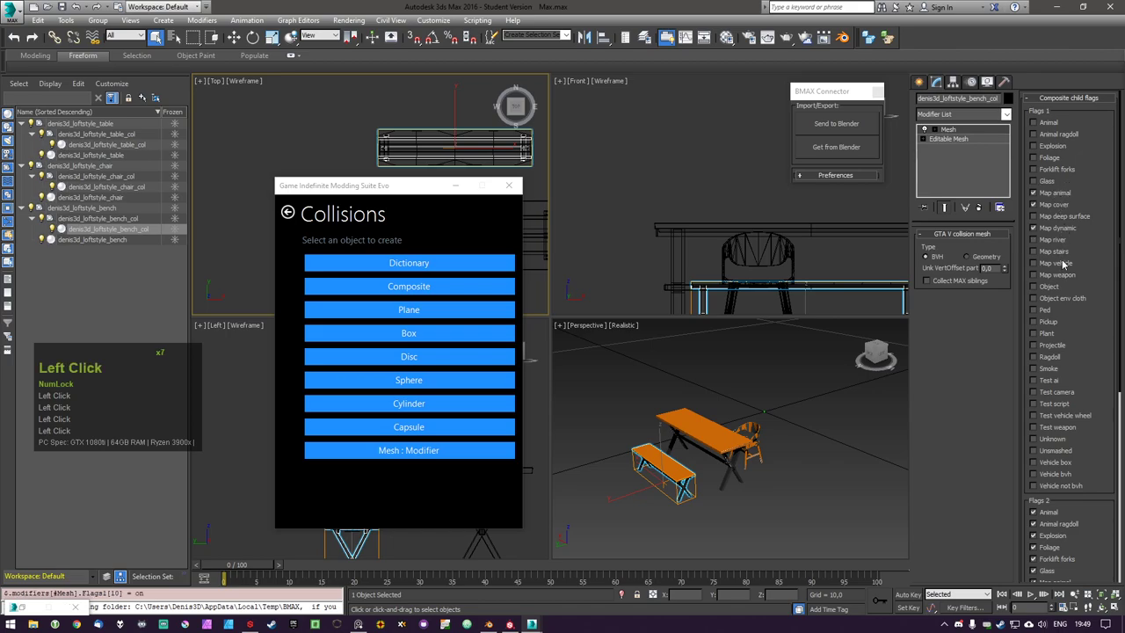
double_click(1069, 264)
click(1068, 278)
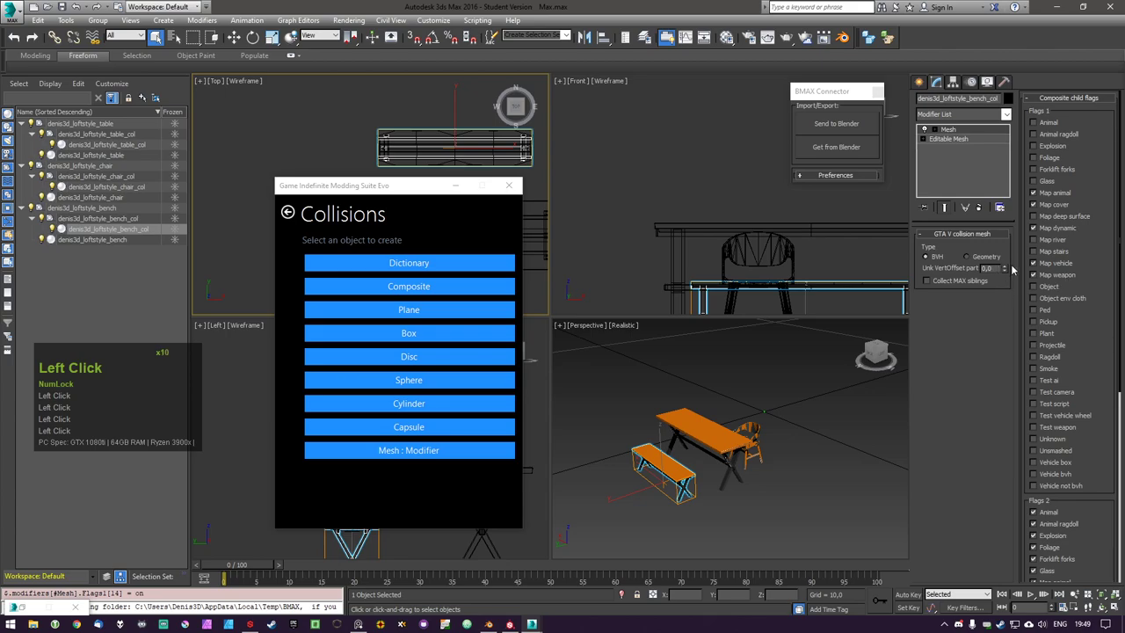
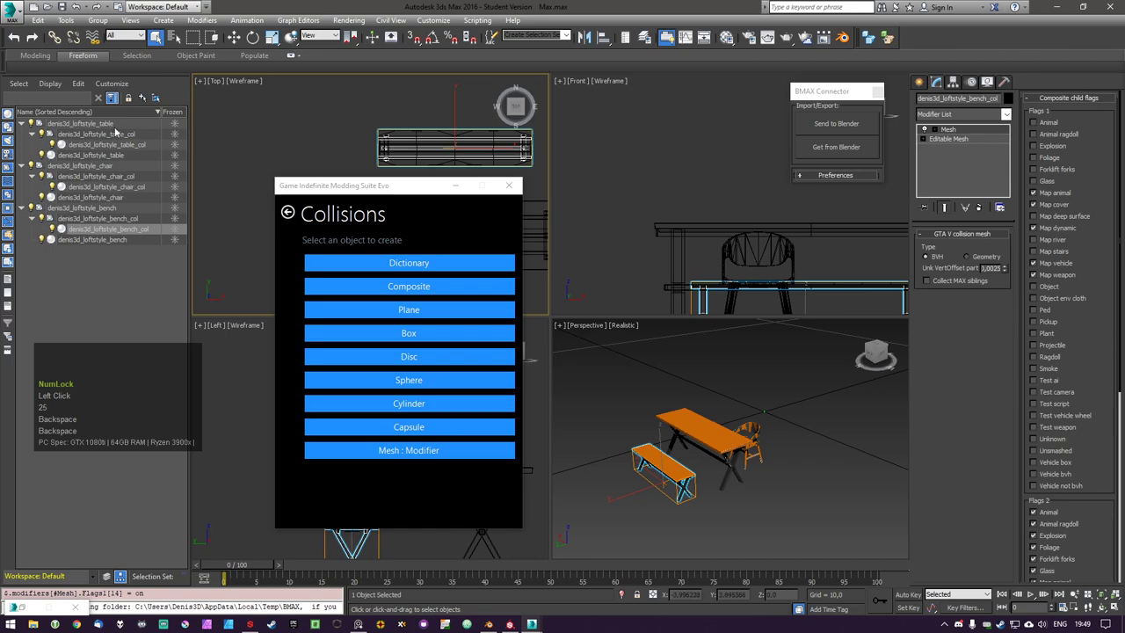
double_click(146, 188)
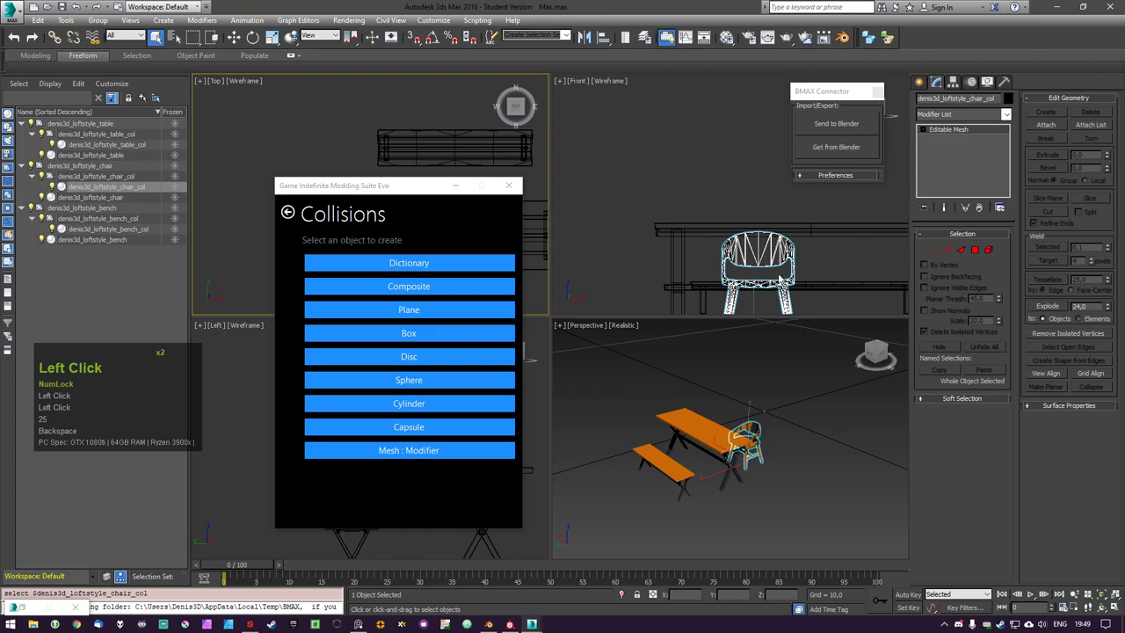
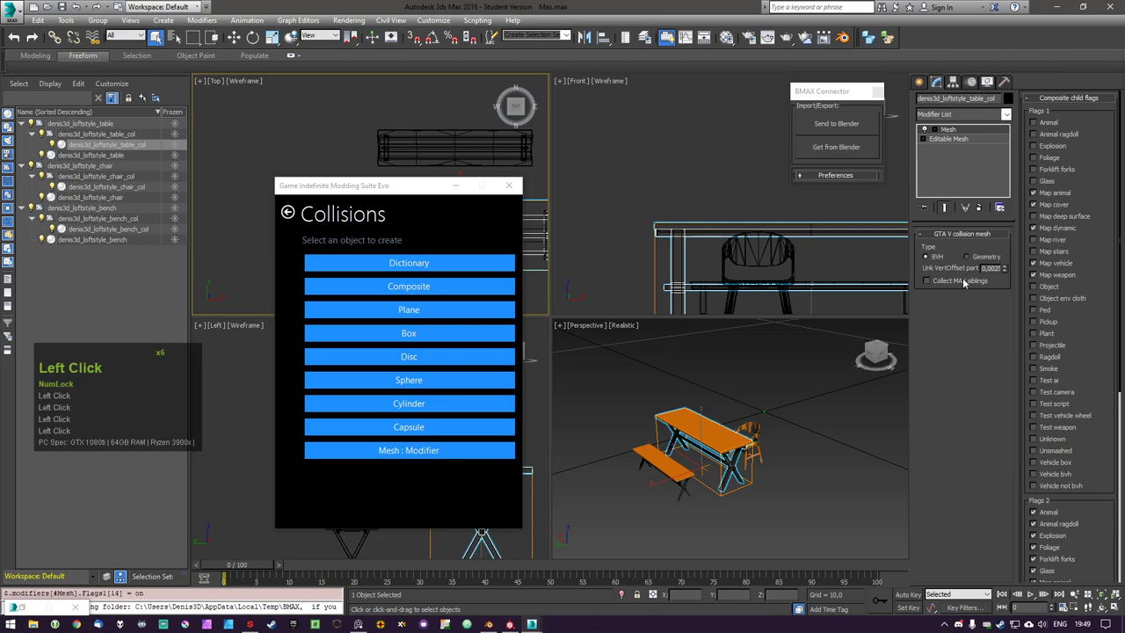
click(294, 211)
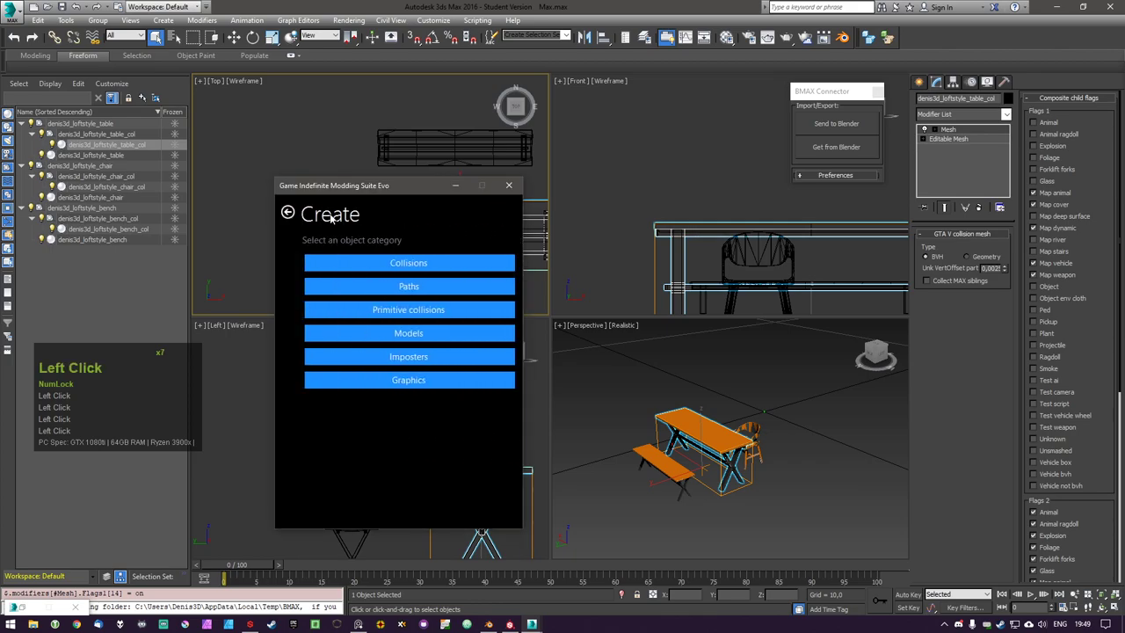
In the Material Editor, turn an empty slot into a GIMS V material
click(287, 222)
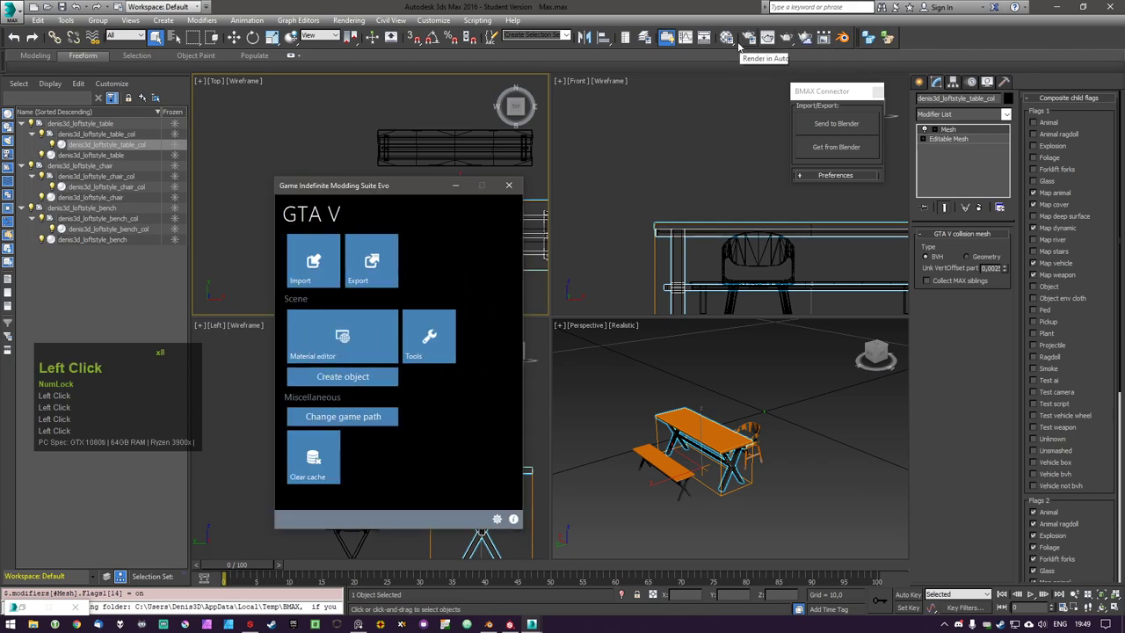
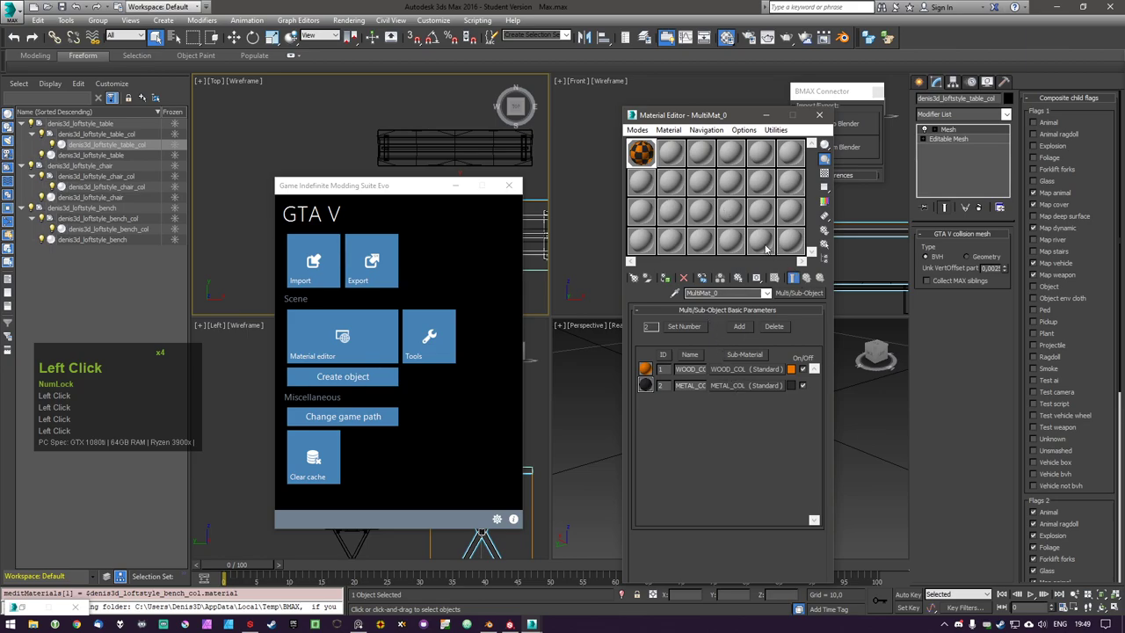
click(765, 246)
double_click(765, 246)
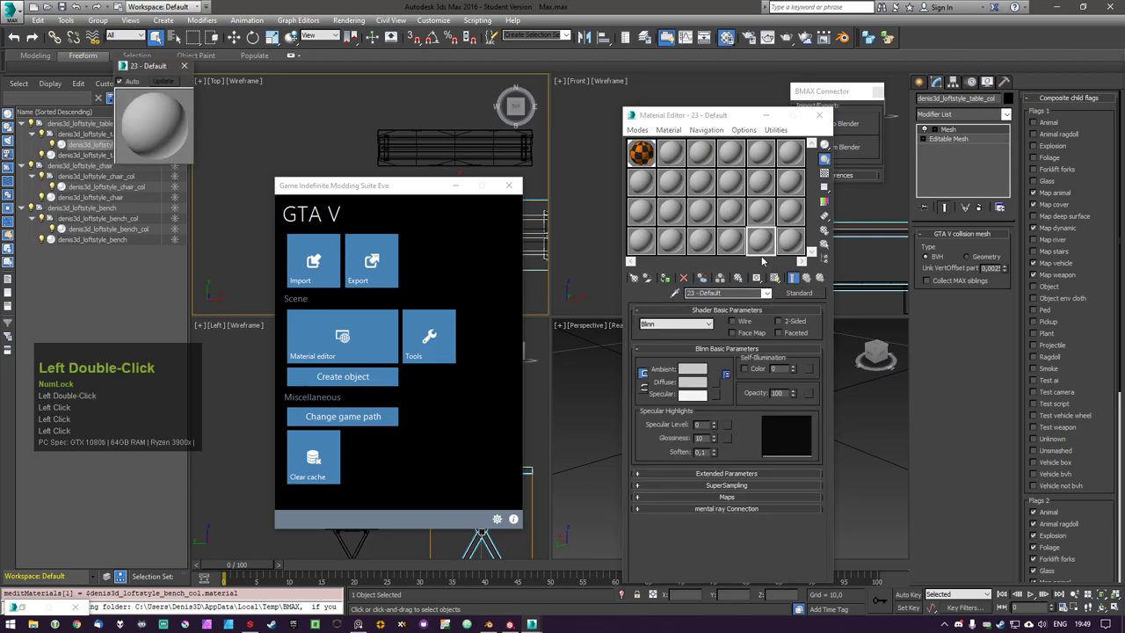
click(803, 297)
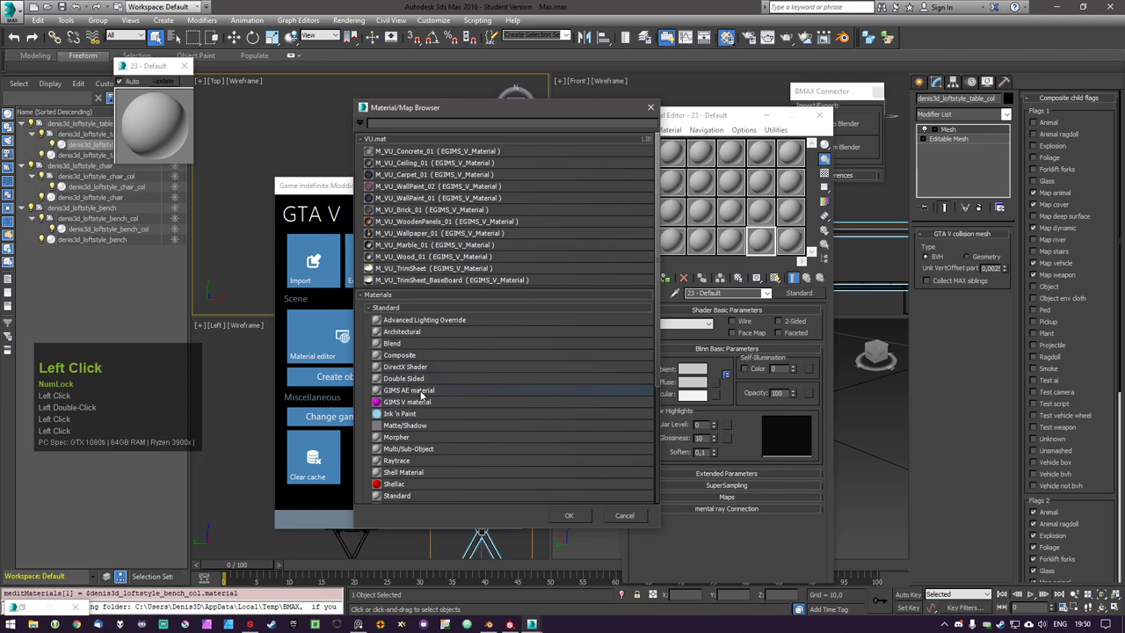
click(432, 400)
double_click(432, 400)
Make the following empty slots, including slot 23, GIMS V materials as well
click(727, 339)
click(727, 339)
click(798, 244)
double_click(798, 244)
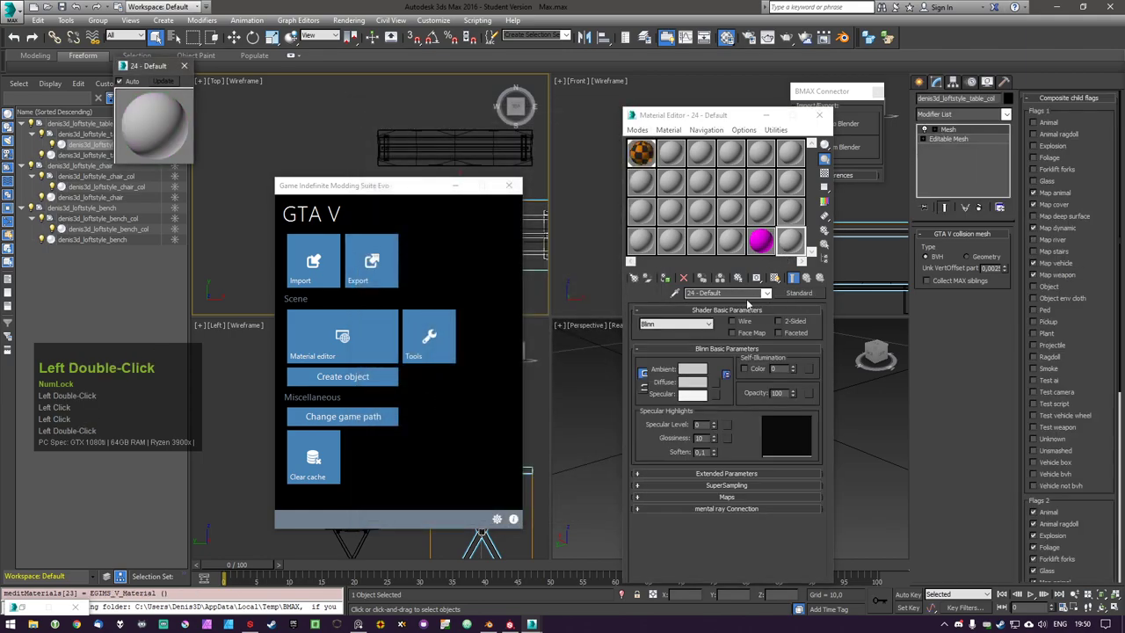
double_click(786, 295)
click(472, 403)
double_click(472, 403)
click(770, 245)
click(770, 246)
double_click(770, 245)
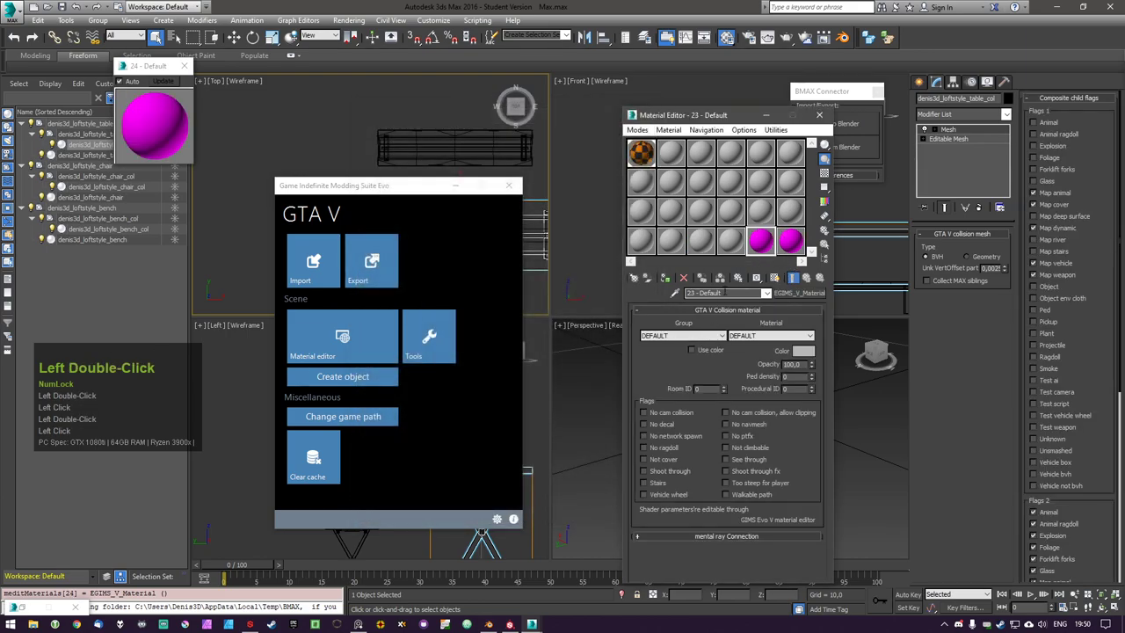
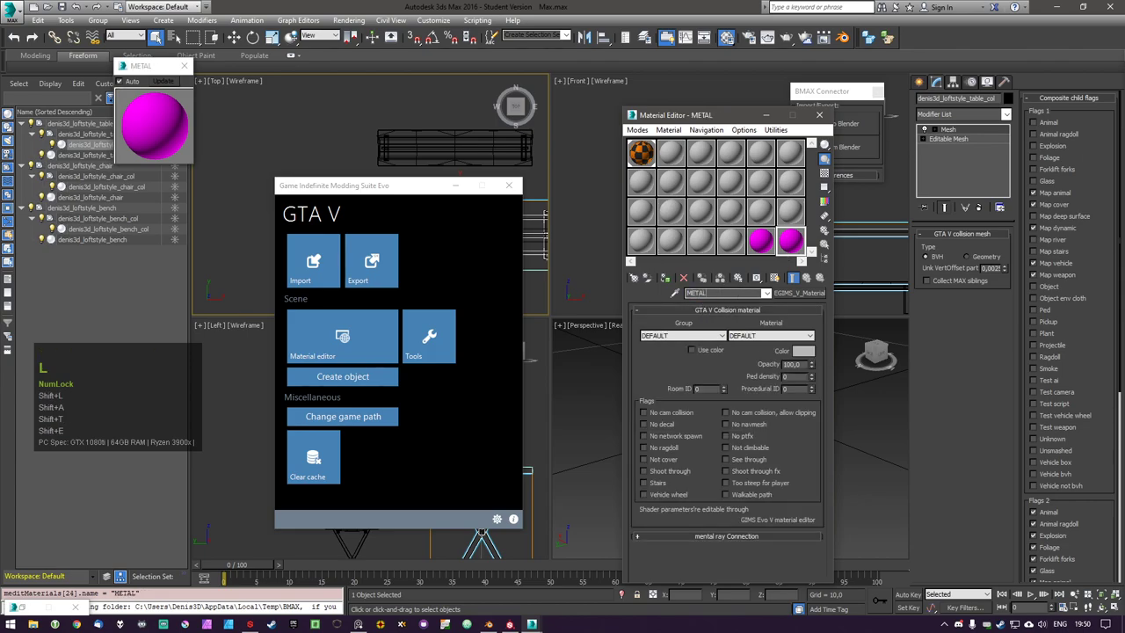
Name the collision materials WOOD_COL and METAL_COL and set the first one's collision group
key(Return)
click(764, 230)
double_click(771, 238)
click(794, 238)
click(767, 238)
double_click(722, 338)
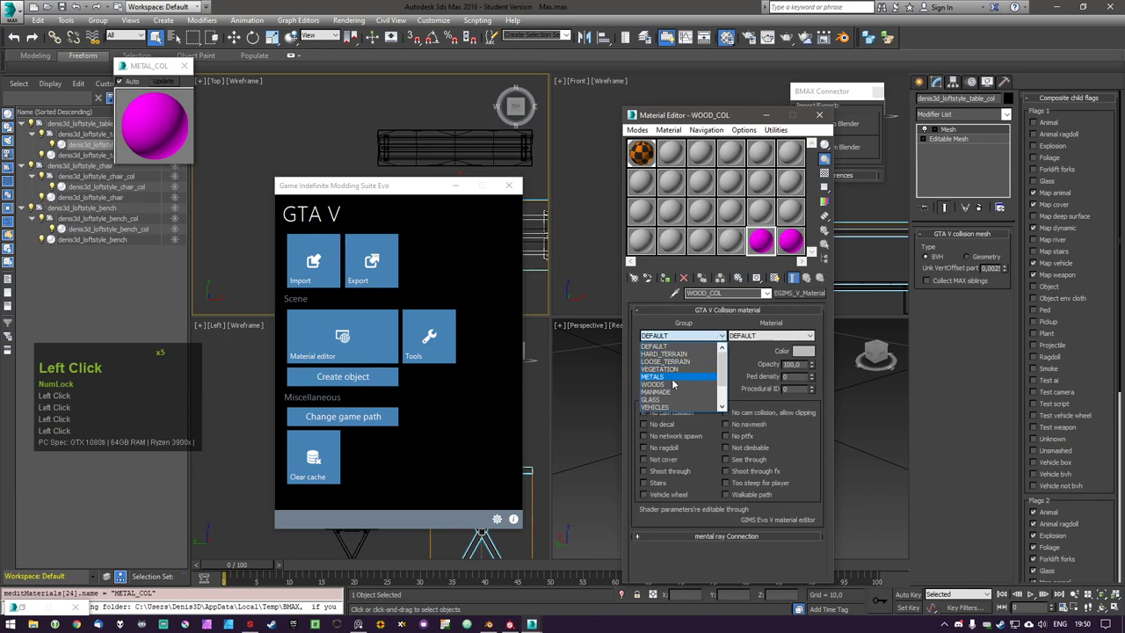
click(674, 389)
Give METAL_COL group METALS and material METAL_SOLID_SMALL, then return to the collision multi-material
click(794, 243)
click(719, 337)
click(681, 377)
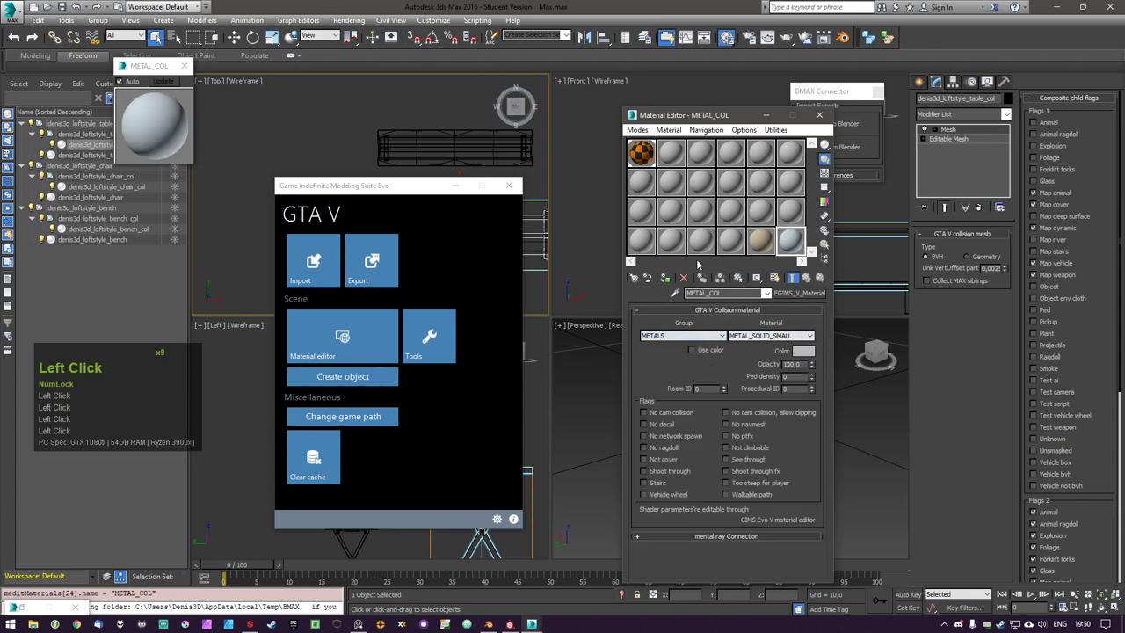
click(644, 152)
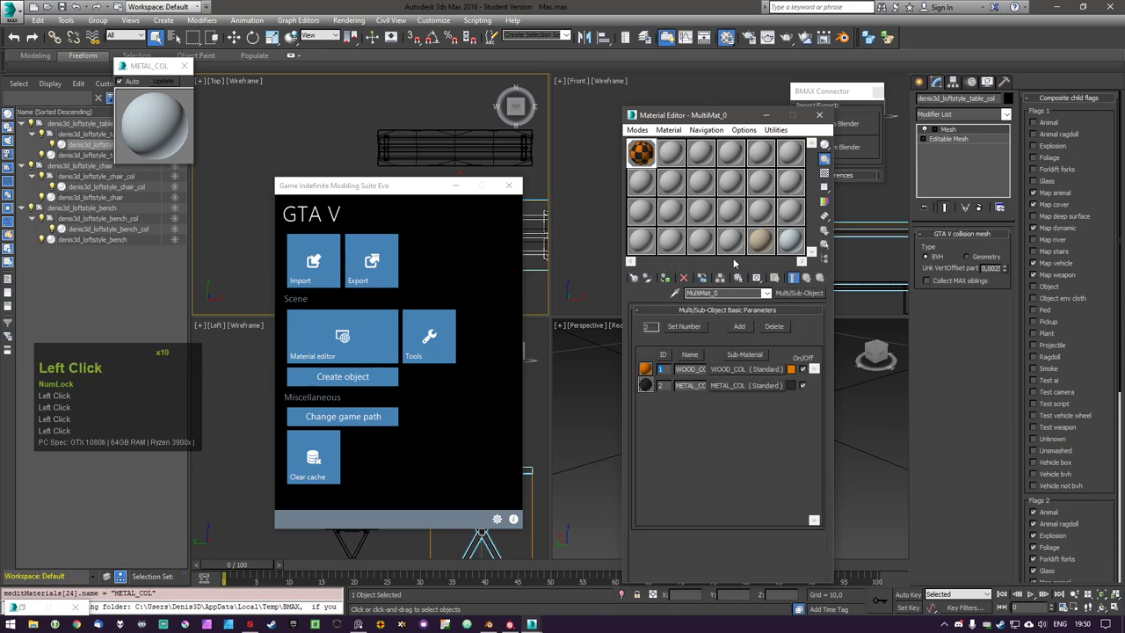
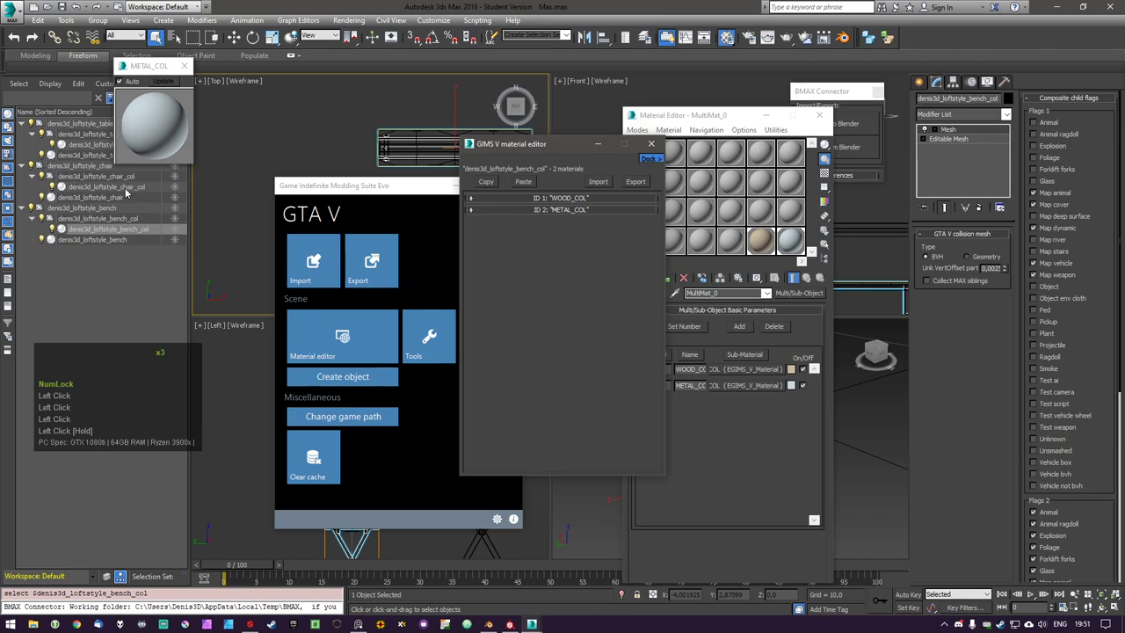
Show the chair collision's materials in the GIMS V material editor
click(133, 191)
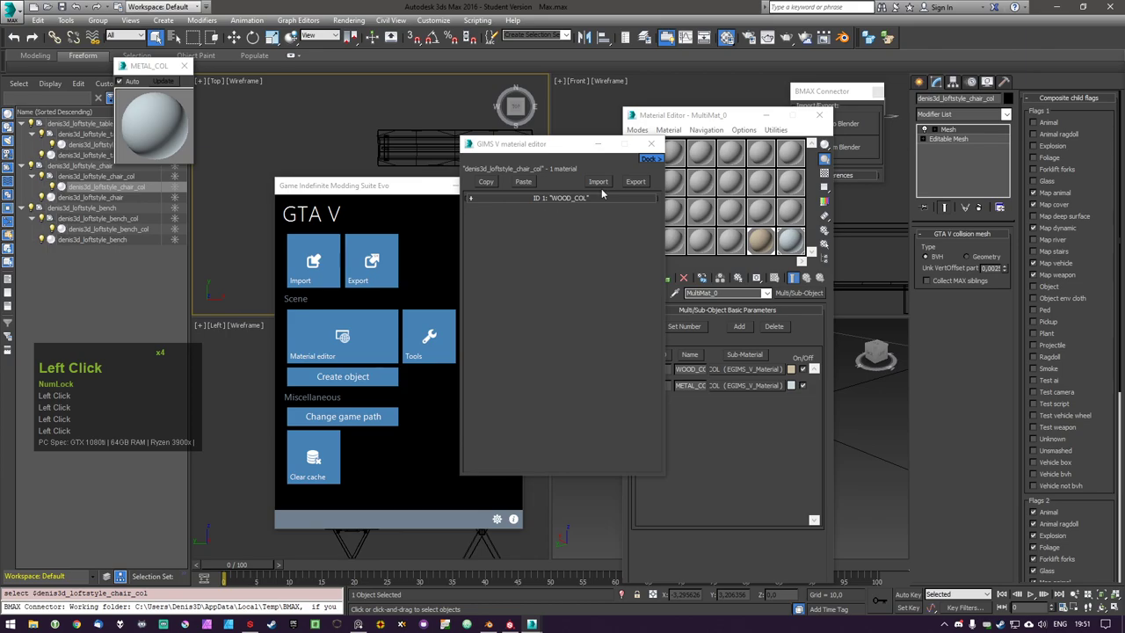
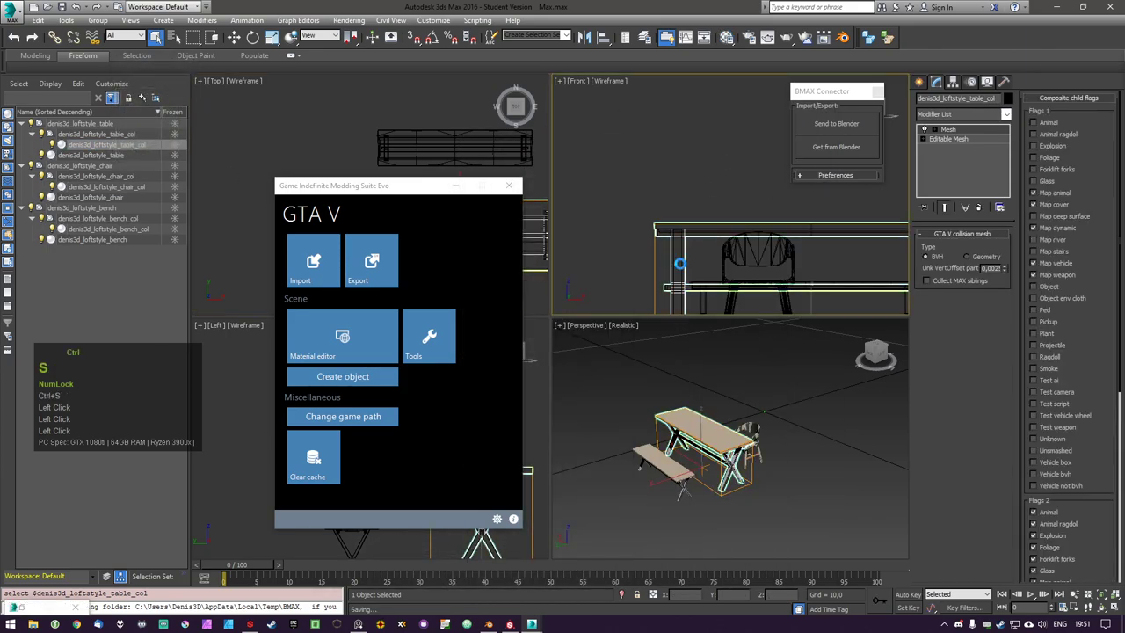
Clear the selection, then select the bench together with its bench_col collision in Scene Explorer
click(858, 501)
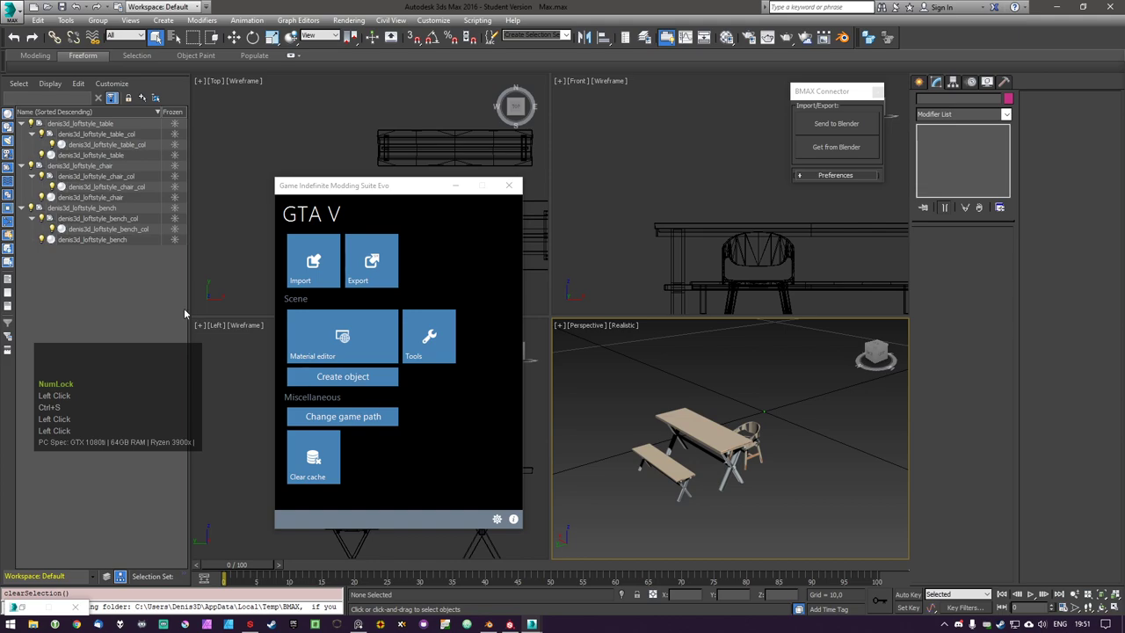
click(118, 233)
click(124, 241)
click(140, 298)
double_click(133, 242)
double_click(145, 224)
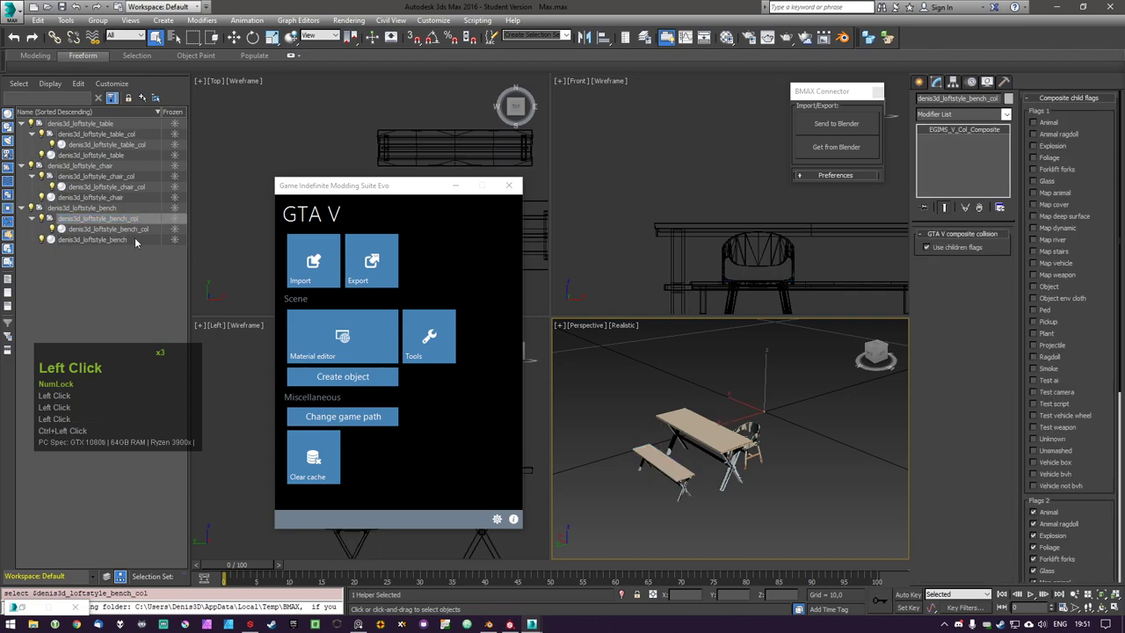
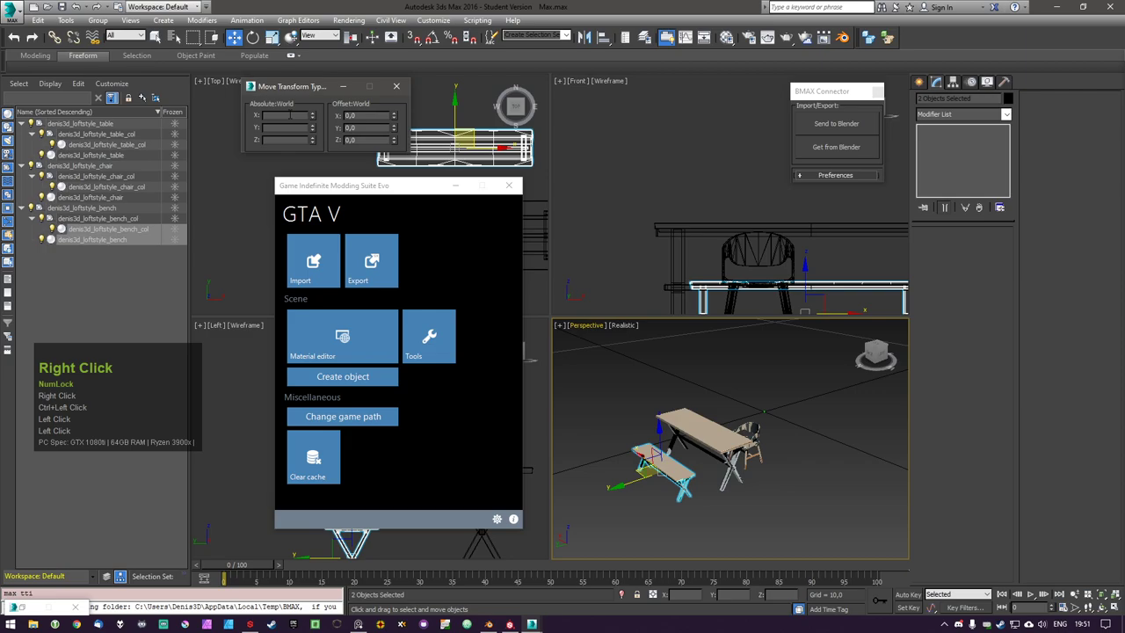
Enter 0 as the absolute position to move the prop to the world origin
key(KP_0)
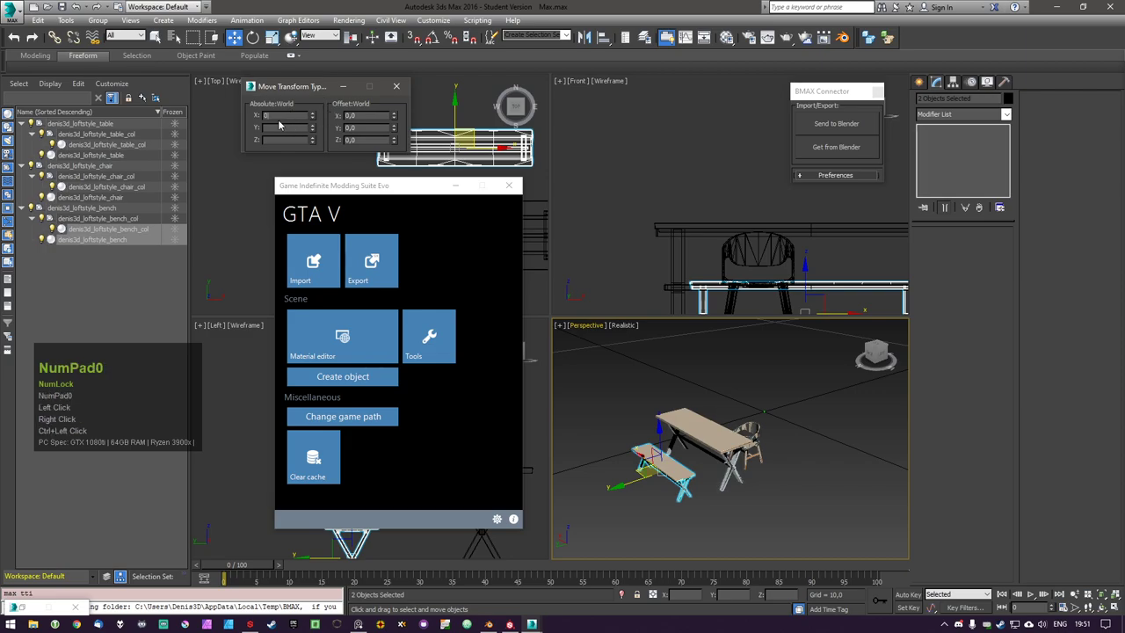
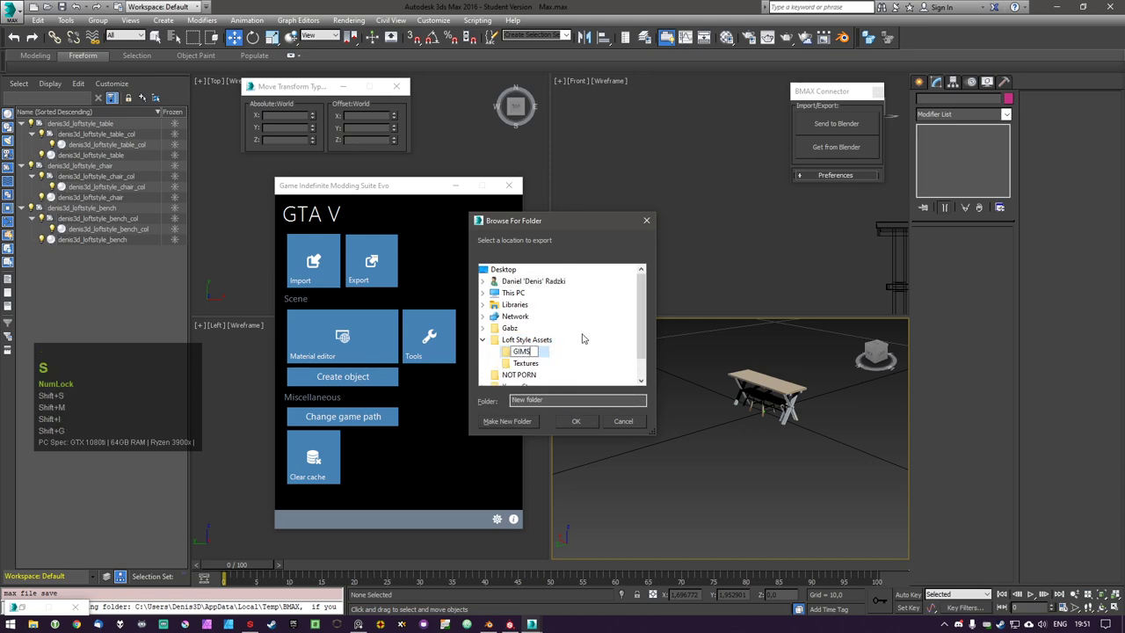
Name the new folder GIMS Export, accept it as destination and export the three checked models
key(space)
text(xport)
key(Return)
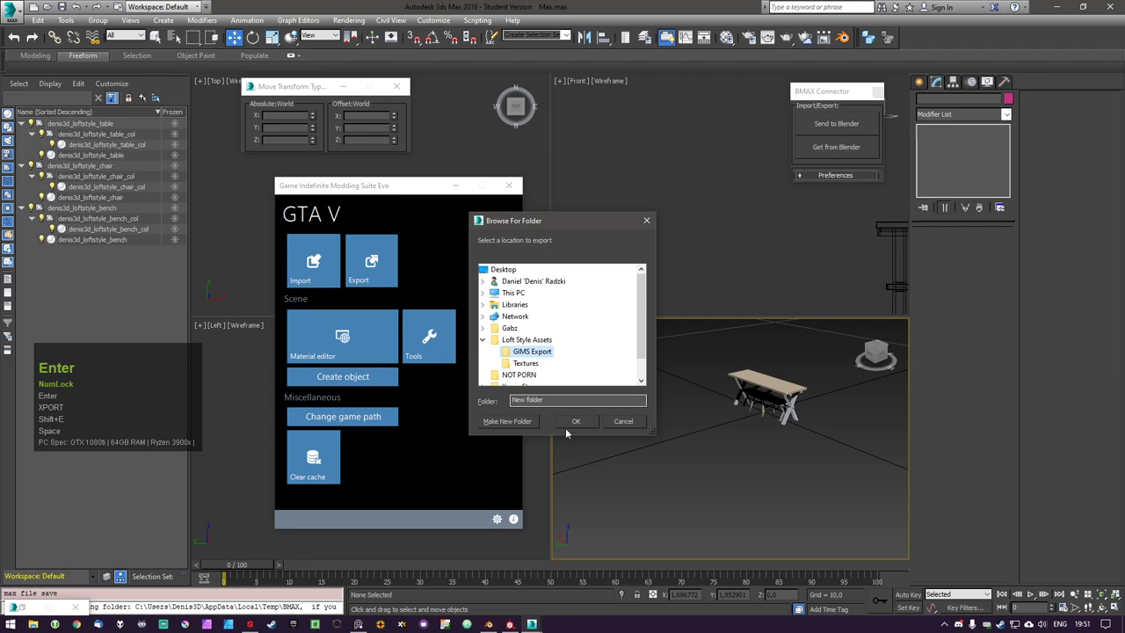
click(580, 423)
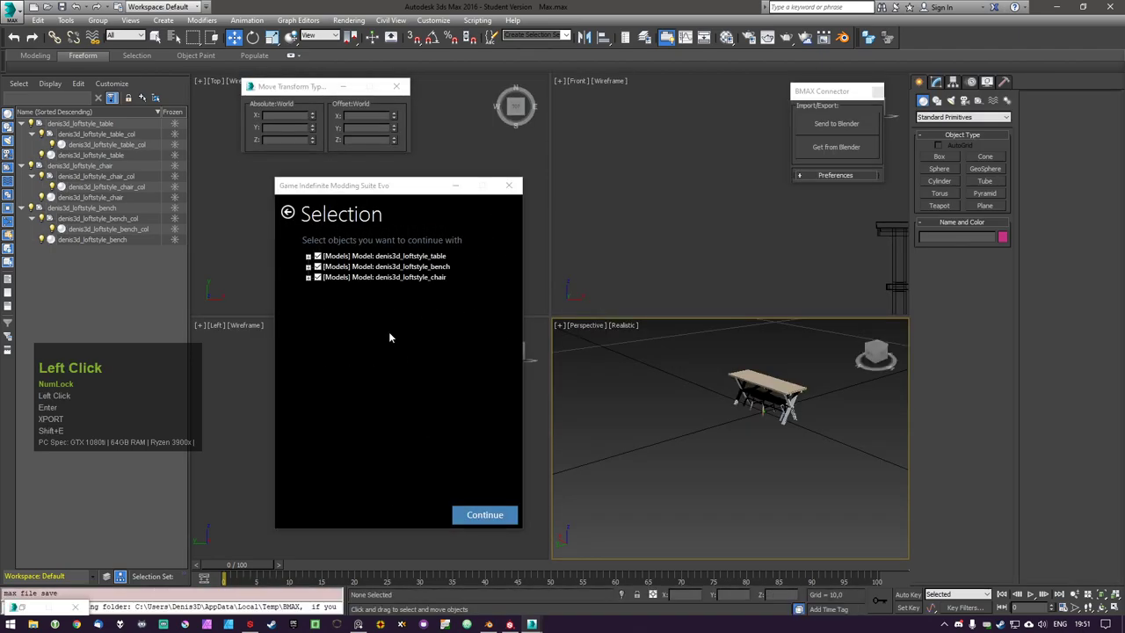
click(495, 512)
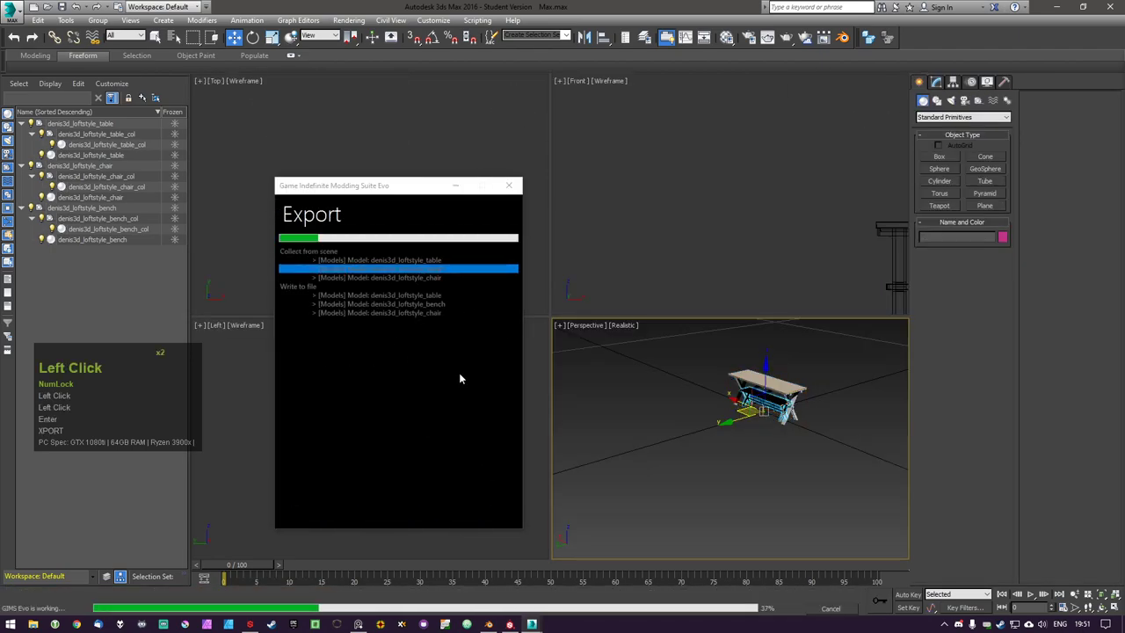
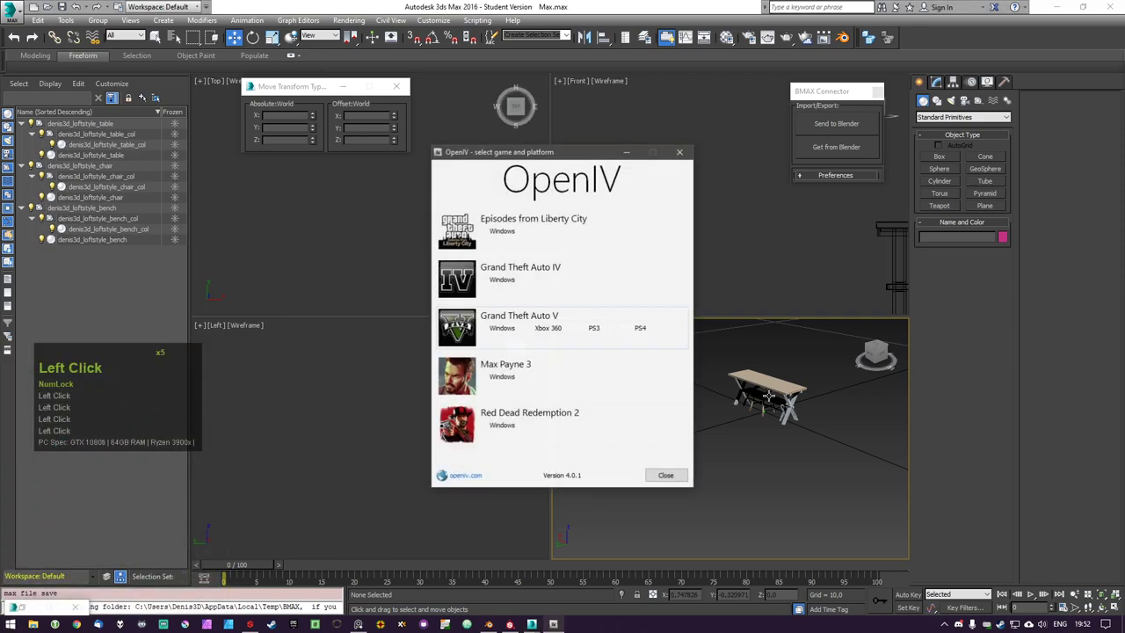
Launch OpenIV for GTA V Windows and expand mods > update > x64 > dlcpacks
click(507, 328)
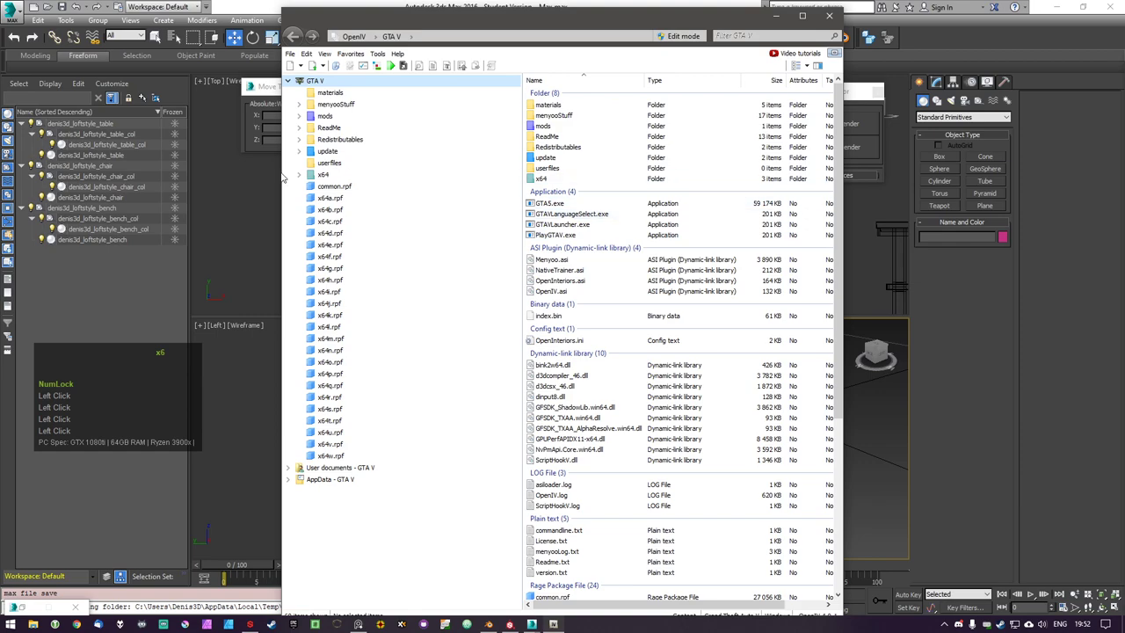
click(297, 116)
click(304, 118)
click(312, 126)
click(324, 141)
click(336, 149)
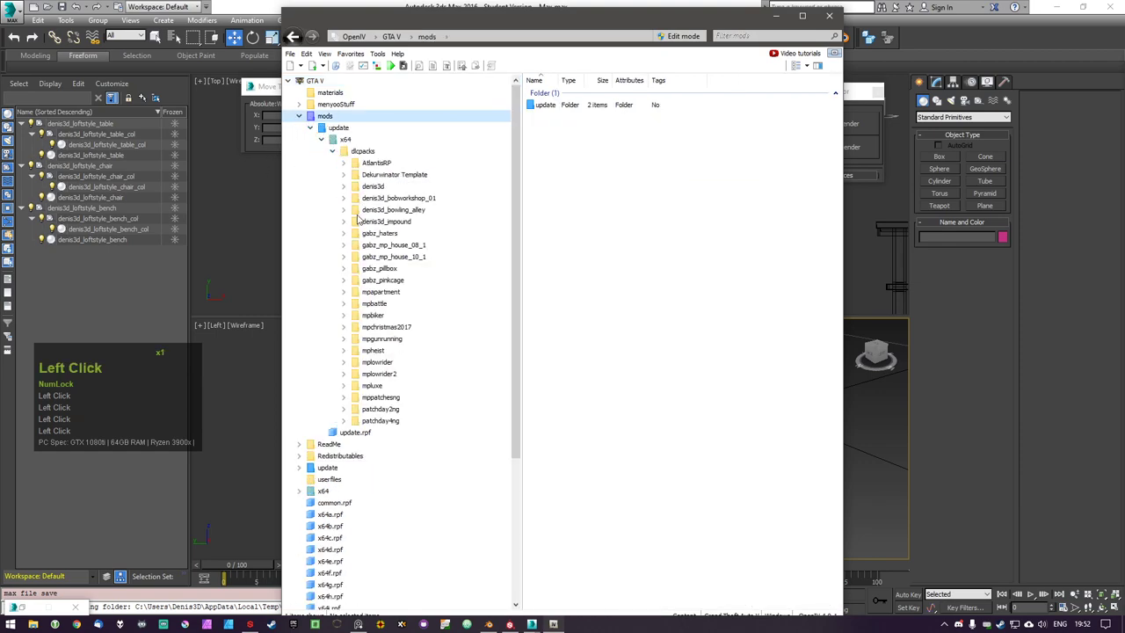
Open the denis3d_bobworkshop_01 pack and its dlc.rpf, then return to the pack's top level
double_click(348, 201)
double_click(375, 205)
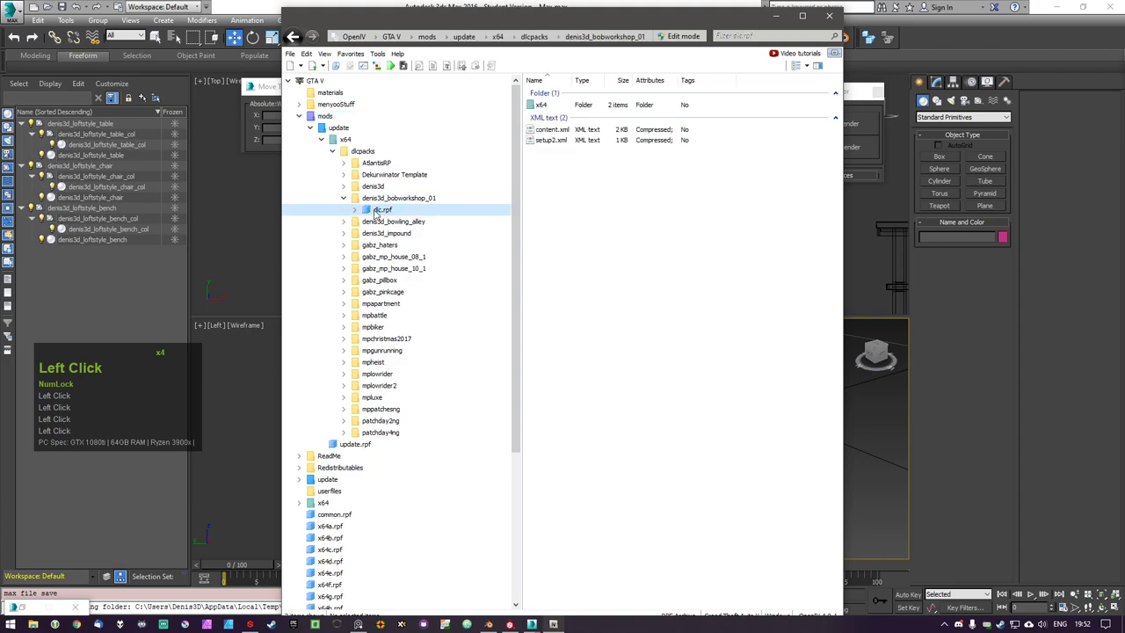
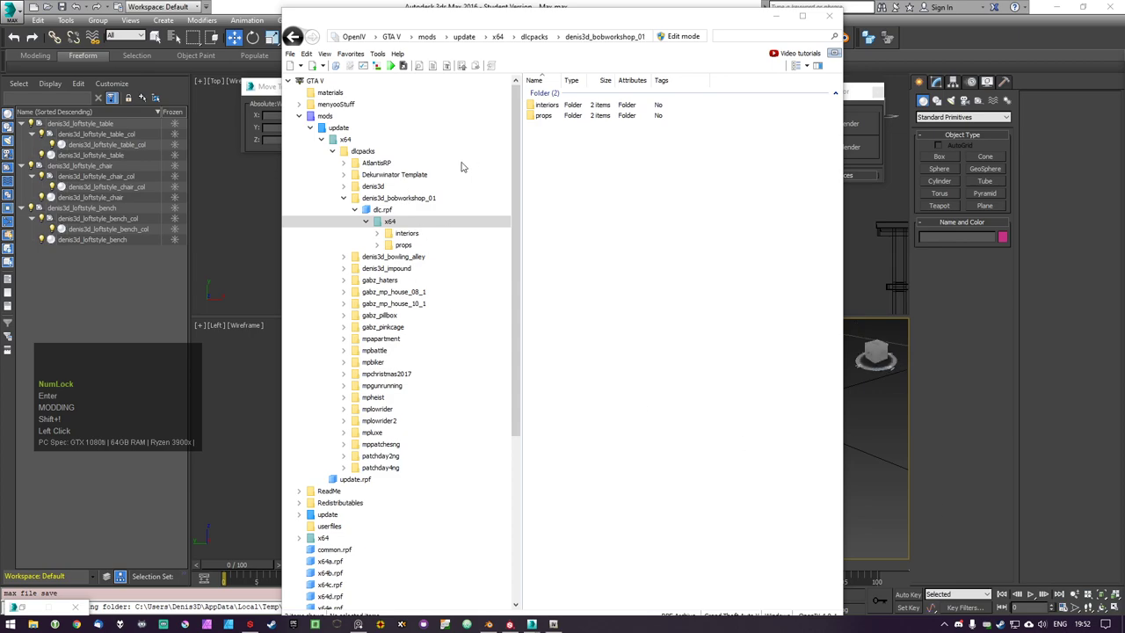
click(576, 174)
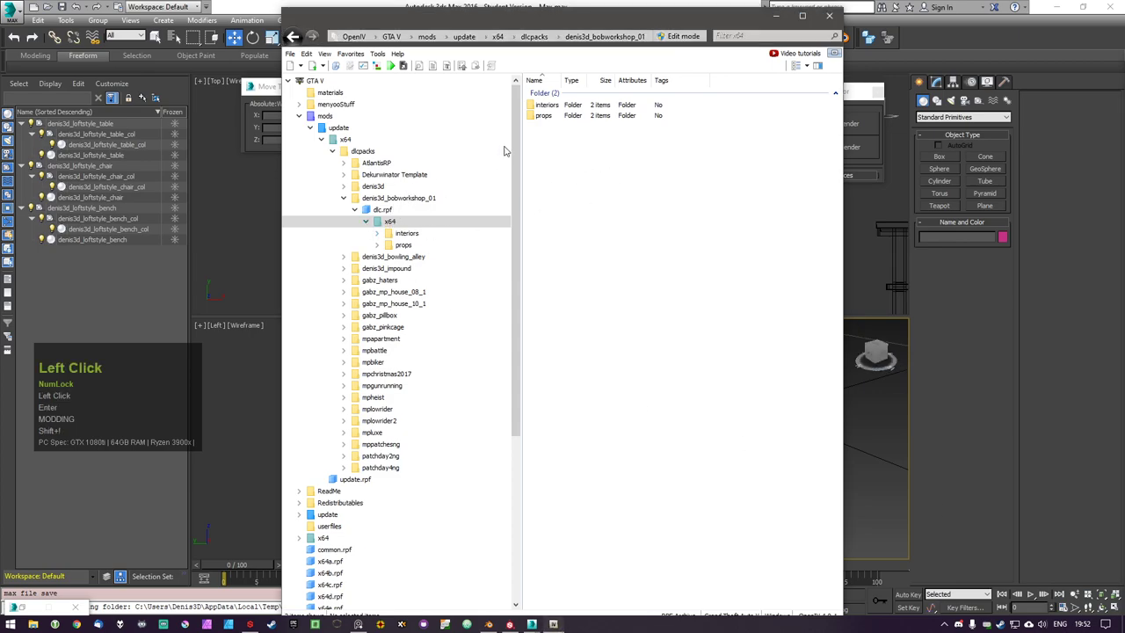
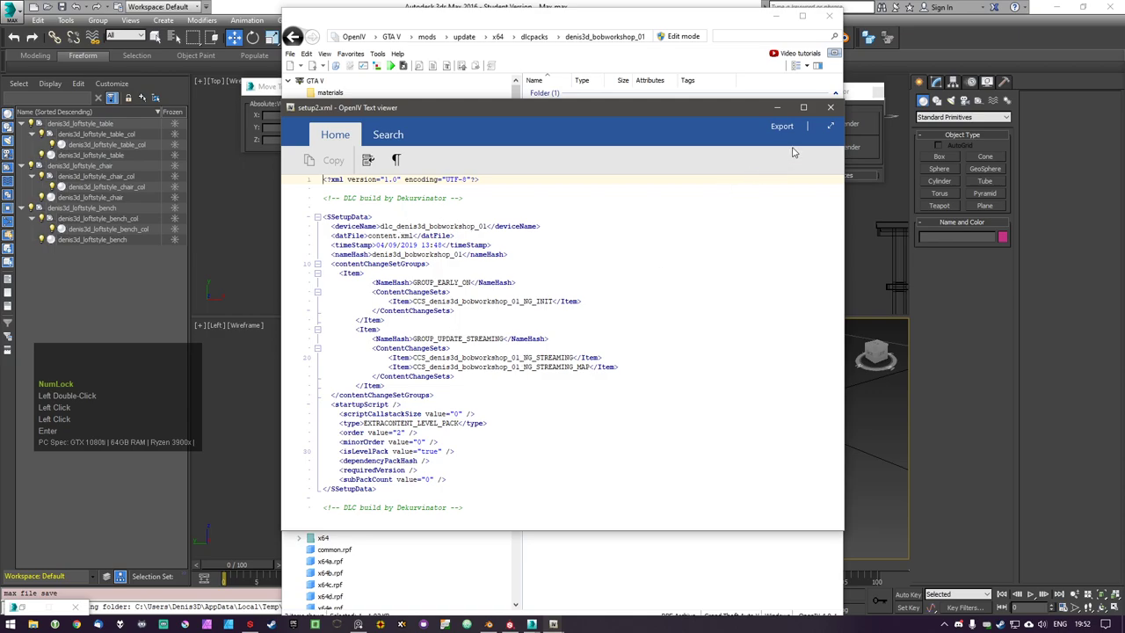
Close setup2.xml and browse dlc.rpf > x64, viewing the props and interiors folders
click(835, 113)
click(549, 179)
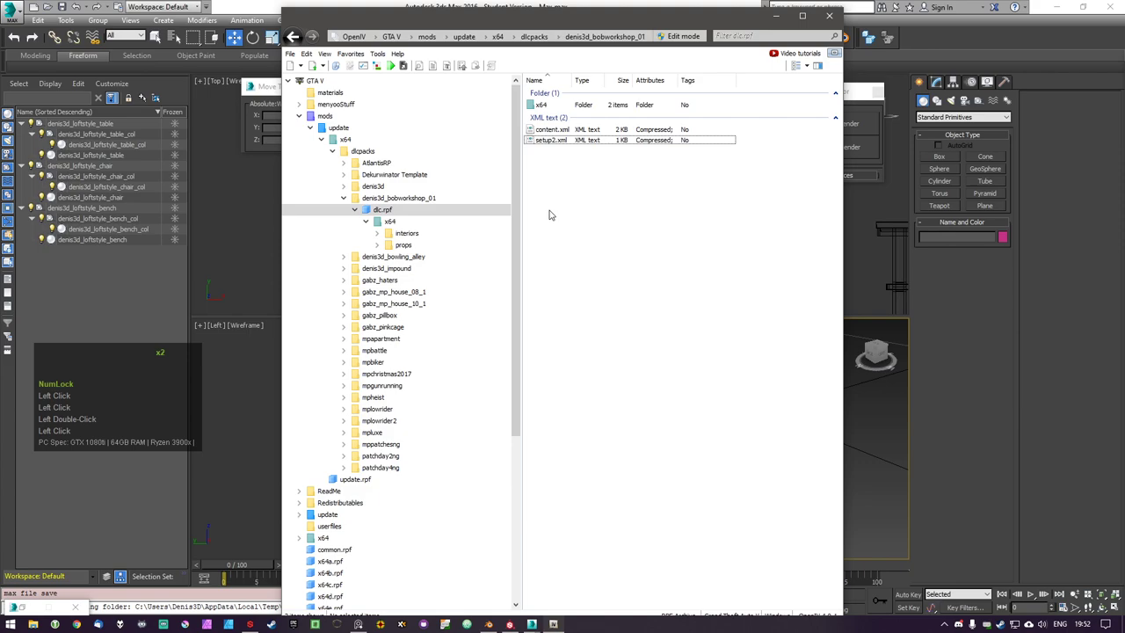
click(551, 212)
click(540, 104)
double_click(540, 103)
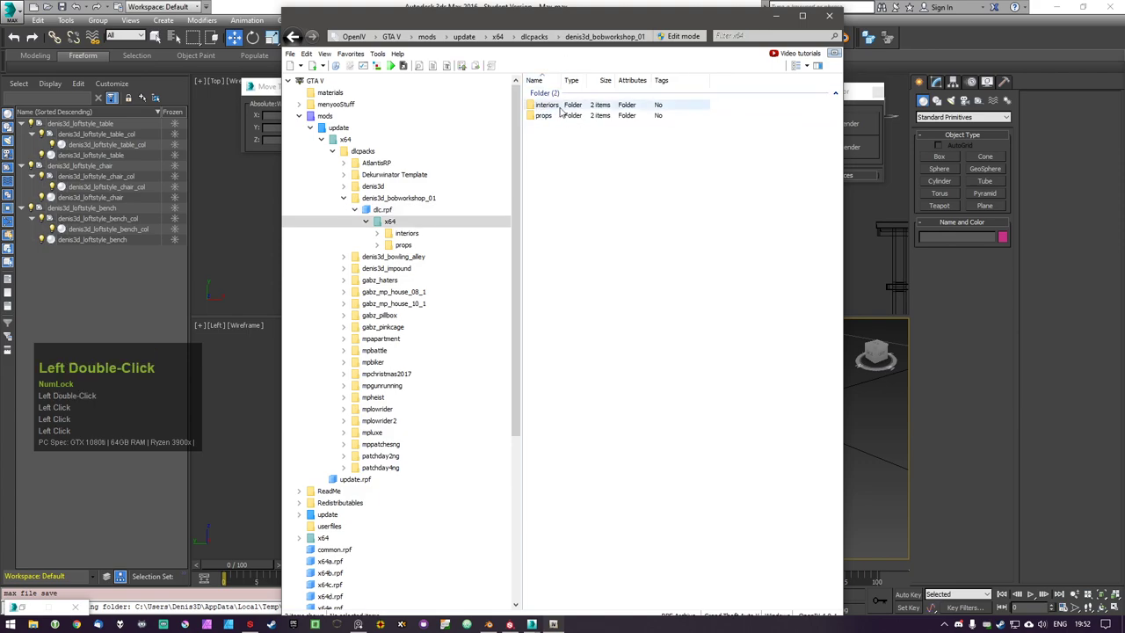
click(553, 114)
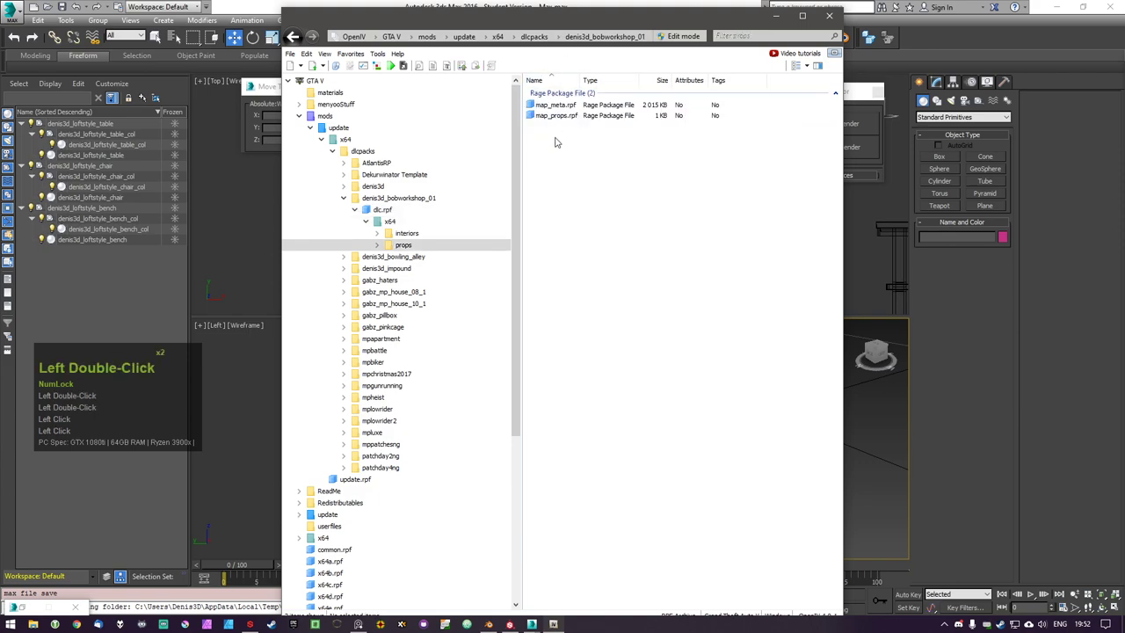
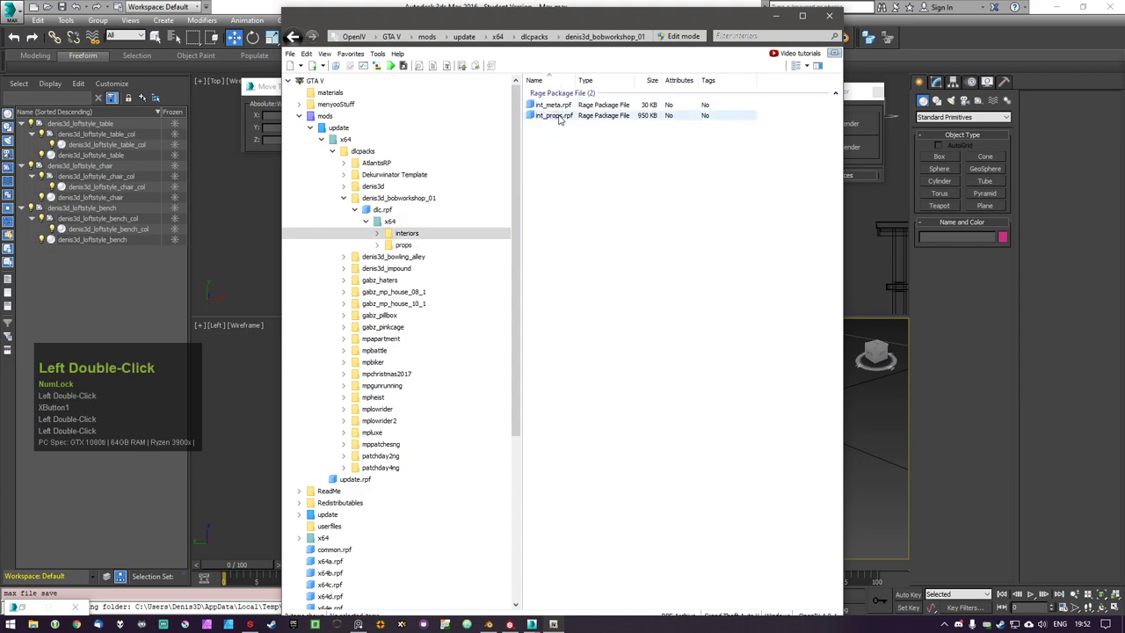
click(552, 116)
double_click(552, 116)
Compare the contents of int_props.rpf and int_meta.rpf, ending in int_props.rpf with its readme.txt
click(557, 116)
double_click(557, 116)
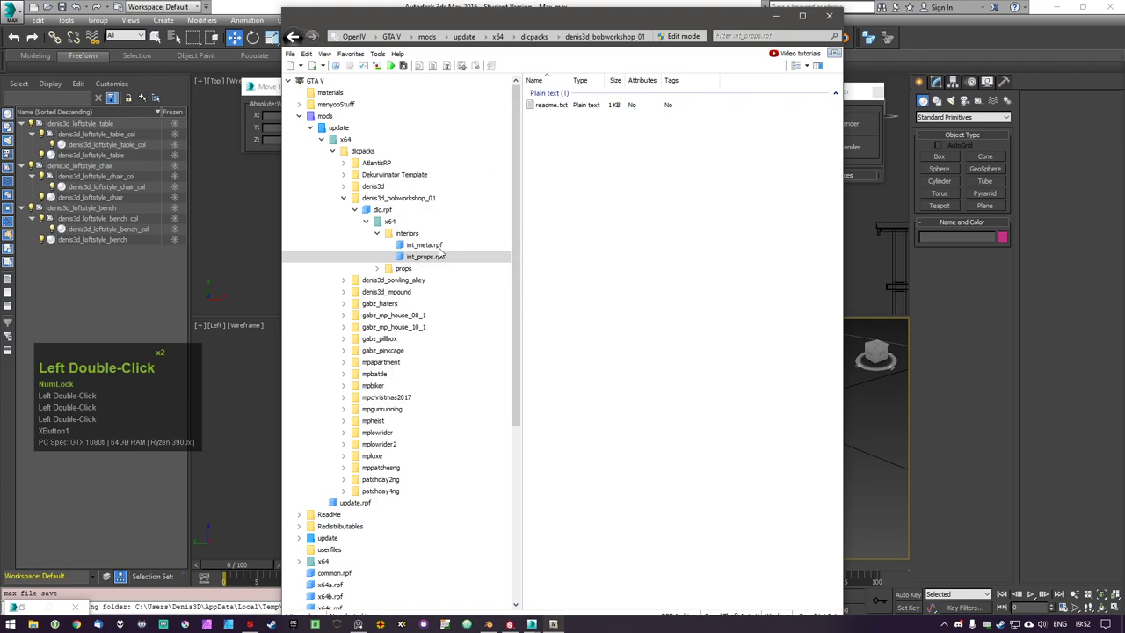
click(538, 166)
double_click(594, 189)
click(437, 250)
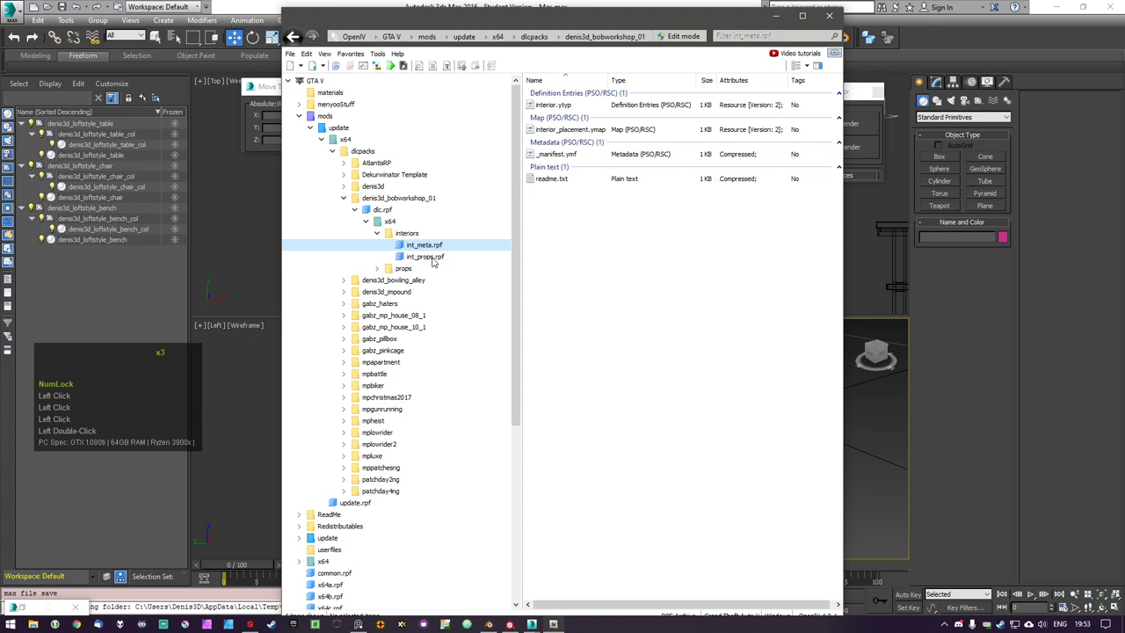
click(380, 273)
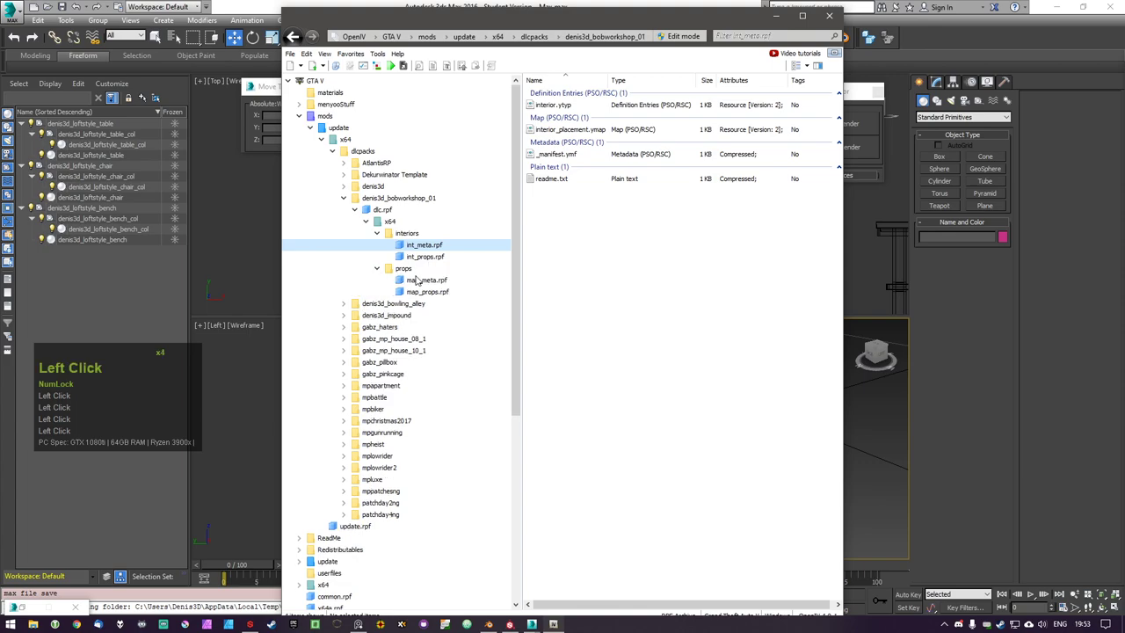
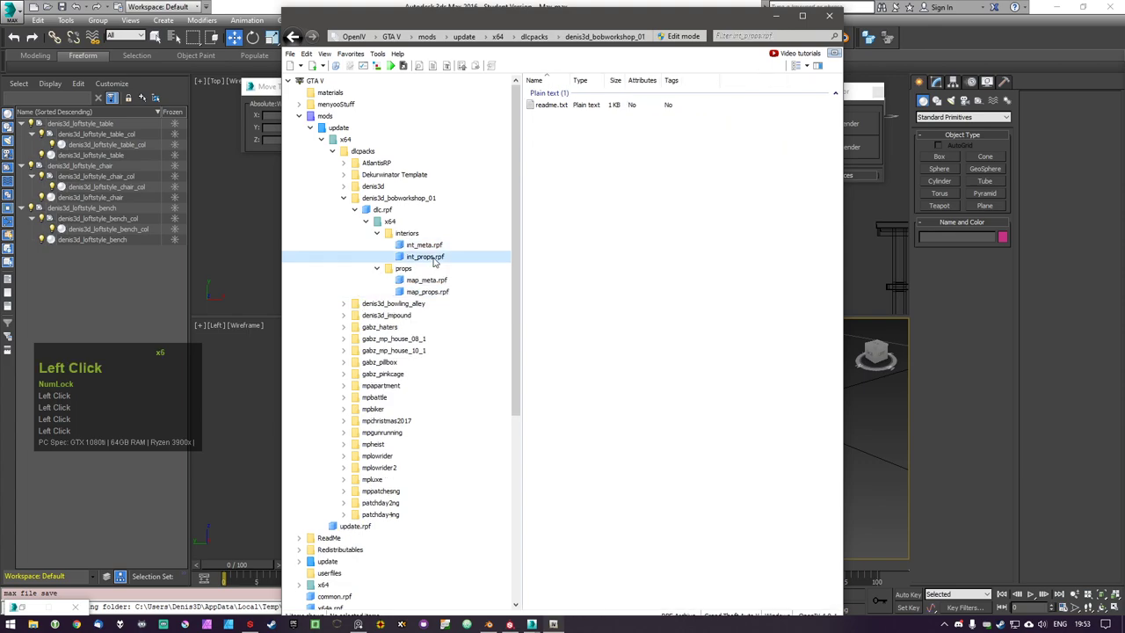
click(438, 258)
click(439, 249)
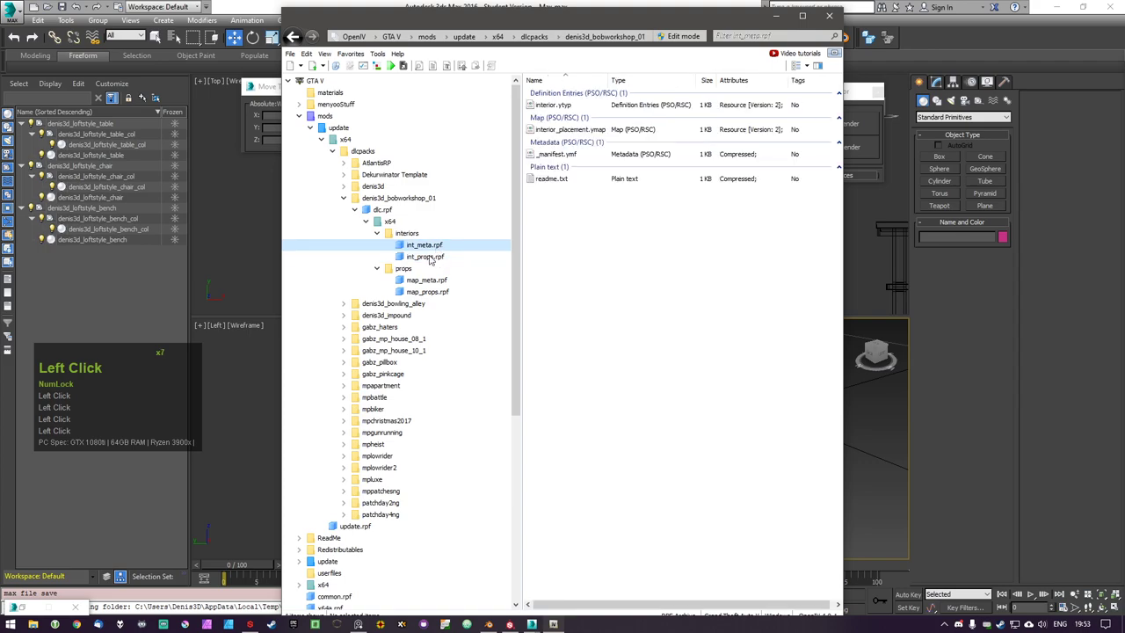
click(429, 260)
Enable Edit mode on int_props.rpf and start an openFormats import
right_click(624, 169)
click(589, 186)
click(698, 40)
click(602, 346)
double_click(597, 352)
Start Import openFormats and browse to Loft Style Assets\GIMS Export
right_click(608, 178)
click(680, 231)
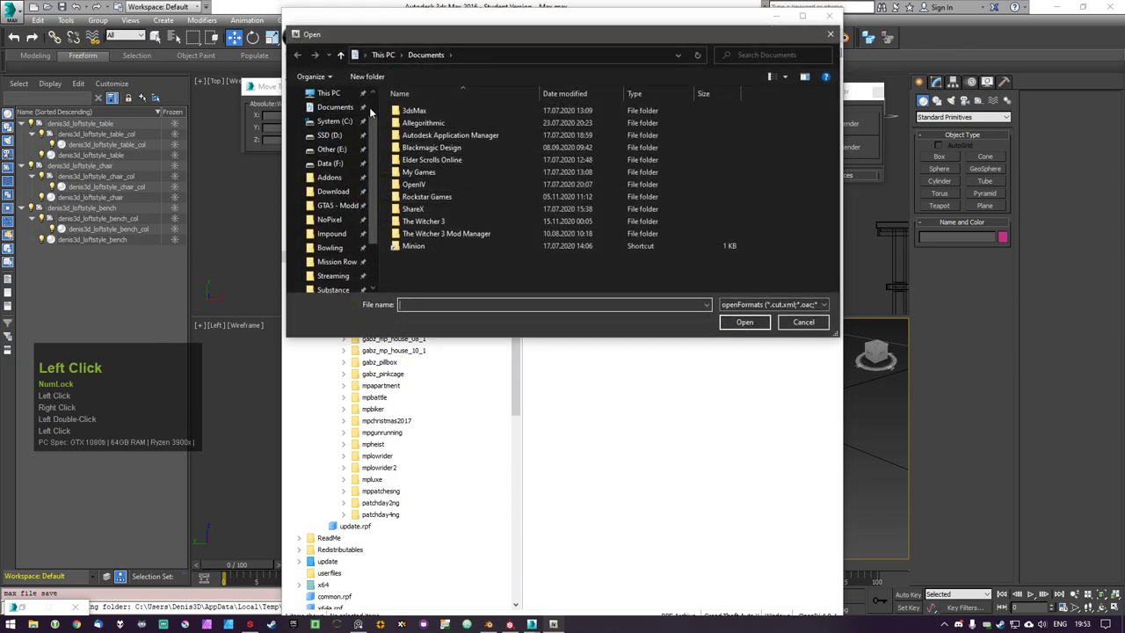
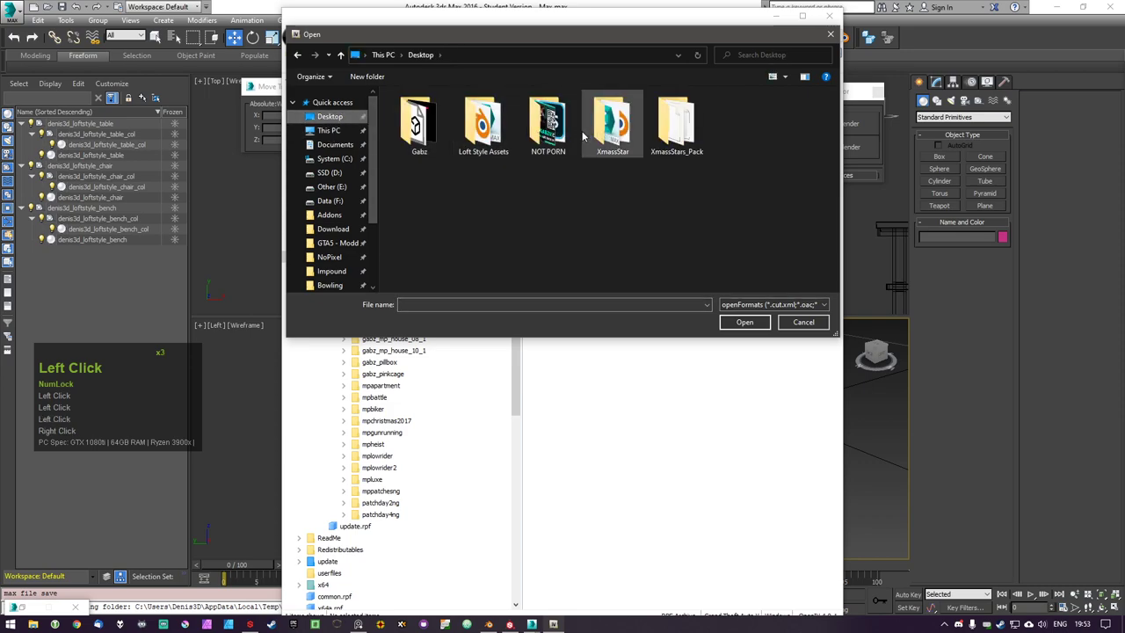
click(410, 139)
double_click(411, 139)
click(441, 114)
double_click(441, 115)
Import the bench, chair and table .odr files as drawables into int_props.rpf
click(465, 152)
double_click(757, 331)
click(627, 386)
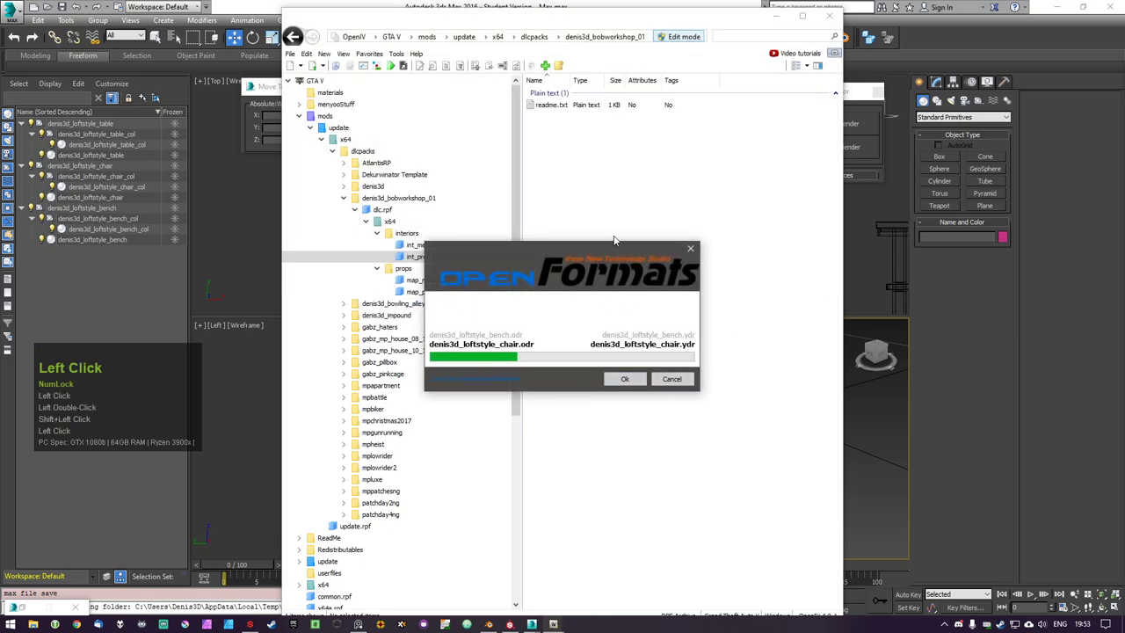
double_click(641, 214)
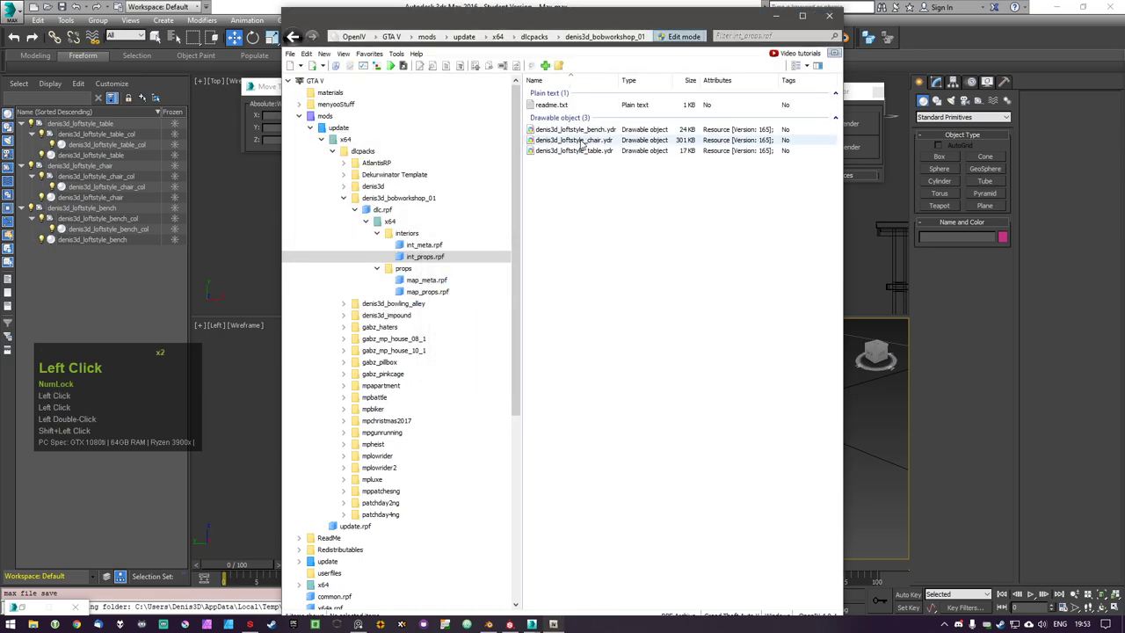
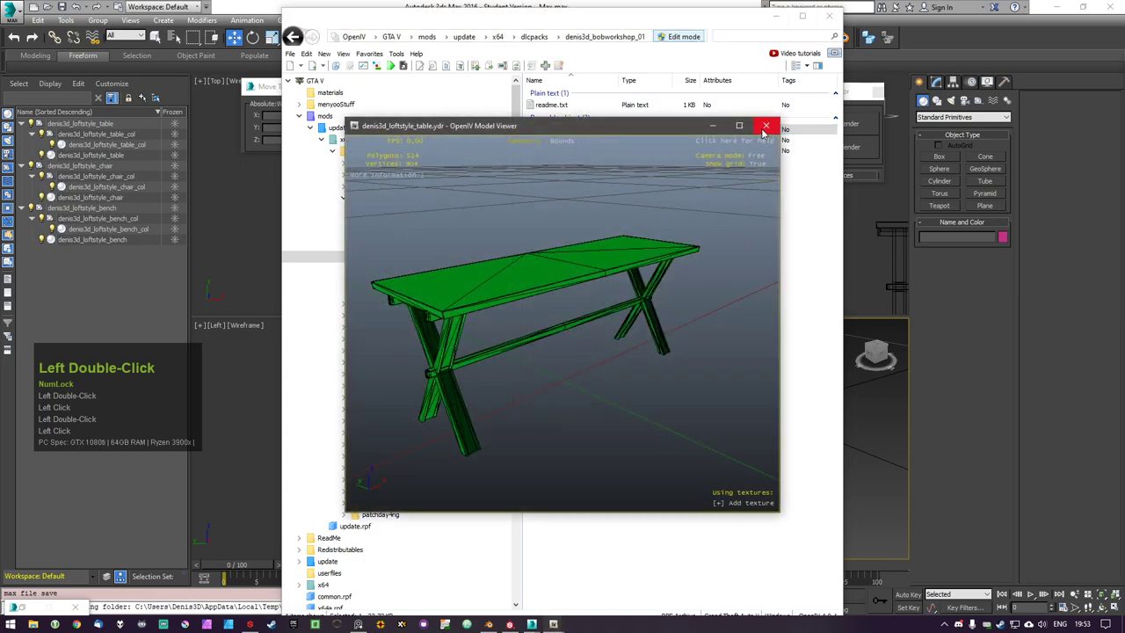
Close the table preview and bring up the New file menu for a texture dictionary
click(769, 128)
right_click(596, 251)
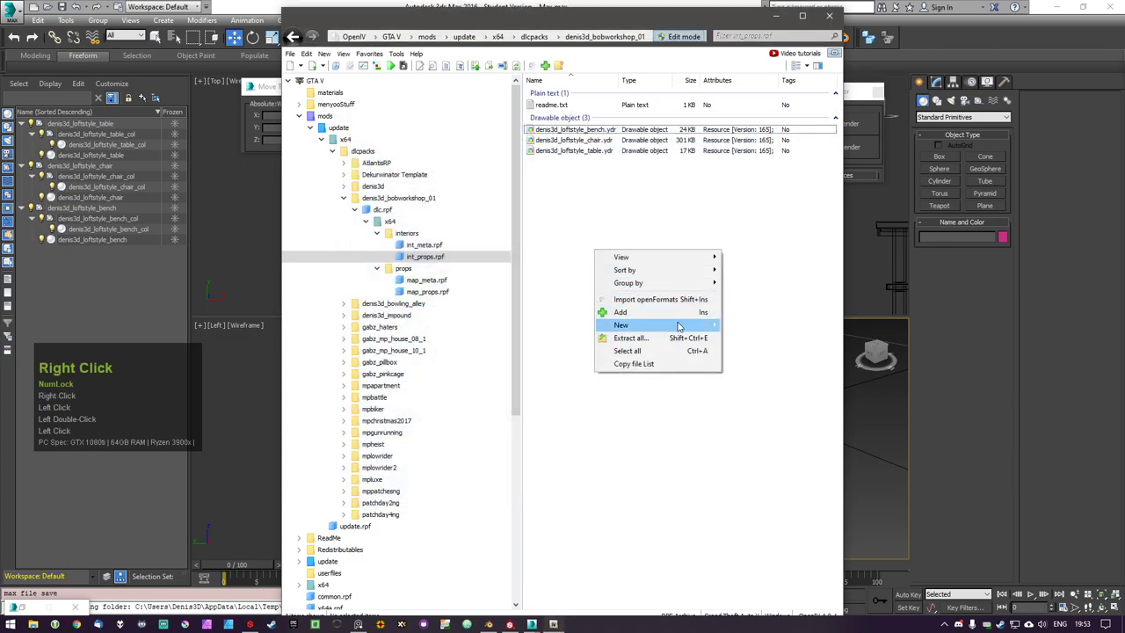
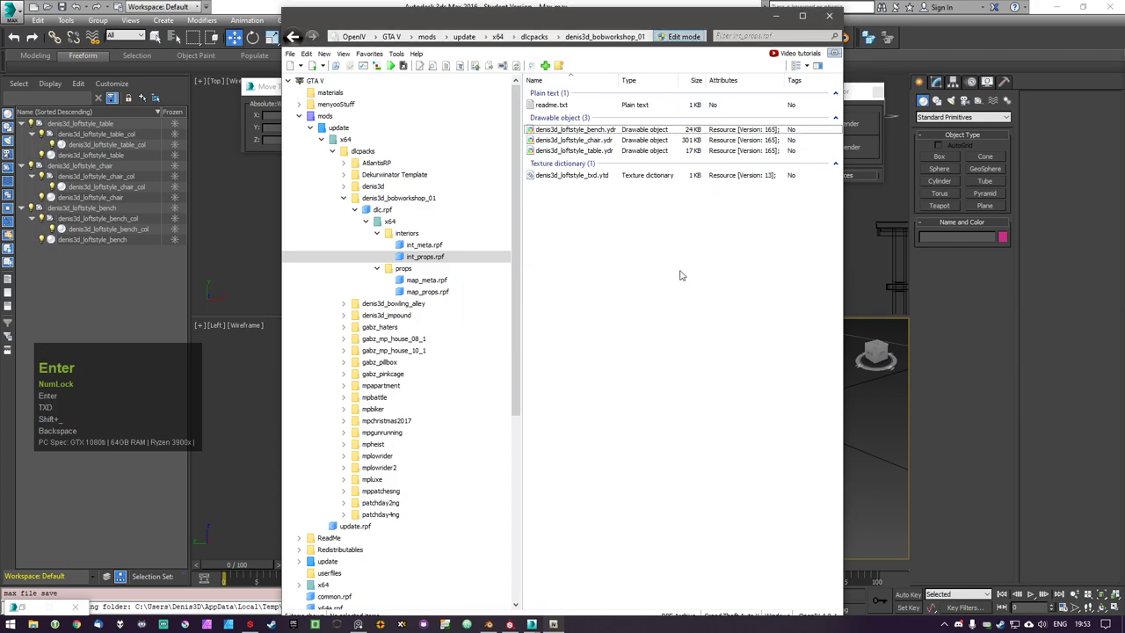
Open denis3d_loftstyle_txd.ytd for editing and start a texture import
click(576, 175)
double_click(576, 175)
click(596, 174)
double_click(596, 174)
text(txd)
click(215, 150)
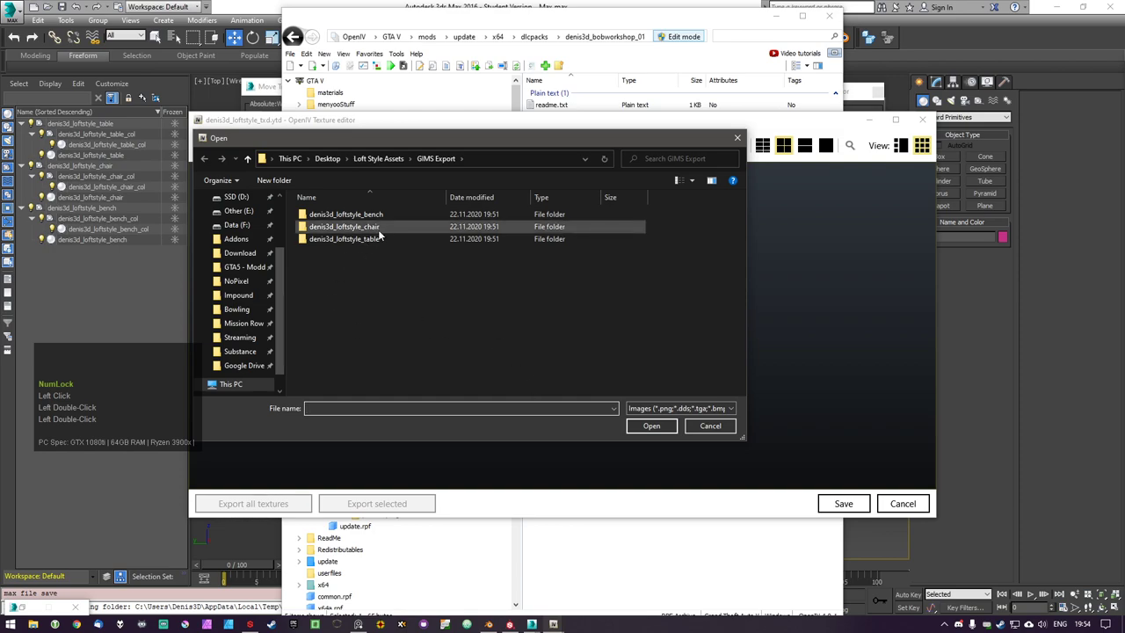
Import the table Diffuse and Normal PNGs from Loft Style Assets\Textures with default options
double_click(396, 165)
click(341, 227)
double_click(341, 227)
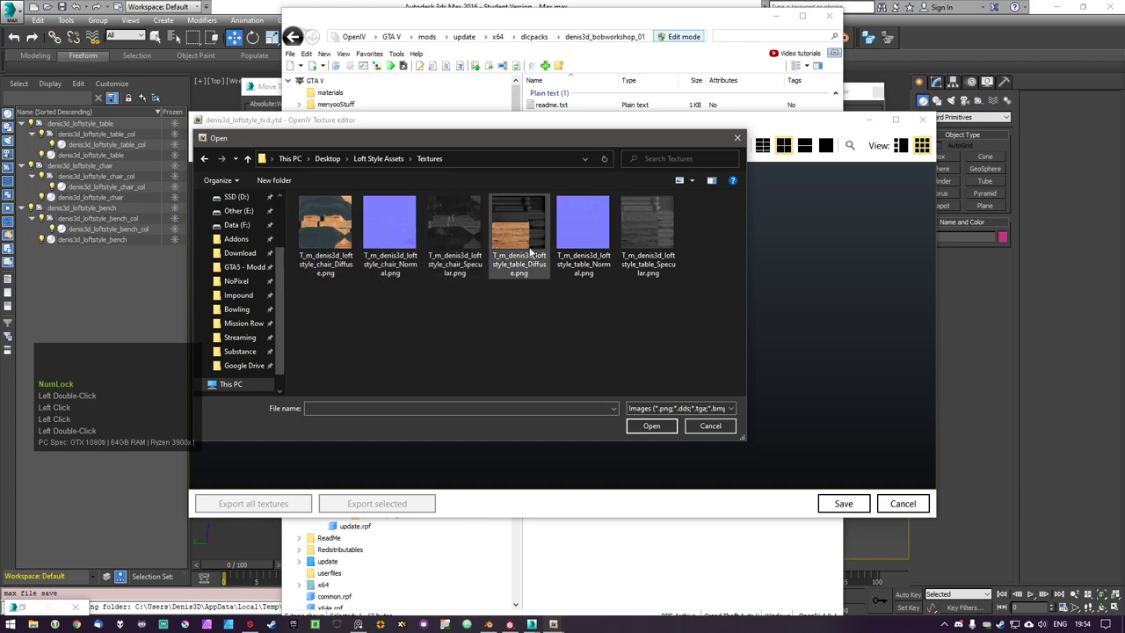
double_click(537, 243)
click(581, 236)
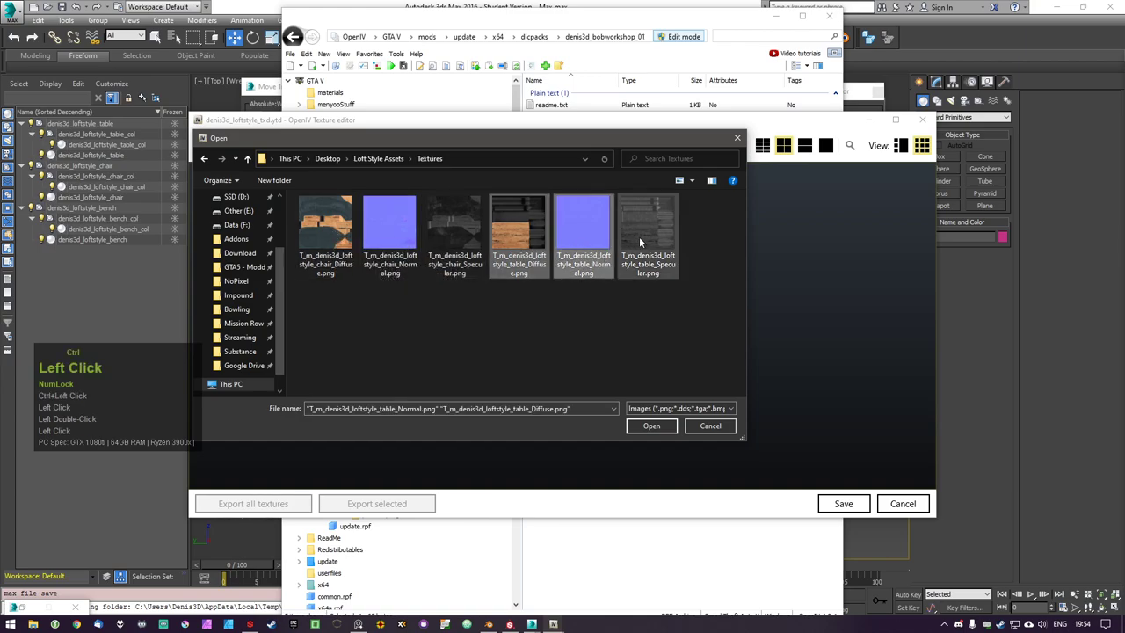
double_click(643, 240)
double_click(662, 426)
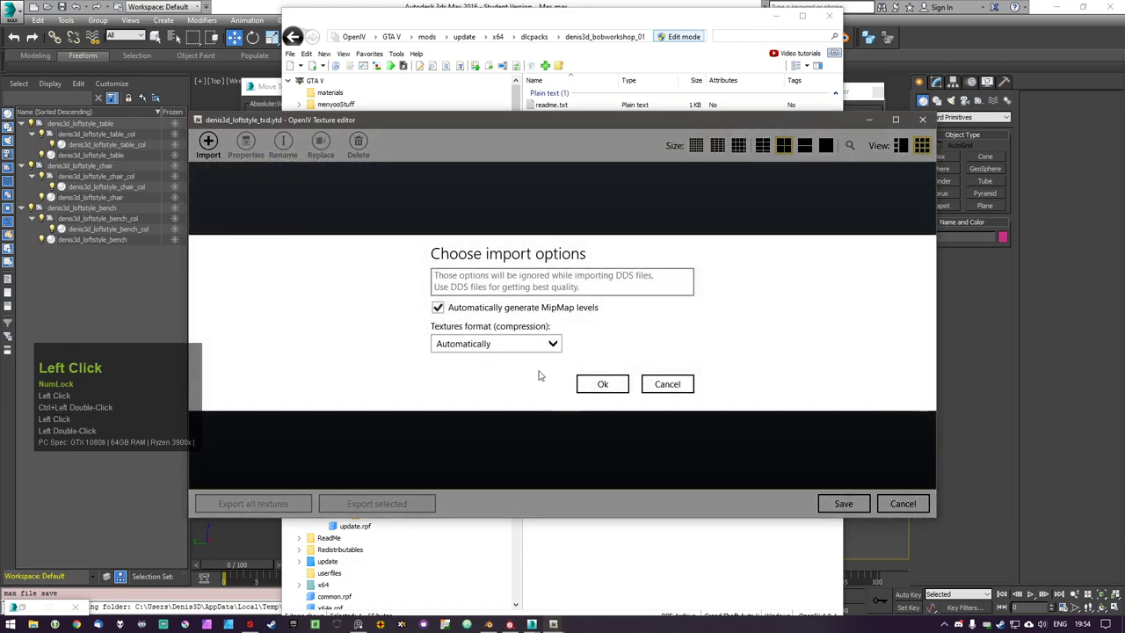
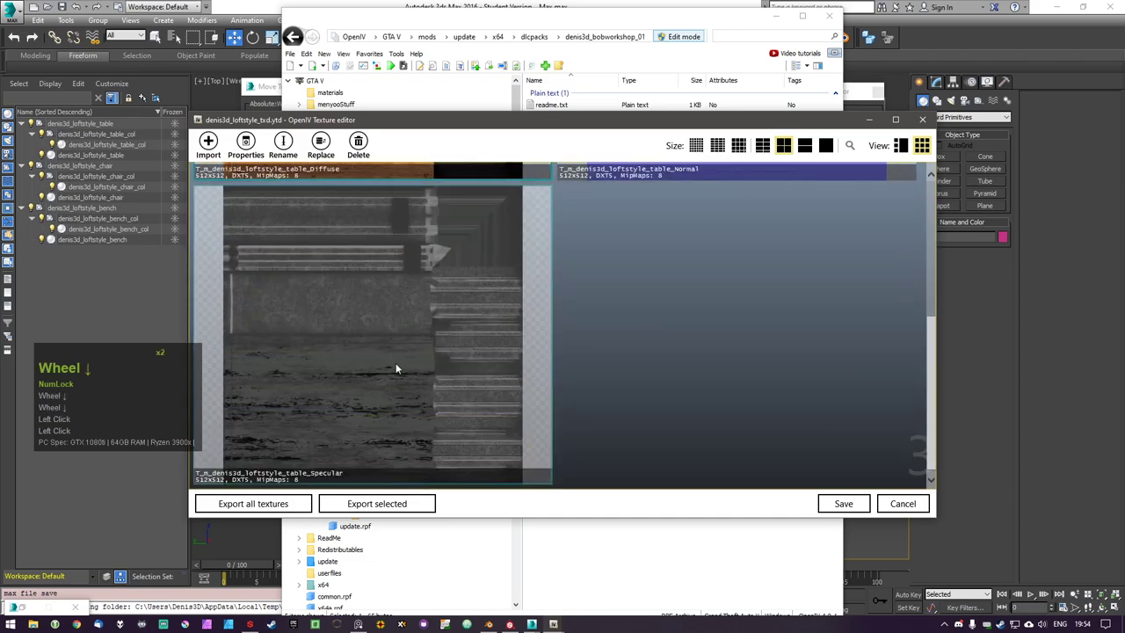
Review the imported textures and save the 312 KB texture dictionary
scroll(down, 3)
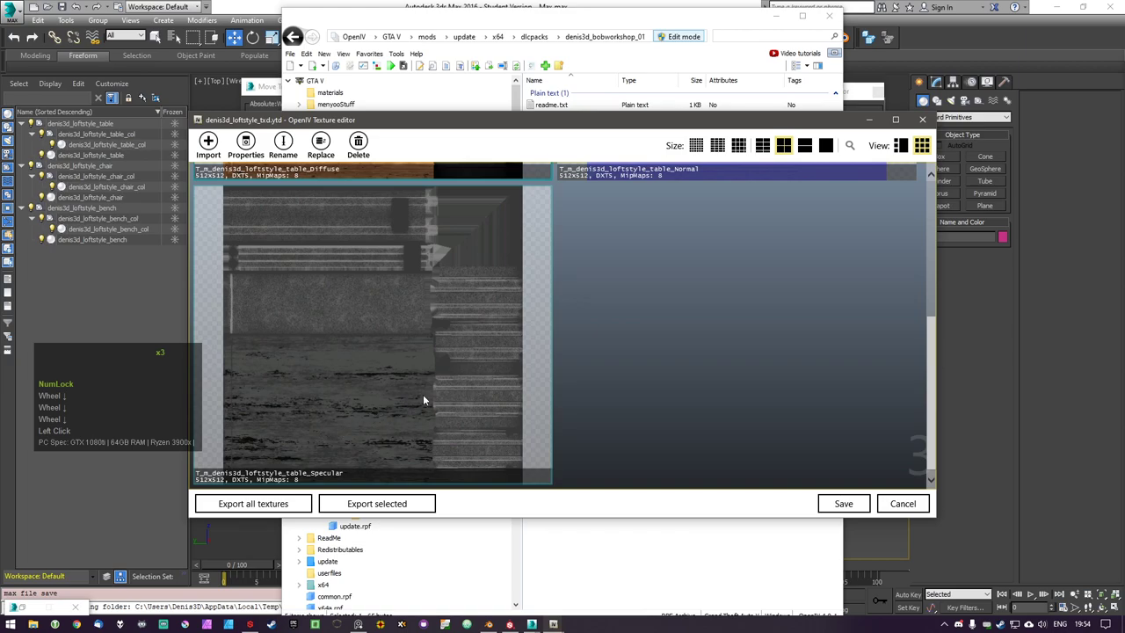
scroll(up, 3)
scroll(down, 3)
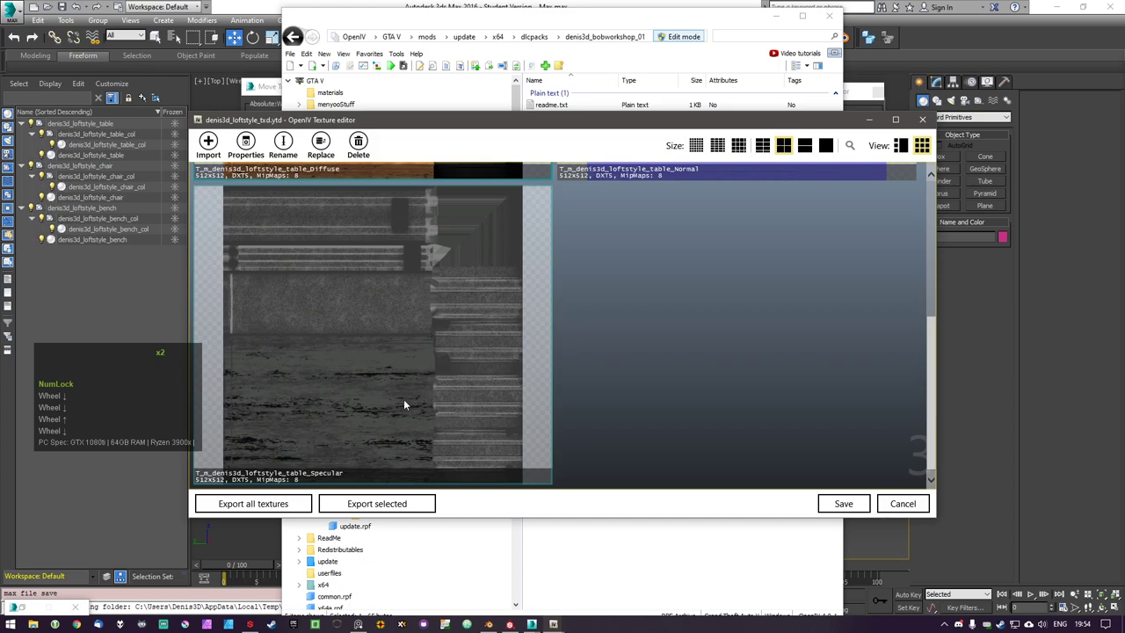
scroll(up, 3)
scroll(down, 3)
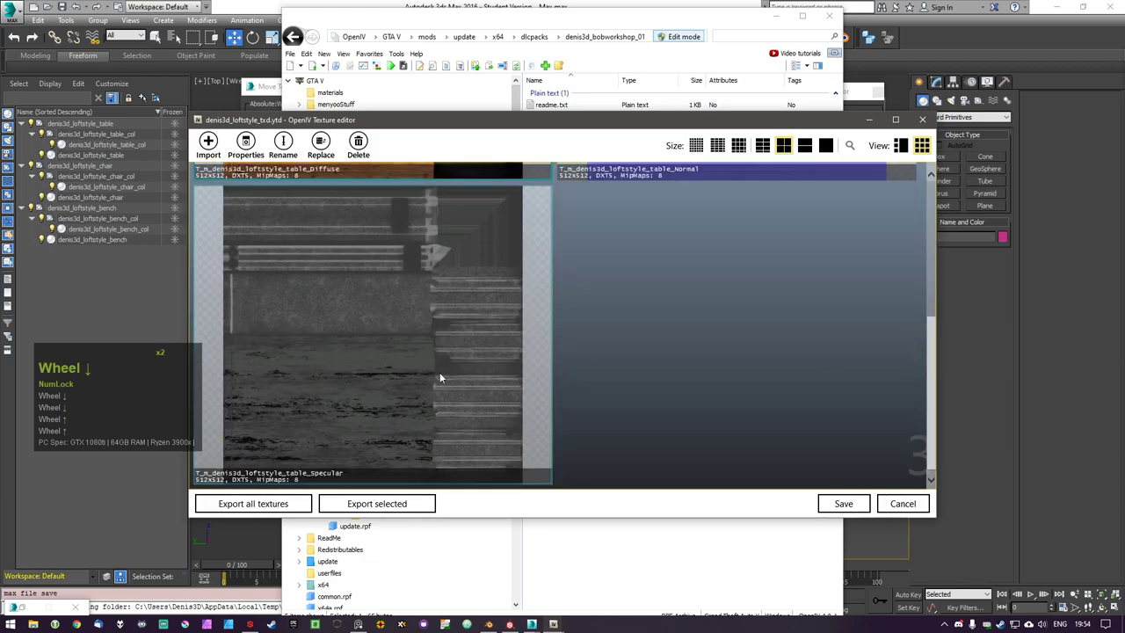
click(841, 504)
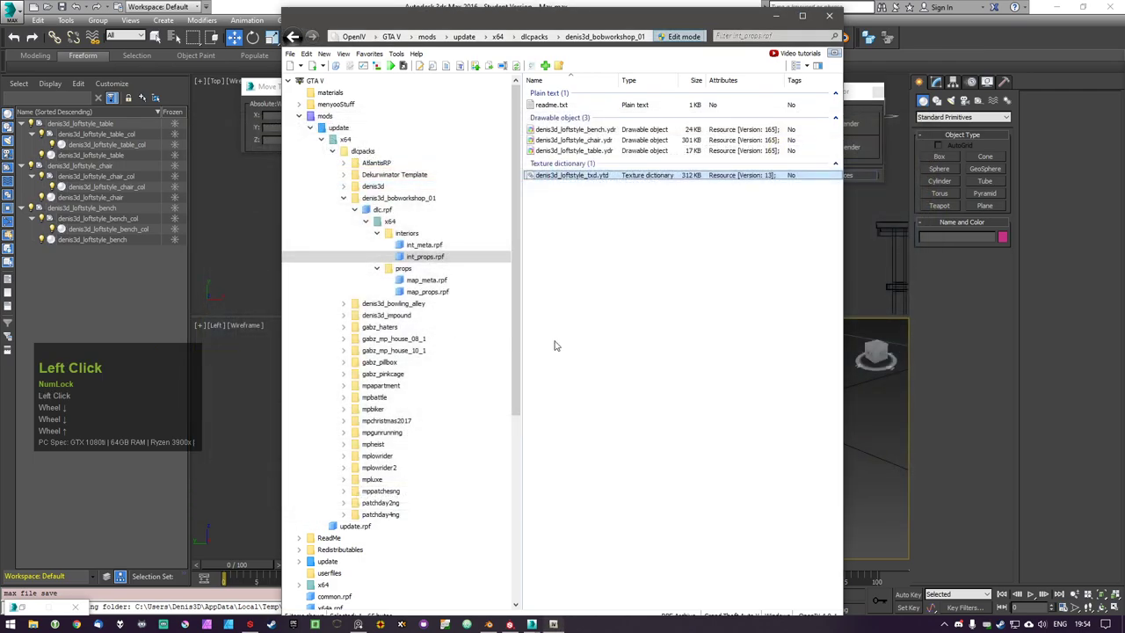
Load the denis3d_loftstyle_chair drawable into CreateYTYP for the new archetype item
double_click(623, 372)
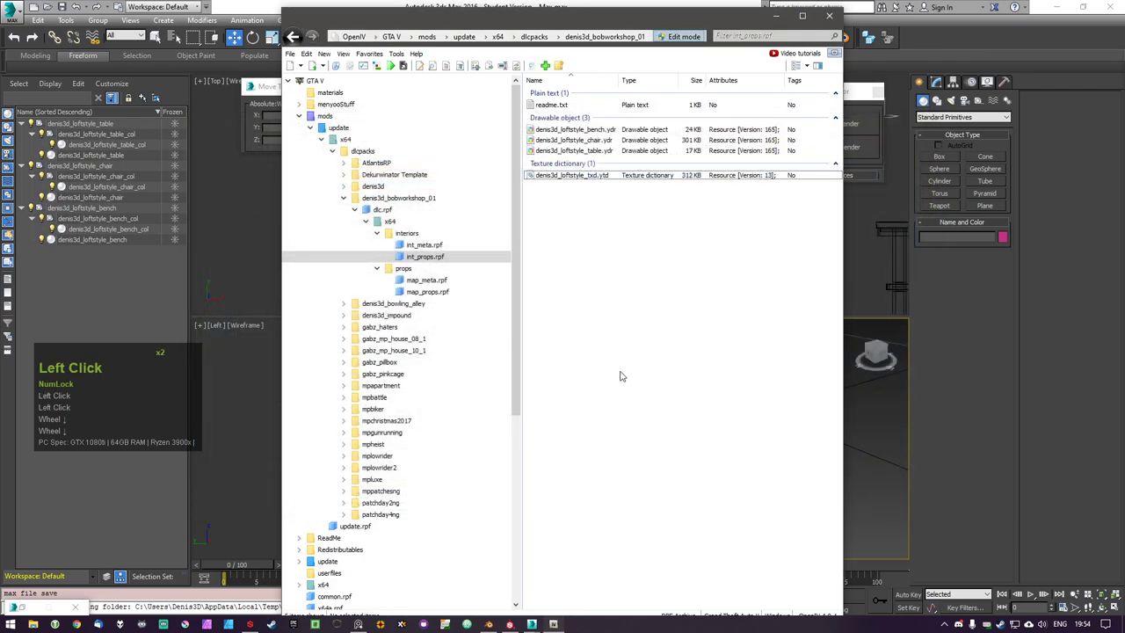
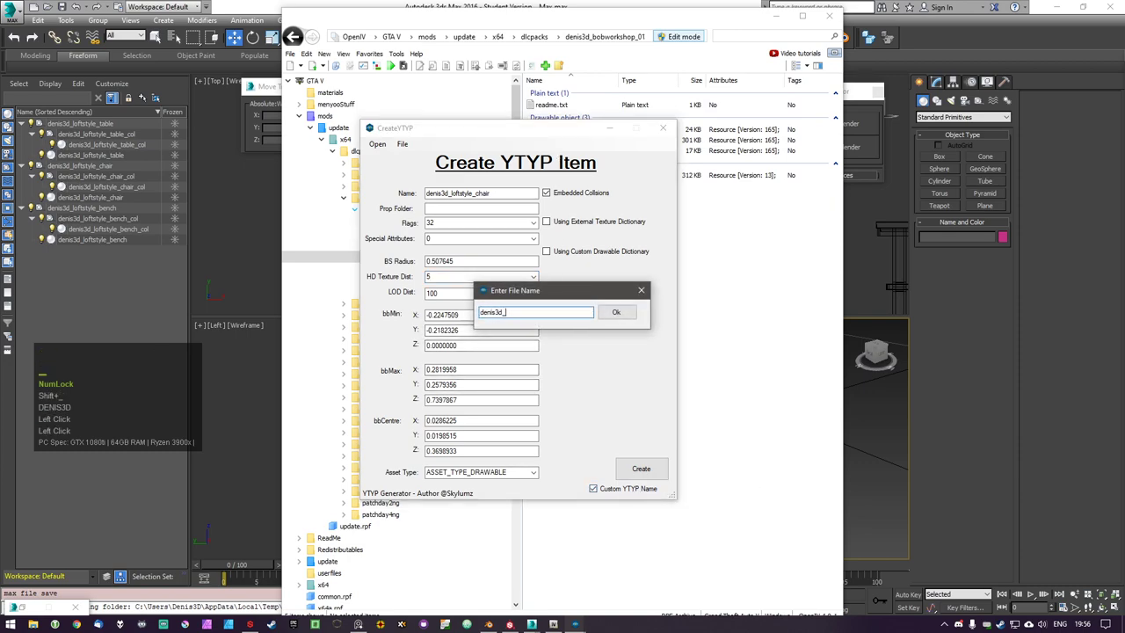
Name the YTYP denis3d_bobworkshop and save the generated chair archetype XML to a file
text(shop)
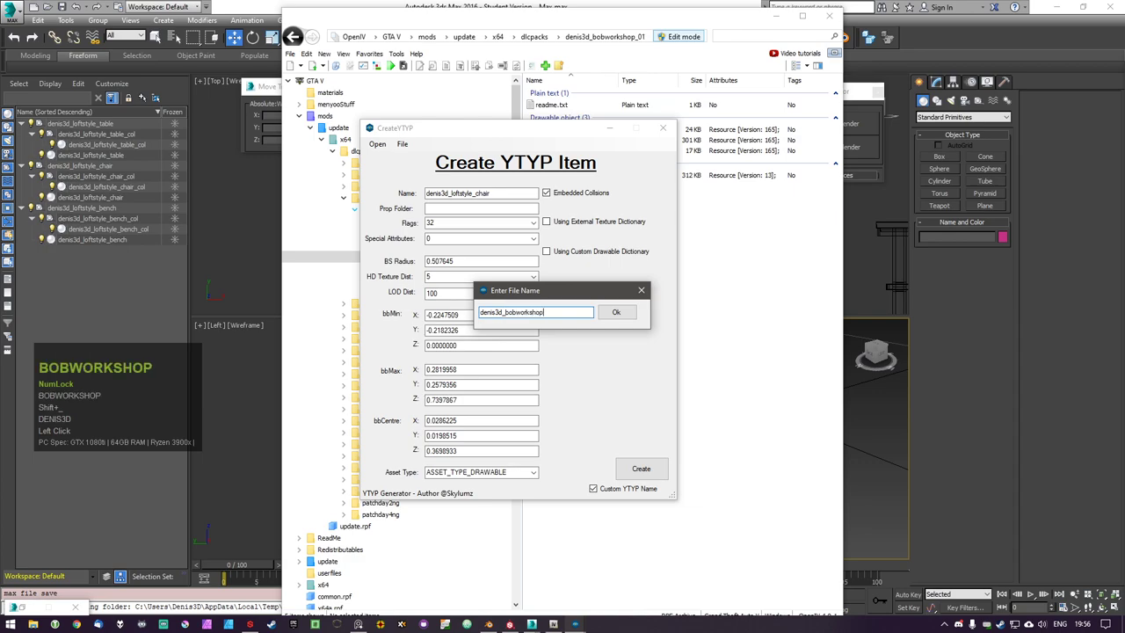
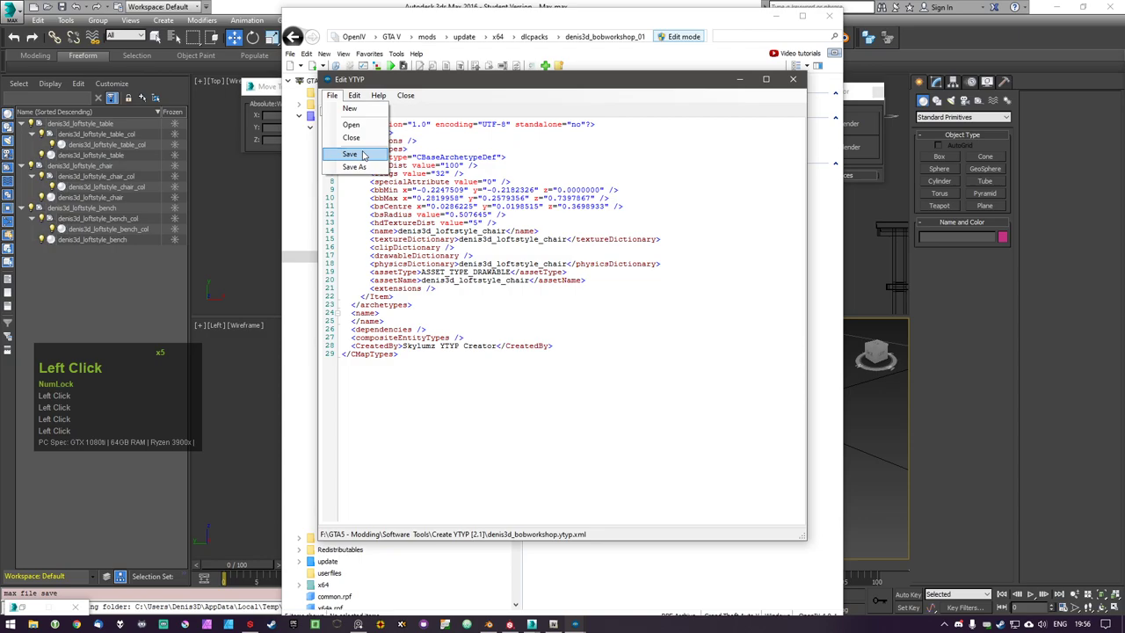
click(371, 172)
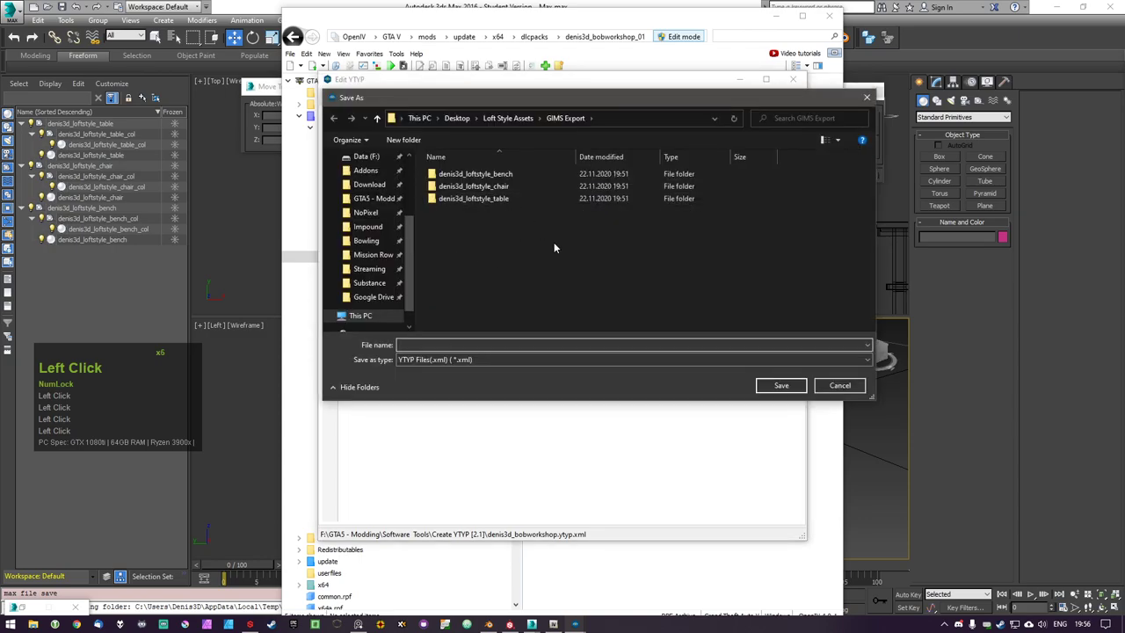
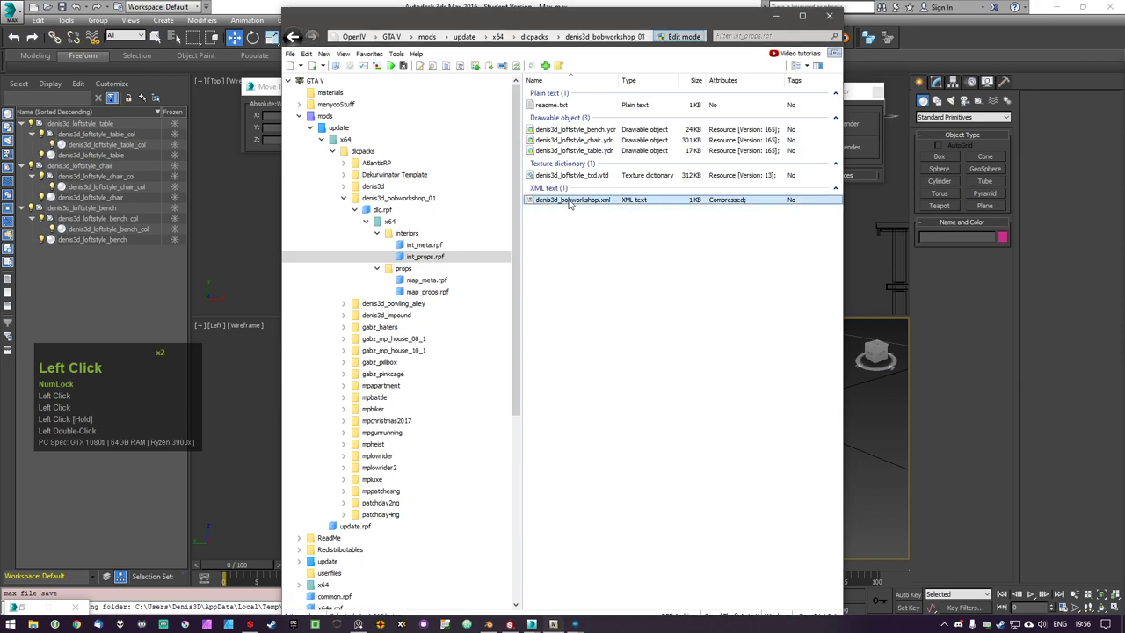
Start an openFormats import into the archive, browse Loft Style Assets > GIMS Export, then cancel the dialog
key(Delete)
right_click(607, 262)
click(658, 314)
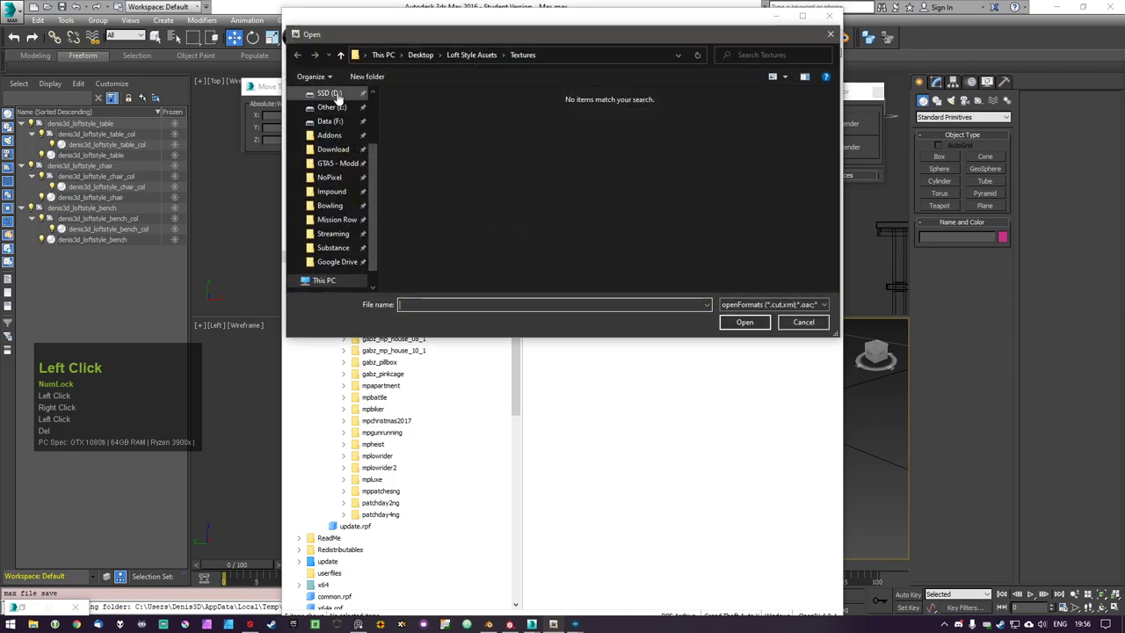
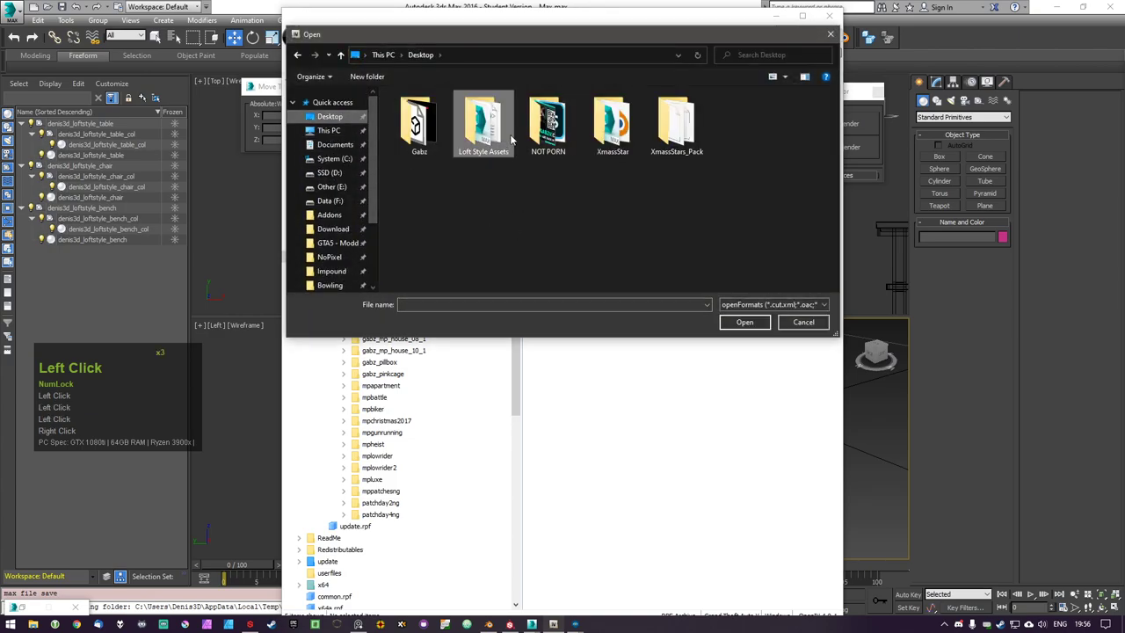
click(505, 134)
double_click(506, 134)
click(430, 116)
double_click(429, 116)
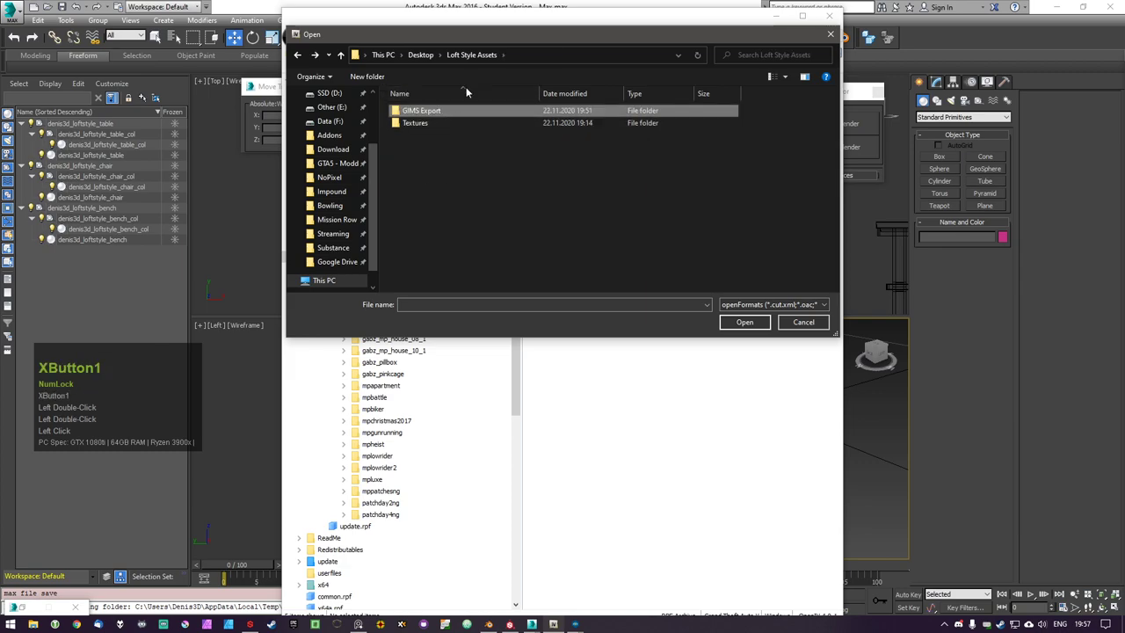
click(534, 211)
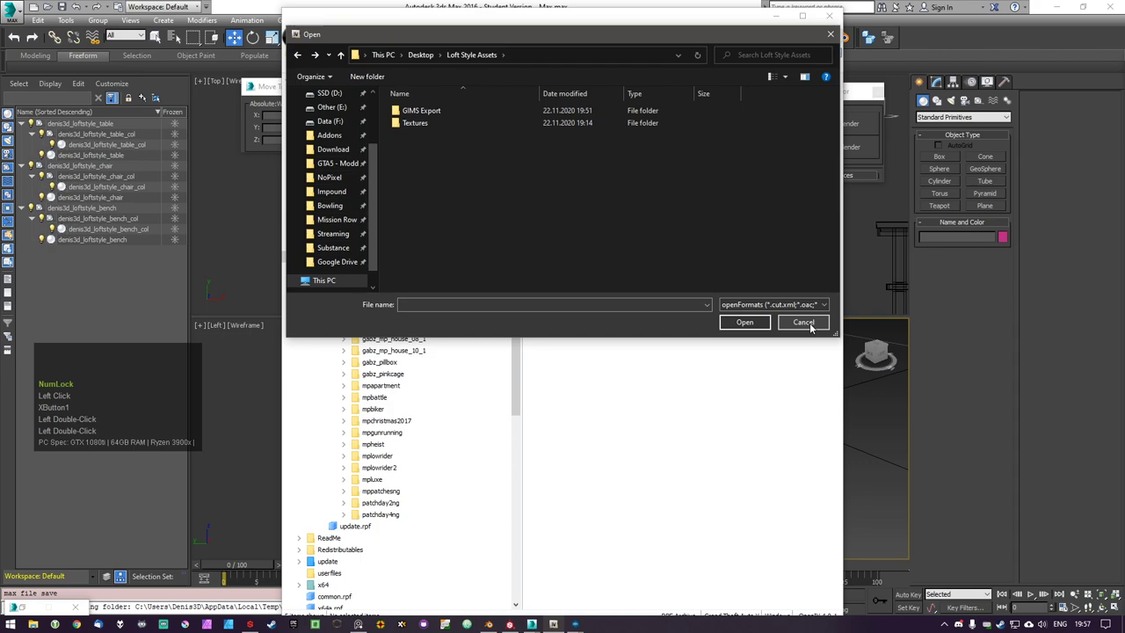
click(816, 326)
Return to the int_props.rpf archive listing its drawables and texture dictionary
double_click(610, 288)
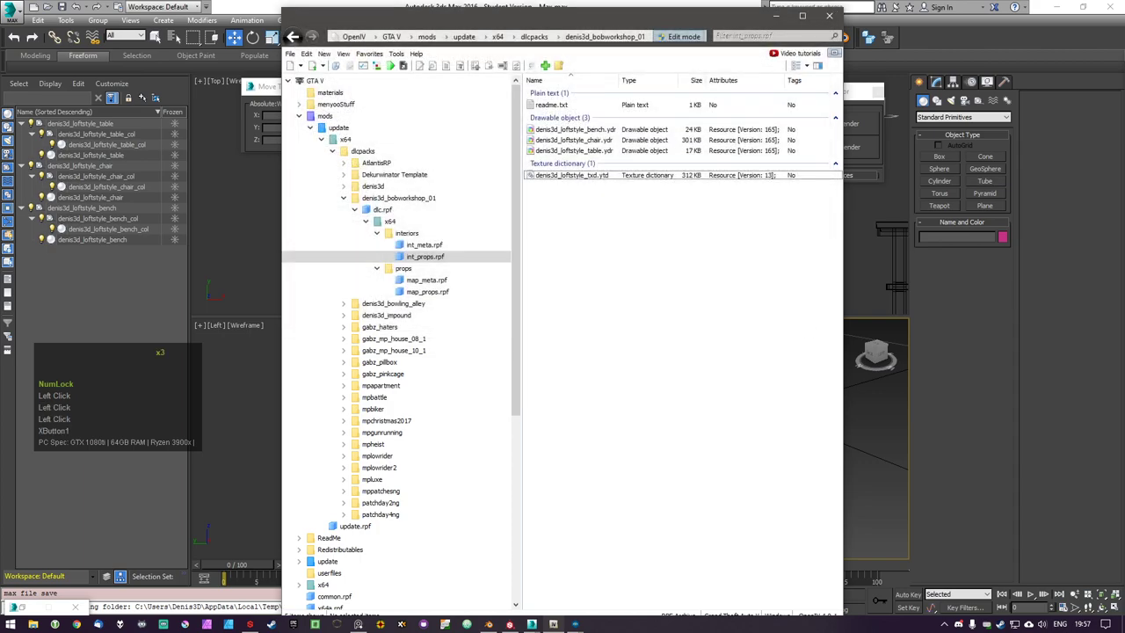
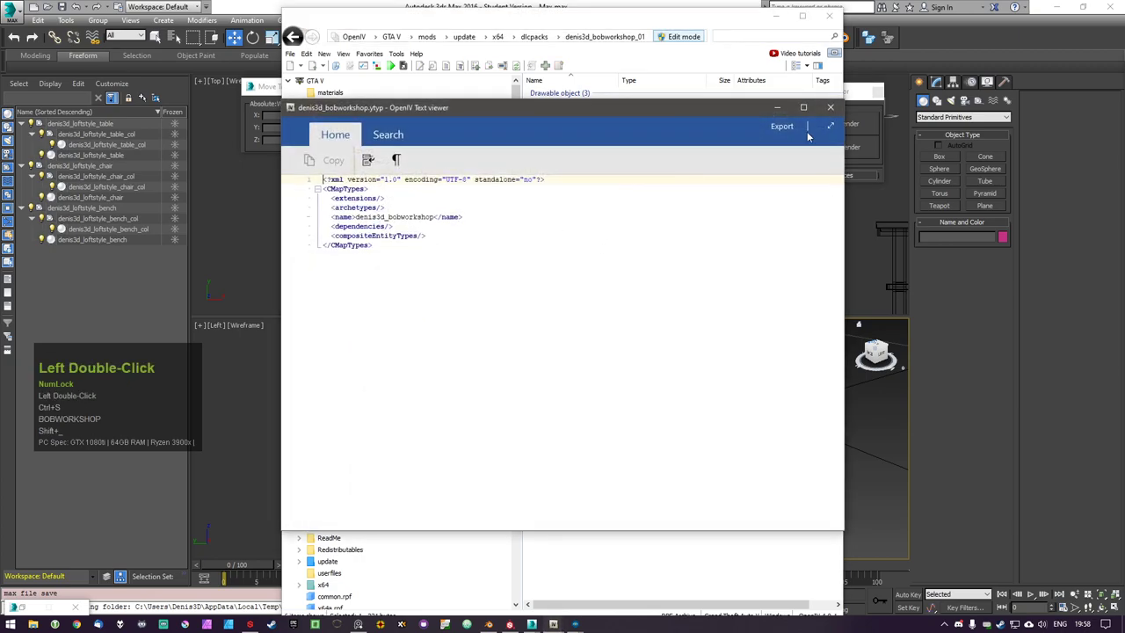
Rename the new ytyp from custom to denis3d_bobworkshop inside int_props.rpf and reopen it for editing
click(837, 108)
right_click(552, 201)
click(587, 222)
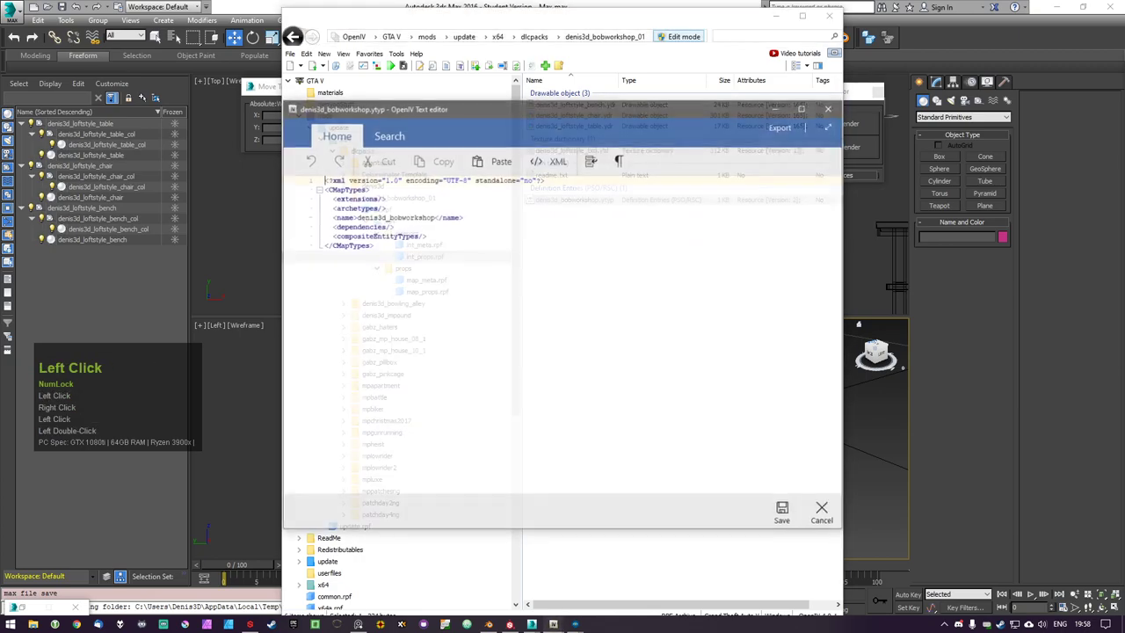
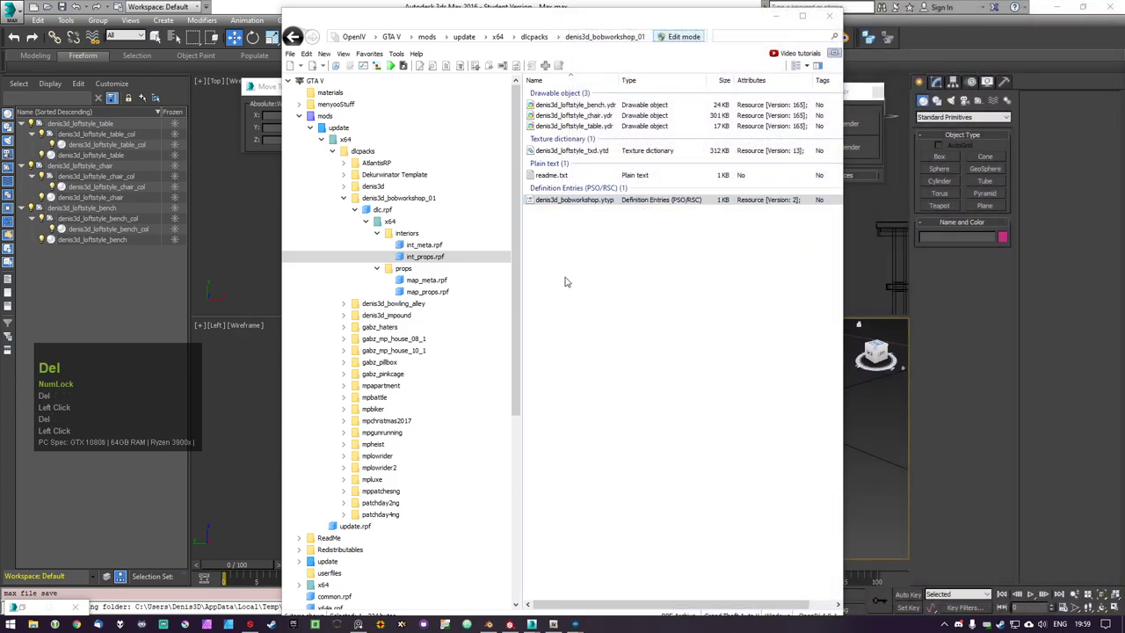
Export denis3d_bobworkshop.ytyp as META XML into the Loft Style Assets folder
drag(580, 201, 598, 183)
click(594, 342)
click(658, 280)
click(597, 184)
double_click(597, 184)
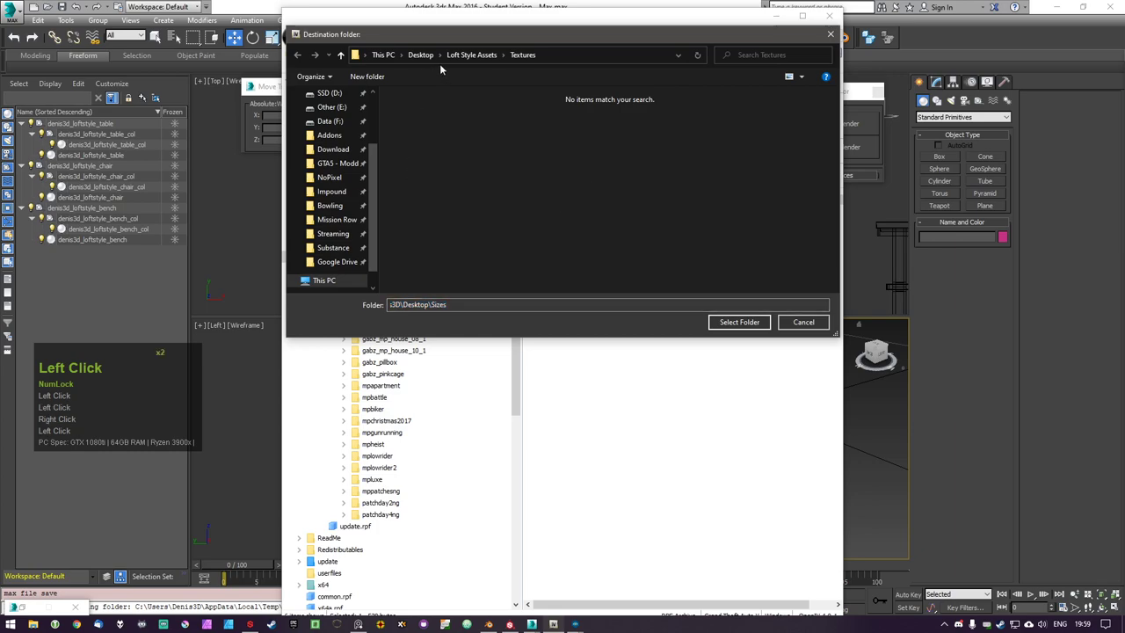
click(461, 63)
double_click(750, 317)
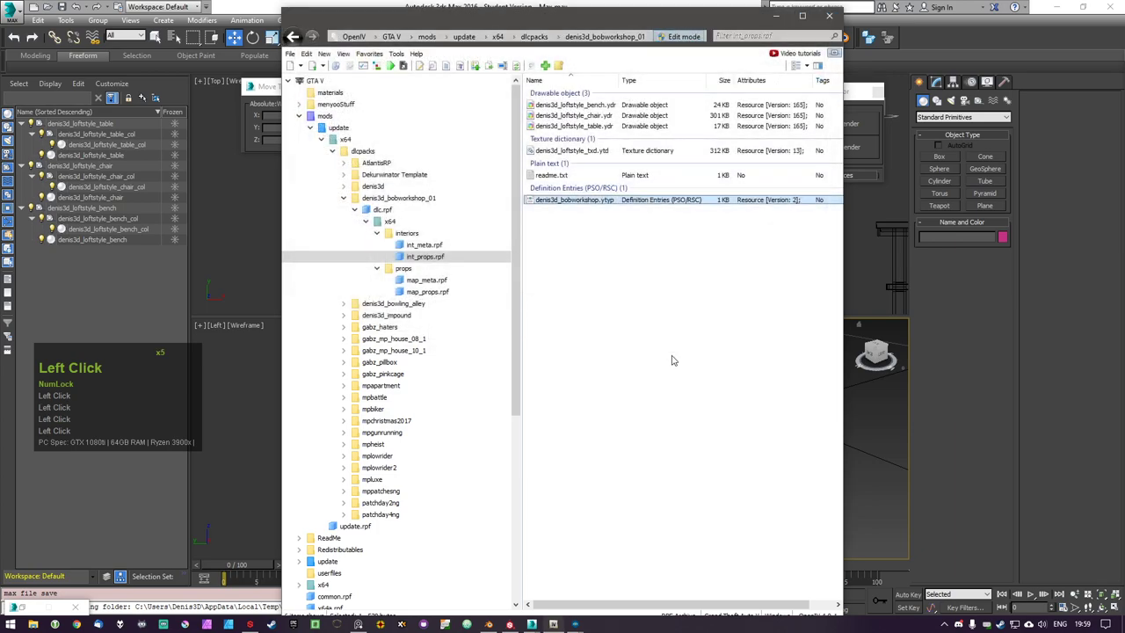
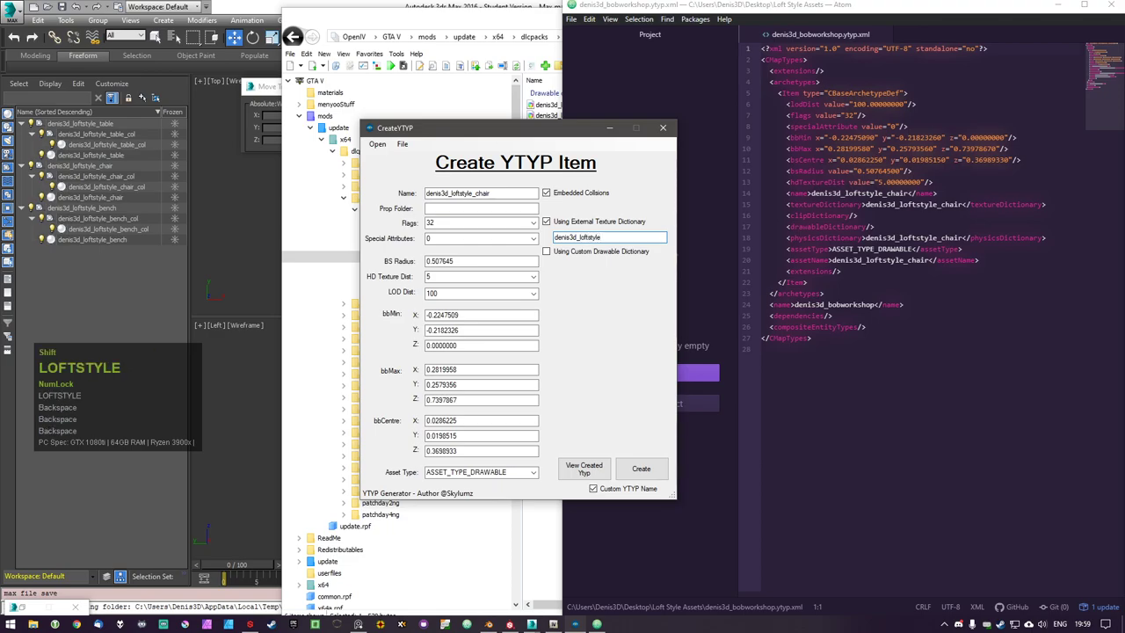
Generate the denis3d_loftstyle_bench archetype using txd denis3d_loftstyle_txd, HD distance 5 and LOD distance 100
key(shift+-)
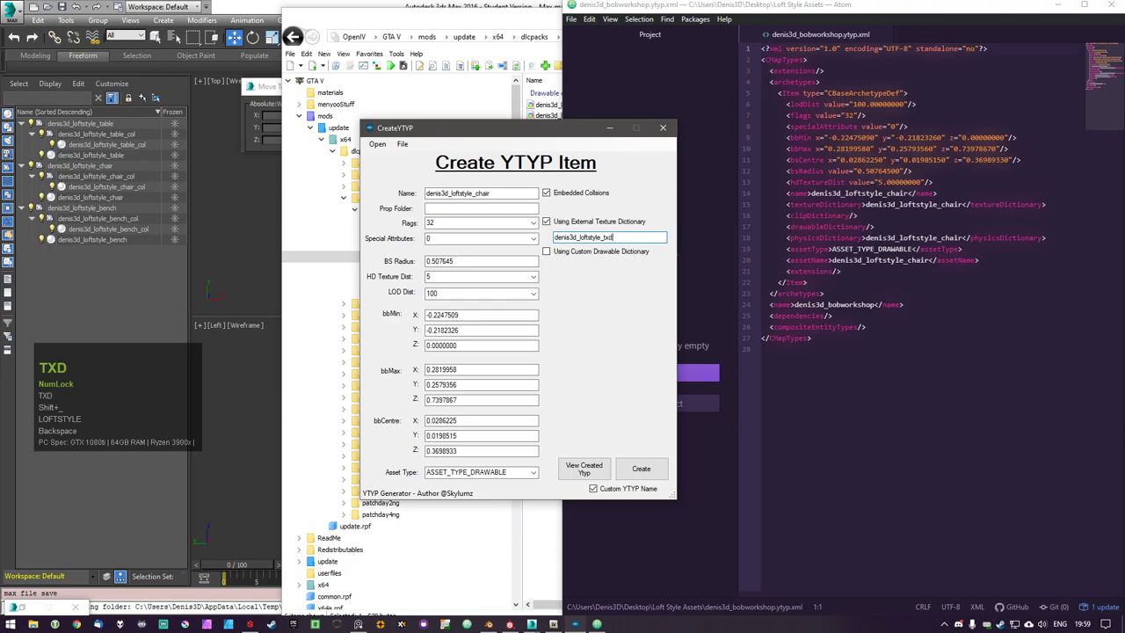
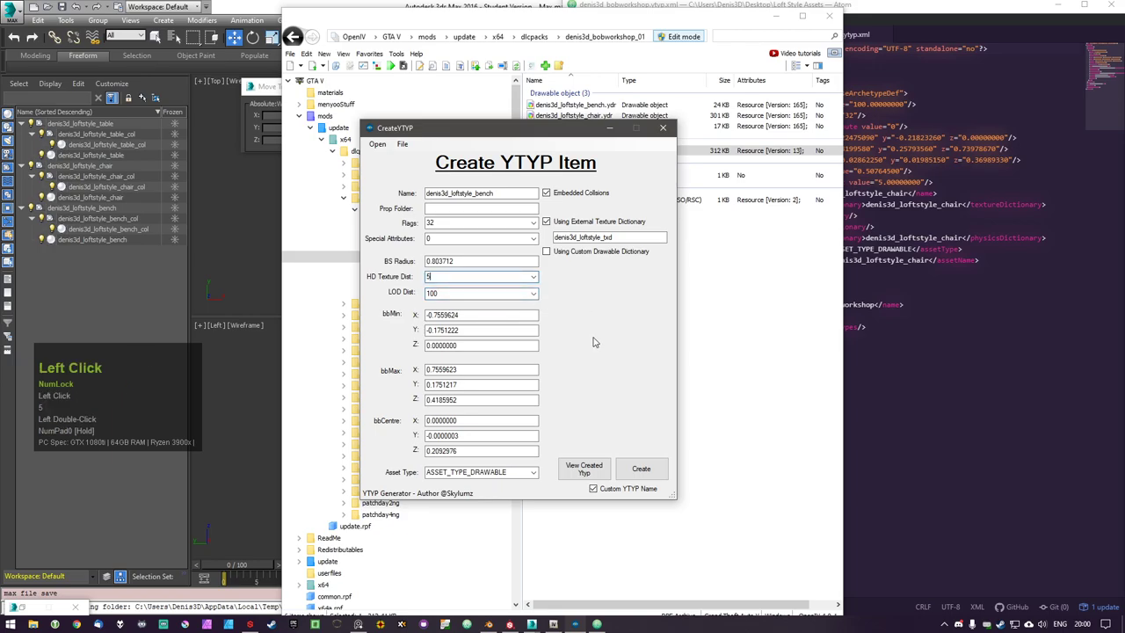
double_click(651, 472)
click(625, 346)
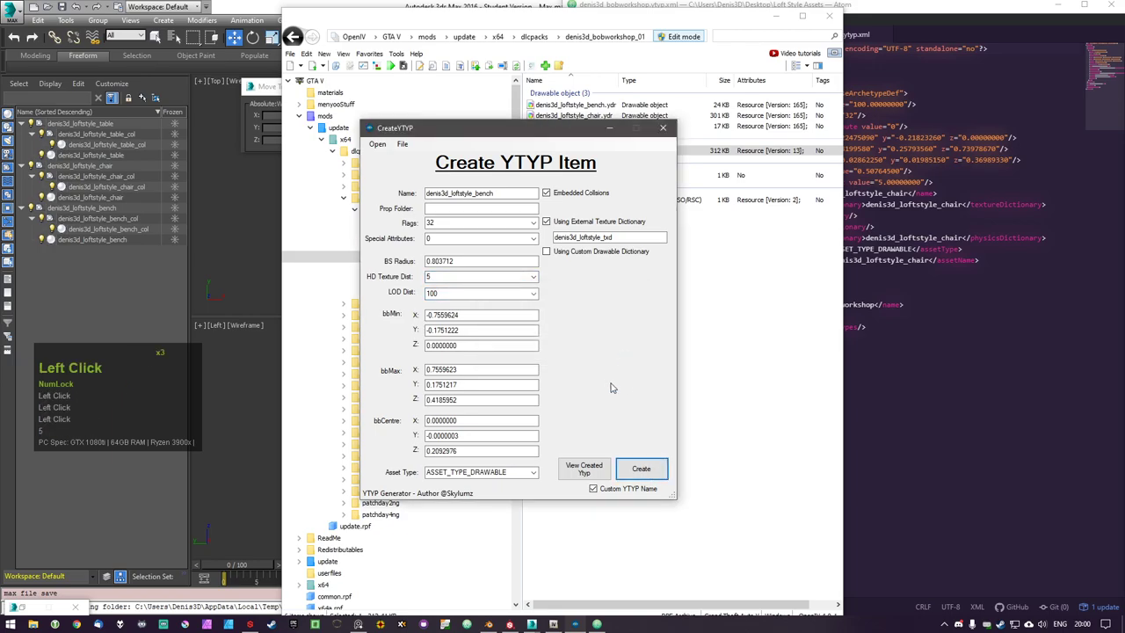
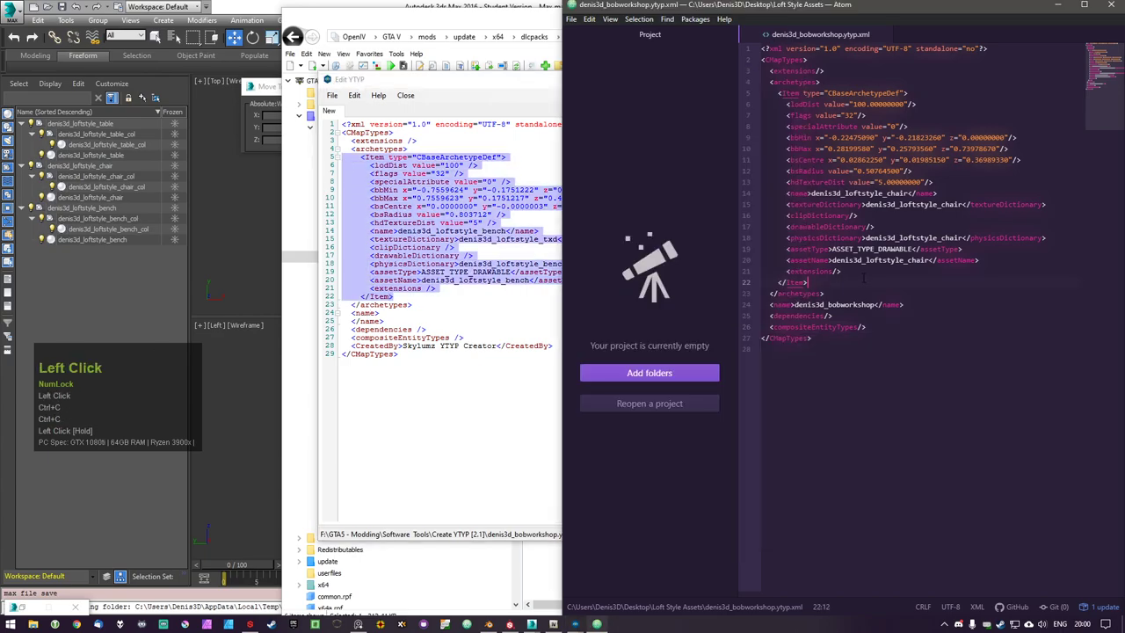
Paste the bench <Item> block directly after the chair item in denis3d_bobworkshop.ytyp.xml
key(Return)
key(BackSpace)
key(BackSpace)
key(ctrl+v)
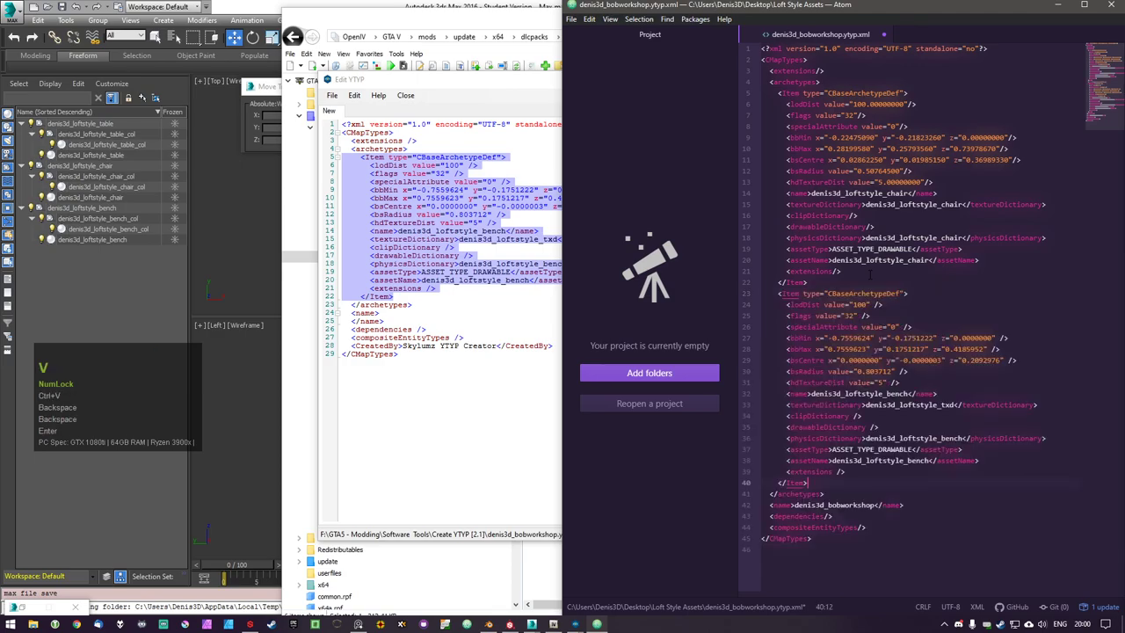
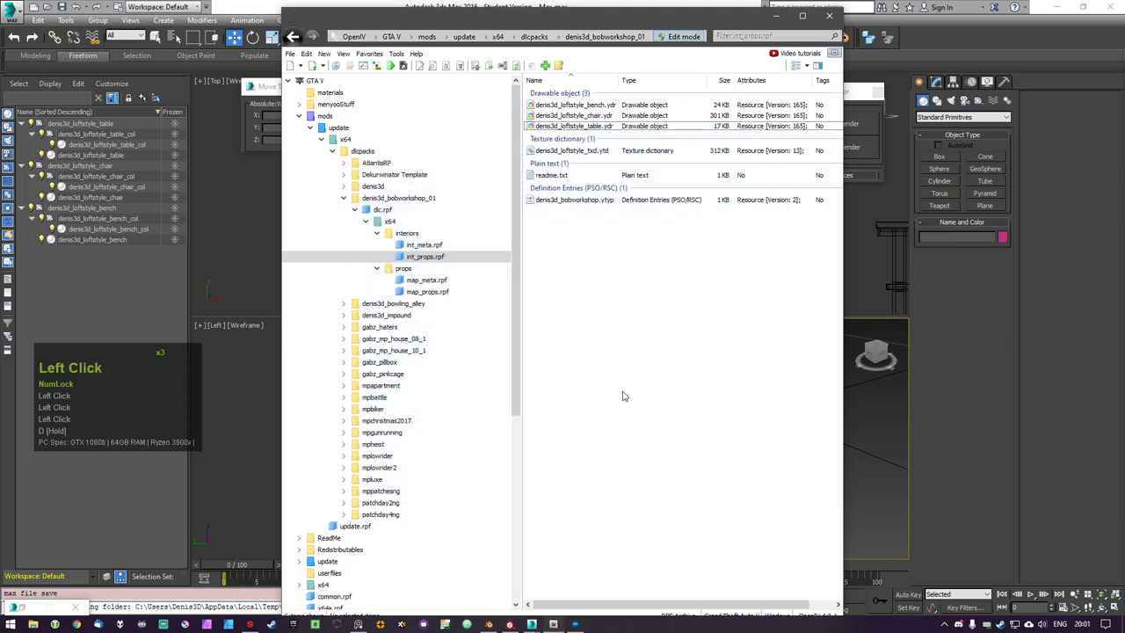
Move up to the mods update.rpf archive in OpenIV and launch CodeWalker from the taskbar
click(624, 392)
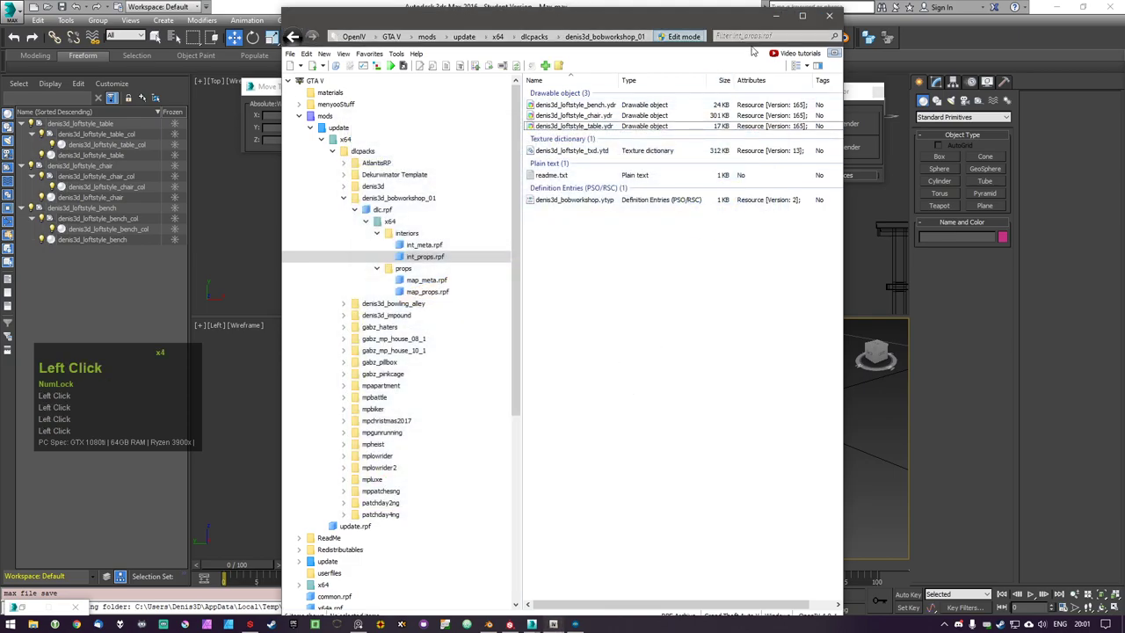
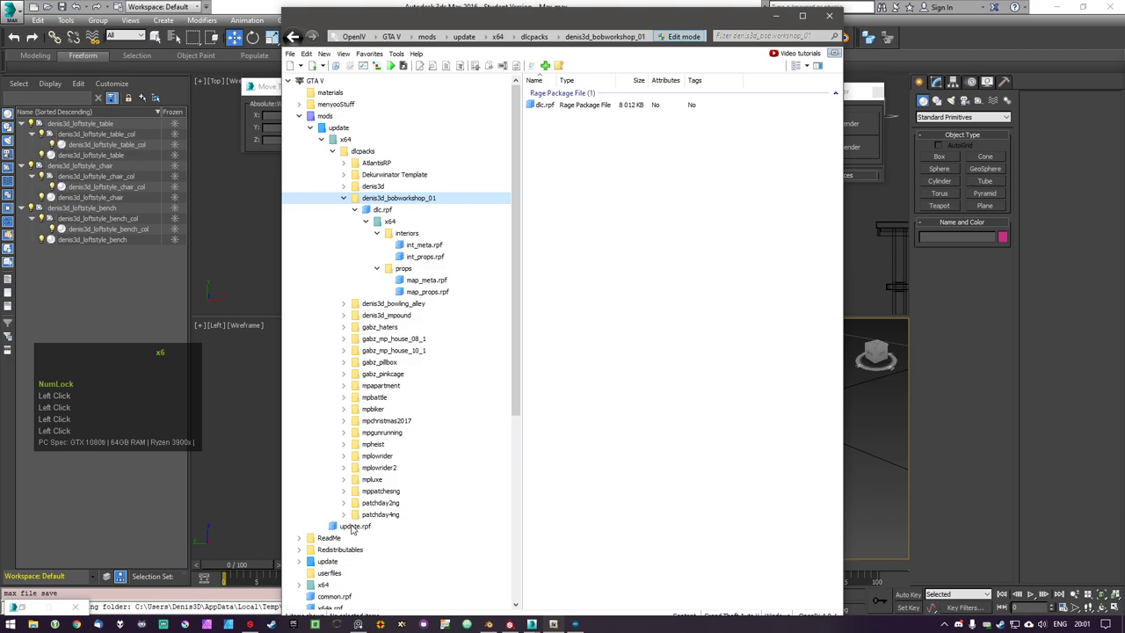
click(353, 526)
click(657, 488)
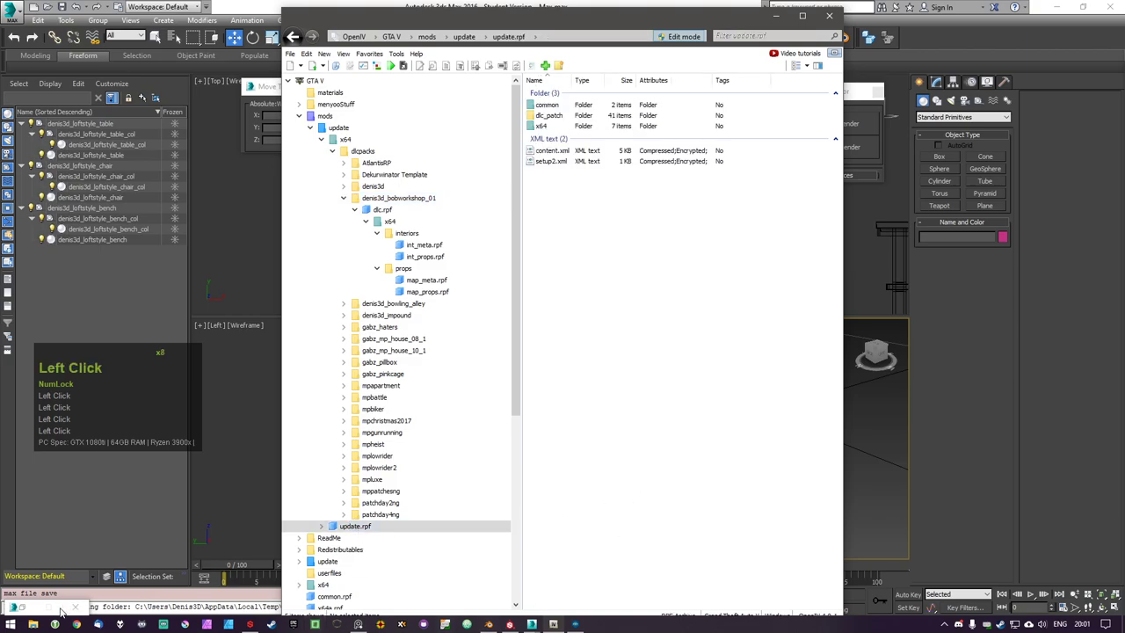
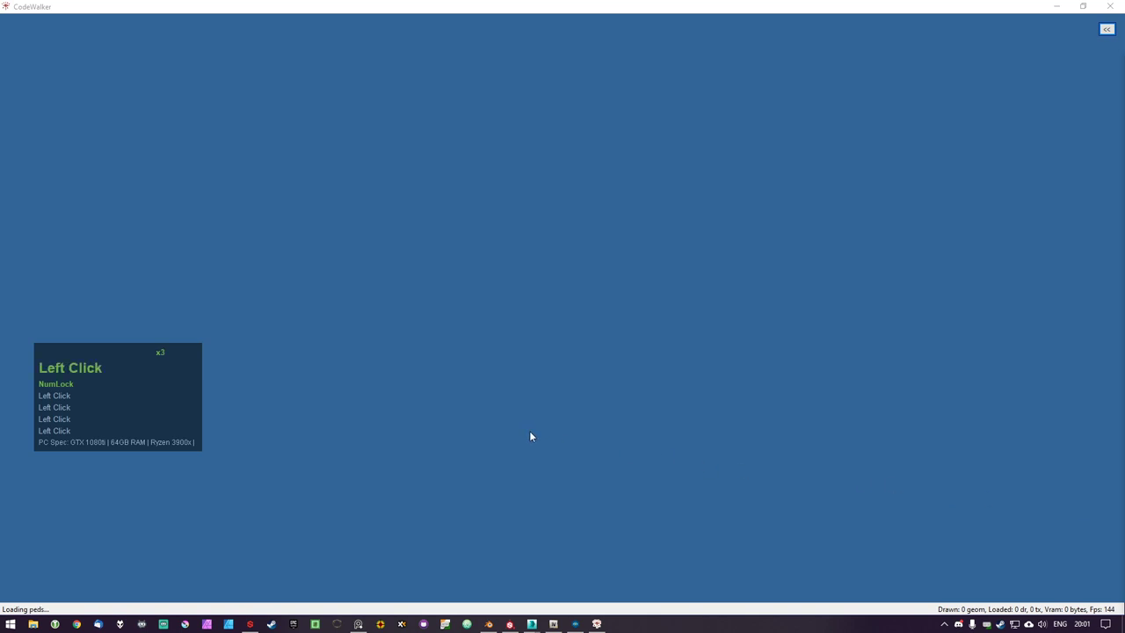
Let CodeWalker load its game data and dictionaries until the world renders
click(535, 434)
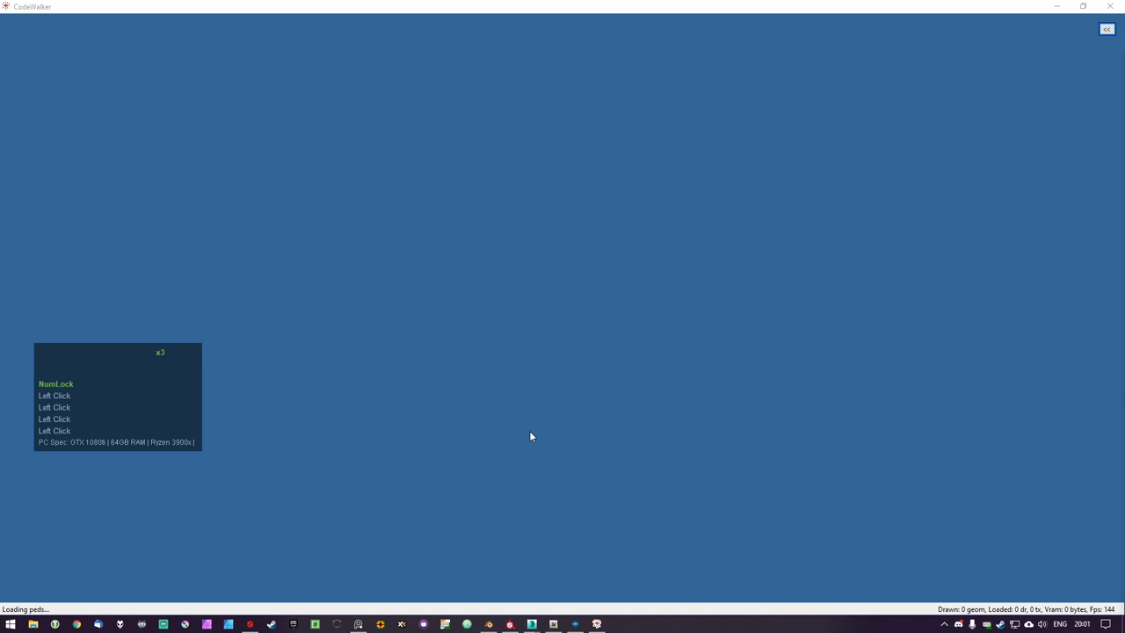
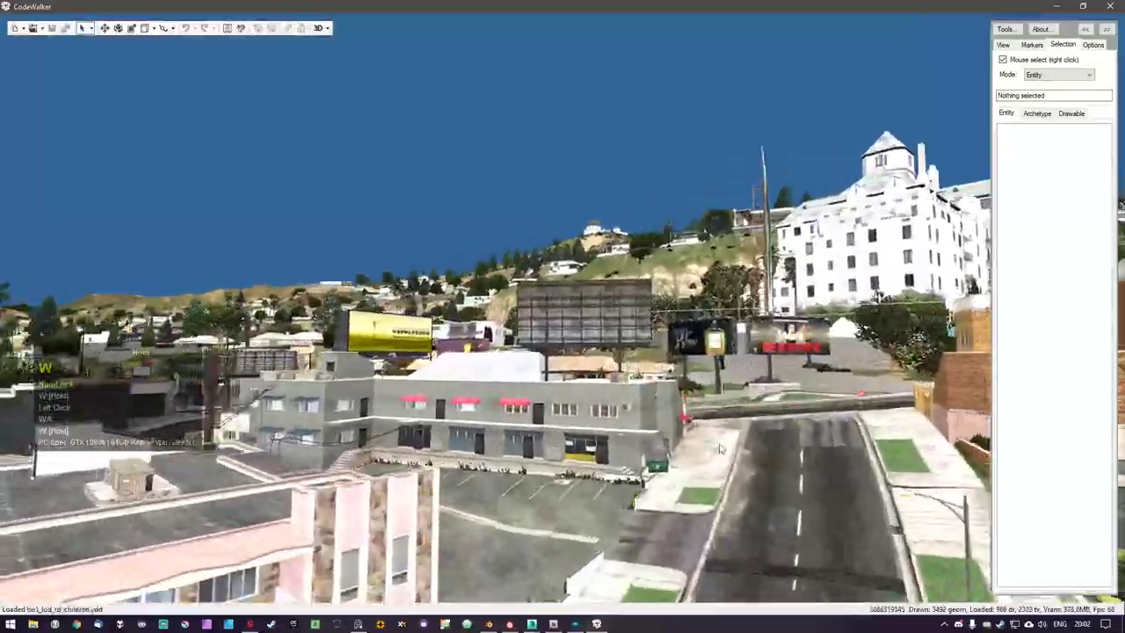
Fly the camera with W/A through Los Santos toward the downtown intersection near the club
text(wa)
text(wa)
text(wawawawa)
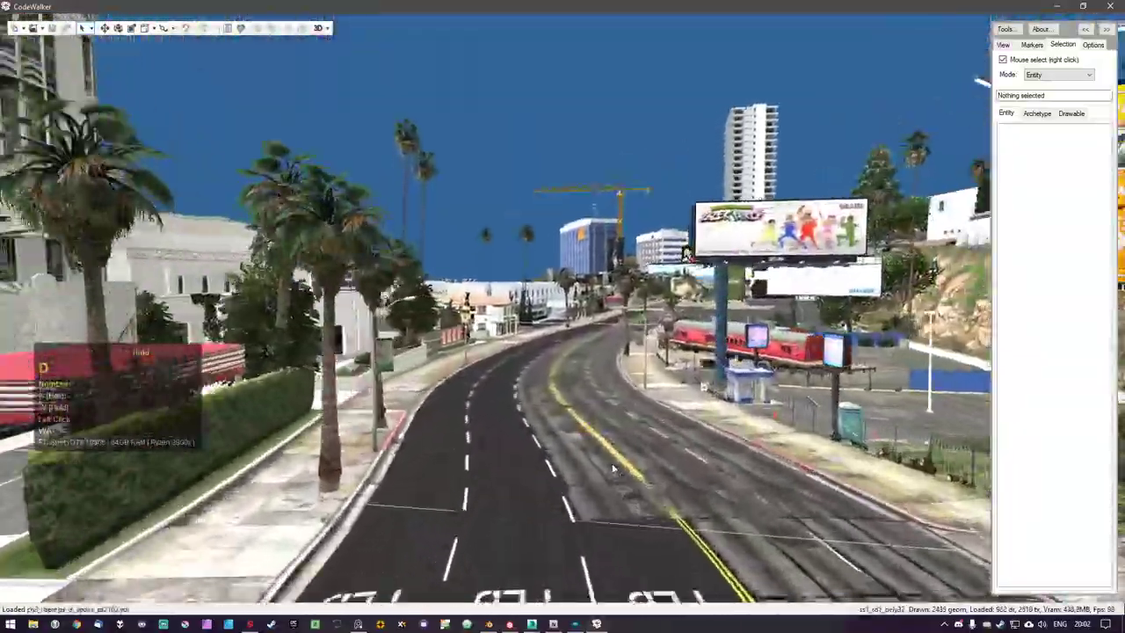
text(wa)
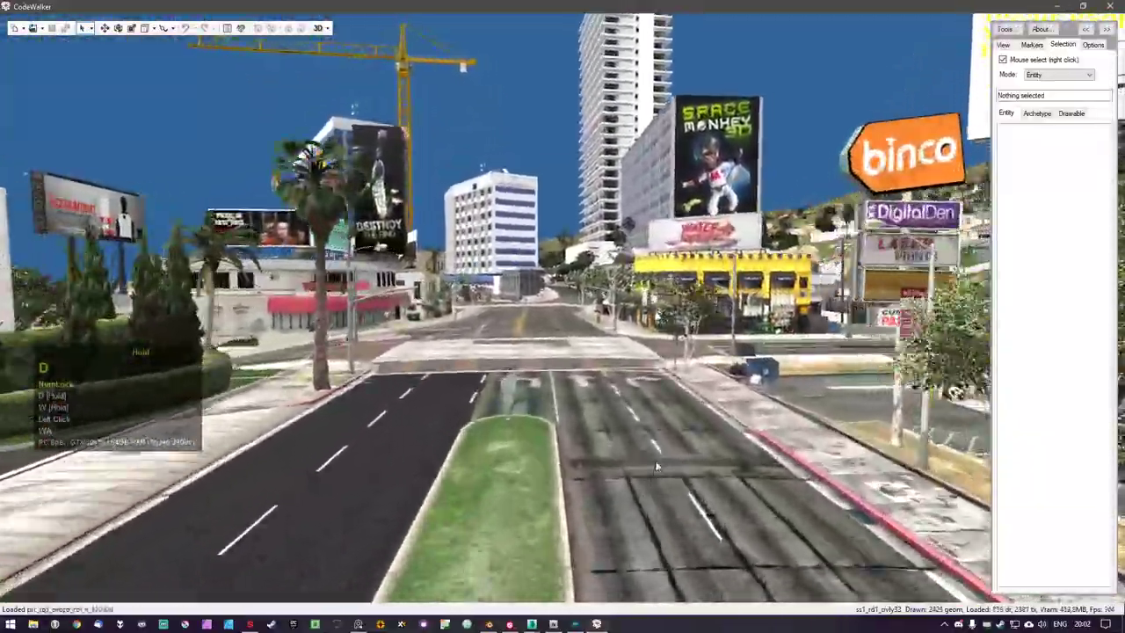
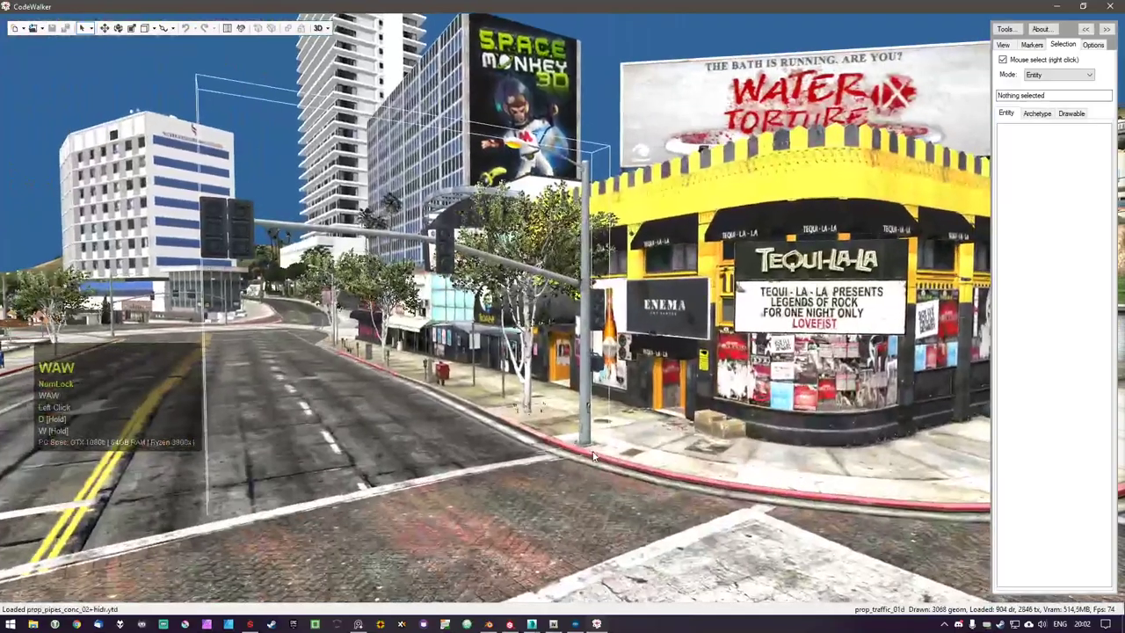
Fly the camera to the Tequi-la-la club and push through the wall into the interior
key(a)
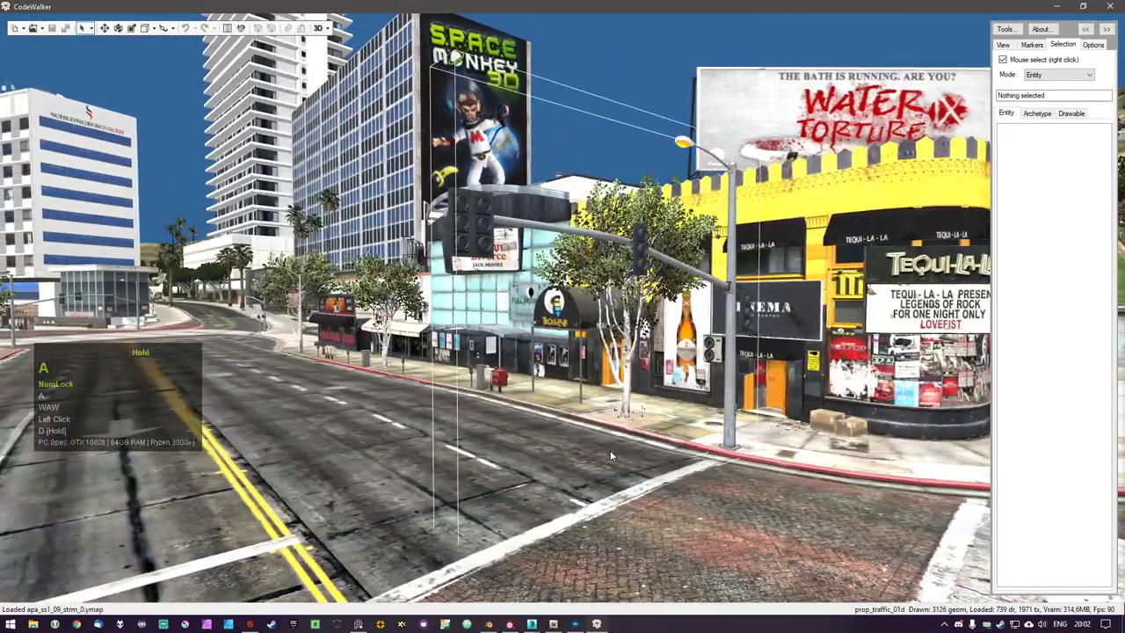
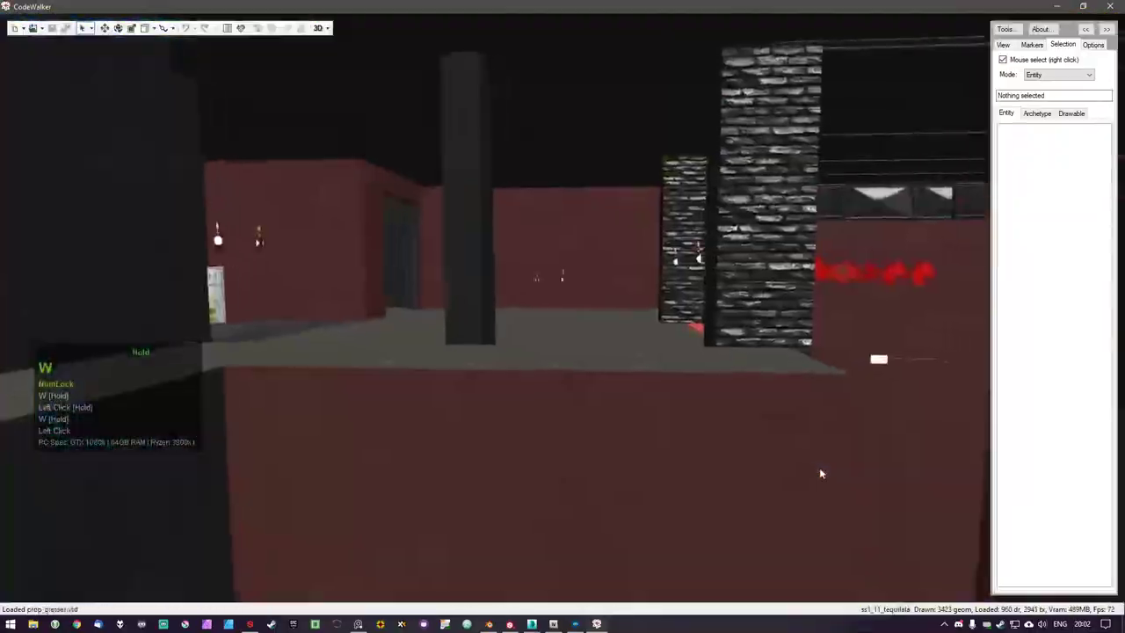
key(d)
key(w)
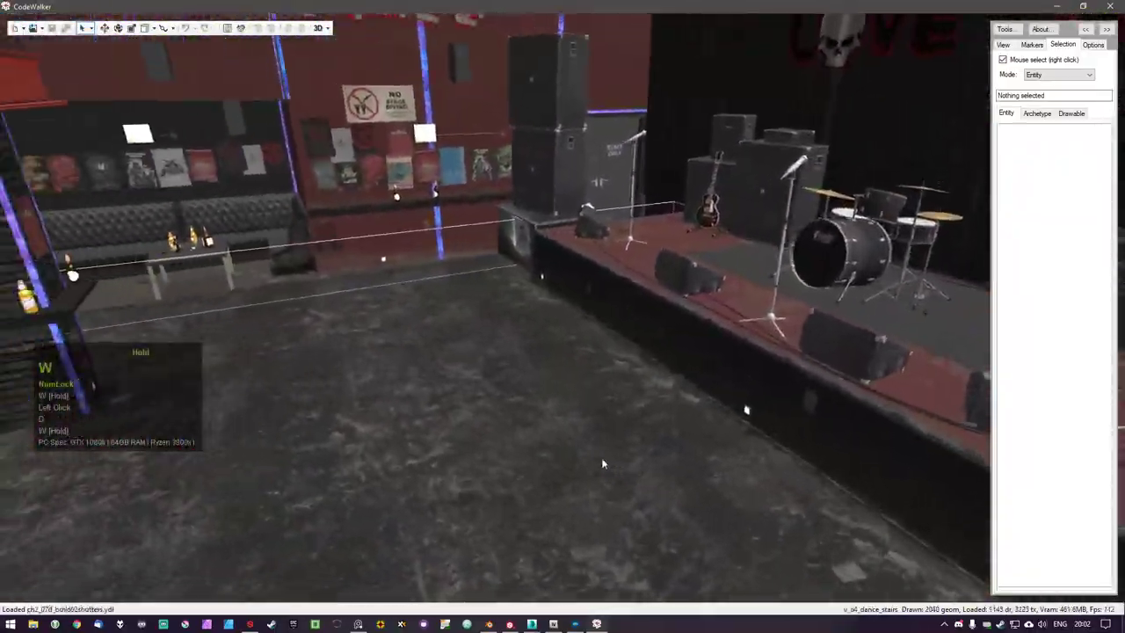
text(dd)
double_click(710, 456)
Cross the dance floor toward the stage and bring up the selection-mode list
text(WDDD)
key(d)
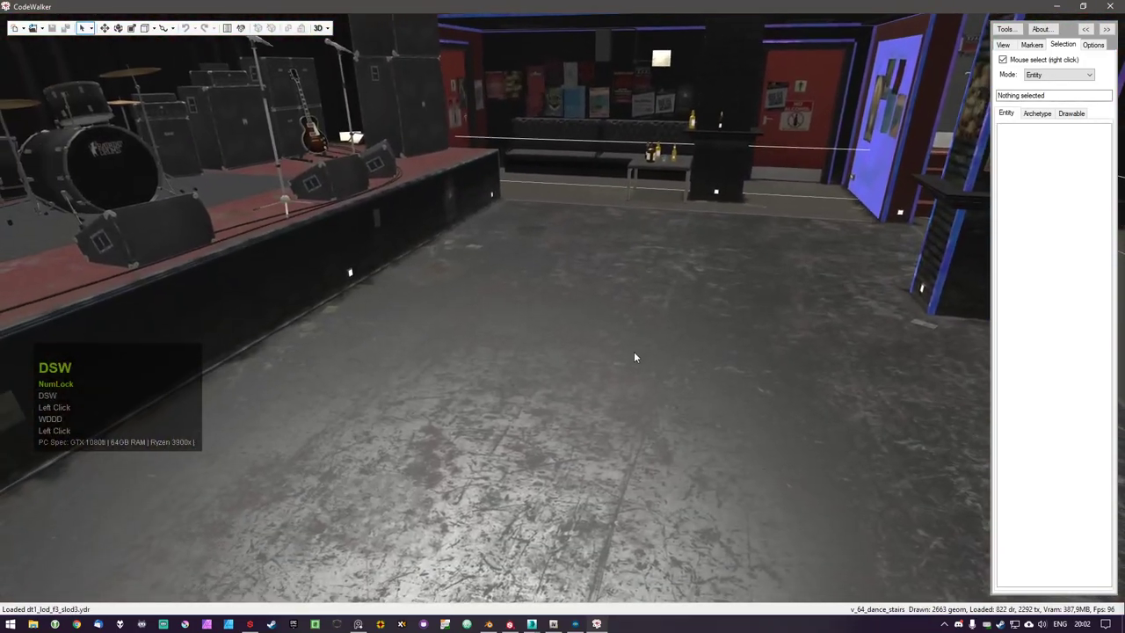
text(t)
click(1042, 71)
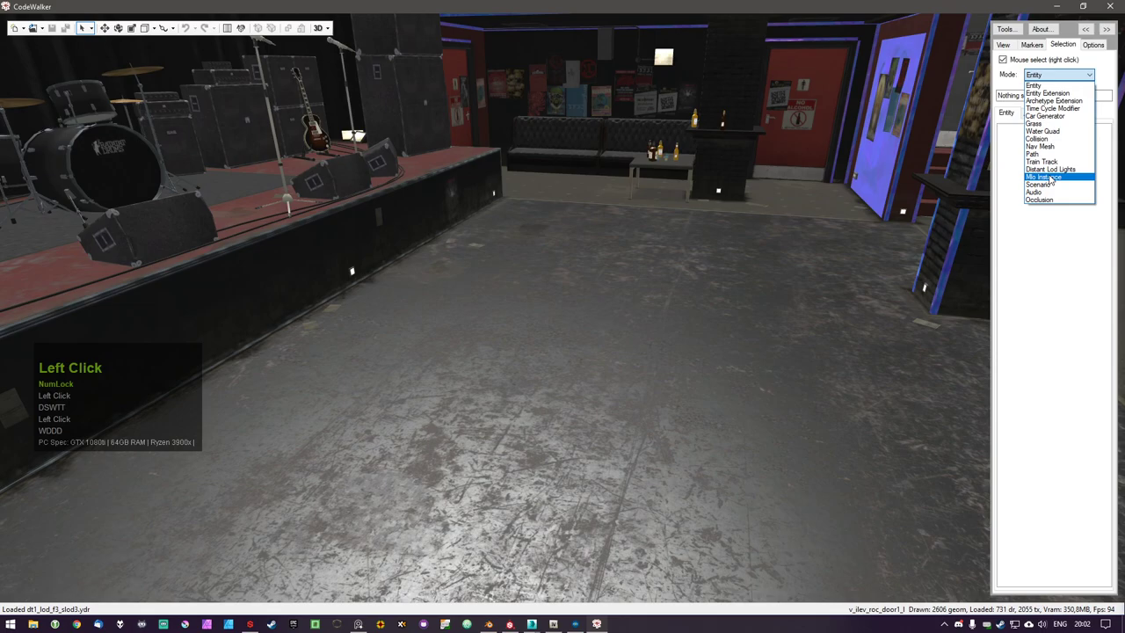
Switch selection to interior instances and pick the v_rockclub MLO
double_click(1052, 176)
right_click(801, 251)
click(417, 381)
key(a)
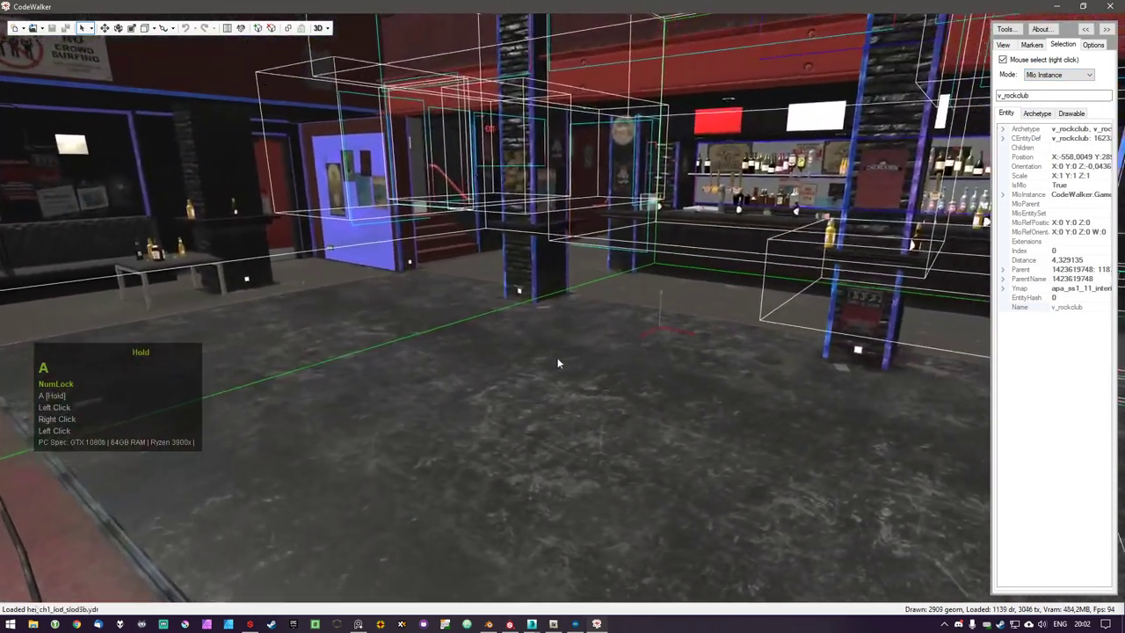
Add the rock club interior ymap and v_int_64.ytyp to a new project and select v_club_roc_ctable
click(245, 30)
key(a)
click(235, 167)
key(a)
double_click(257, 230)
double_click(258, 162)
click(279, 221)
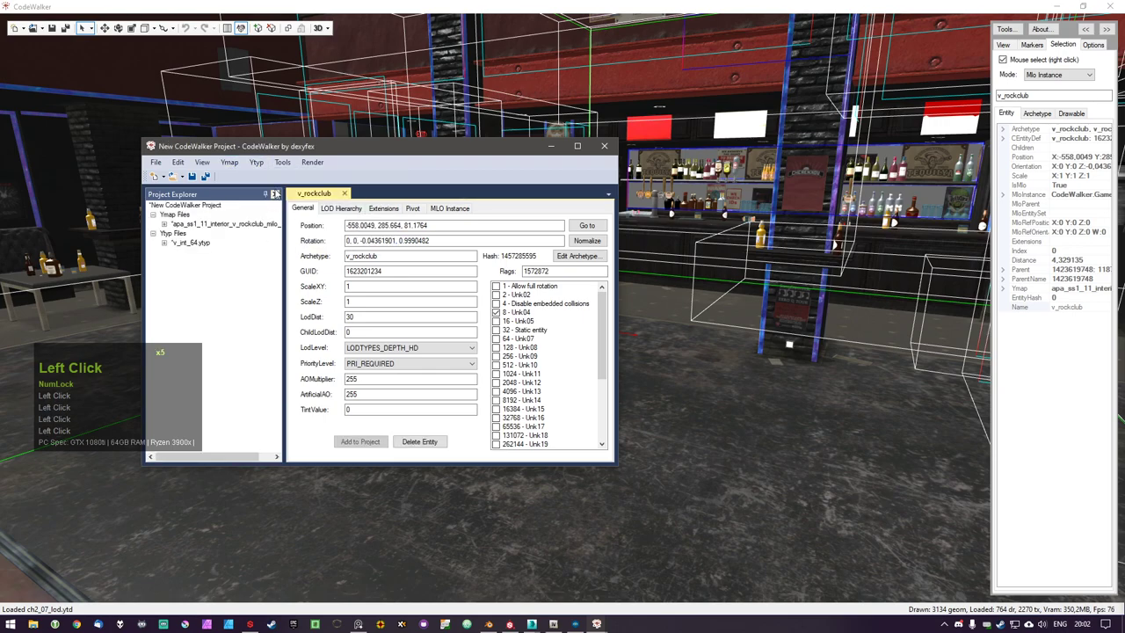
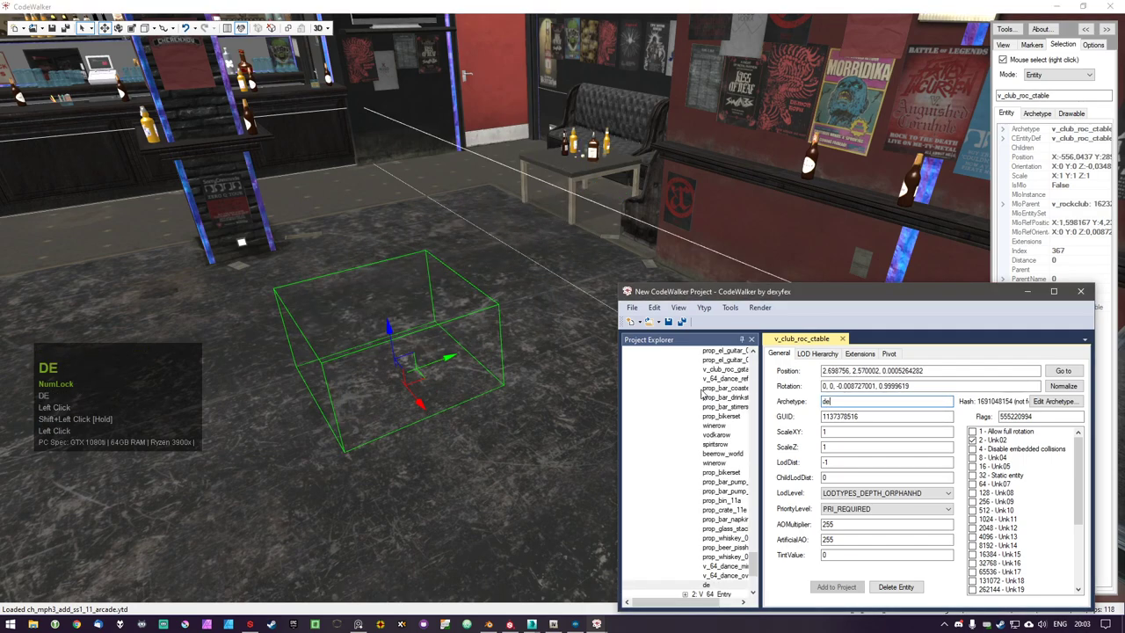
Change the table entity's archetype to denis3d_loftstyle_chair and move it with the gizmo
text(is3d)
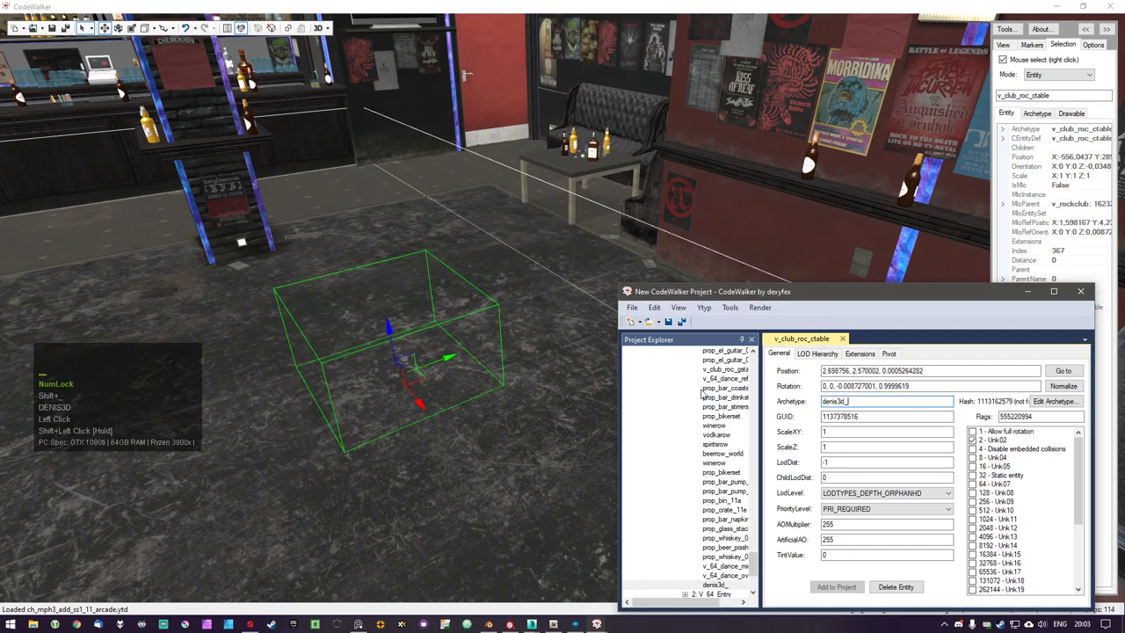
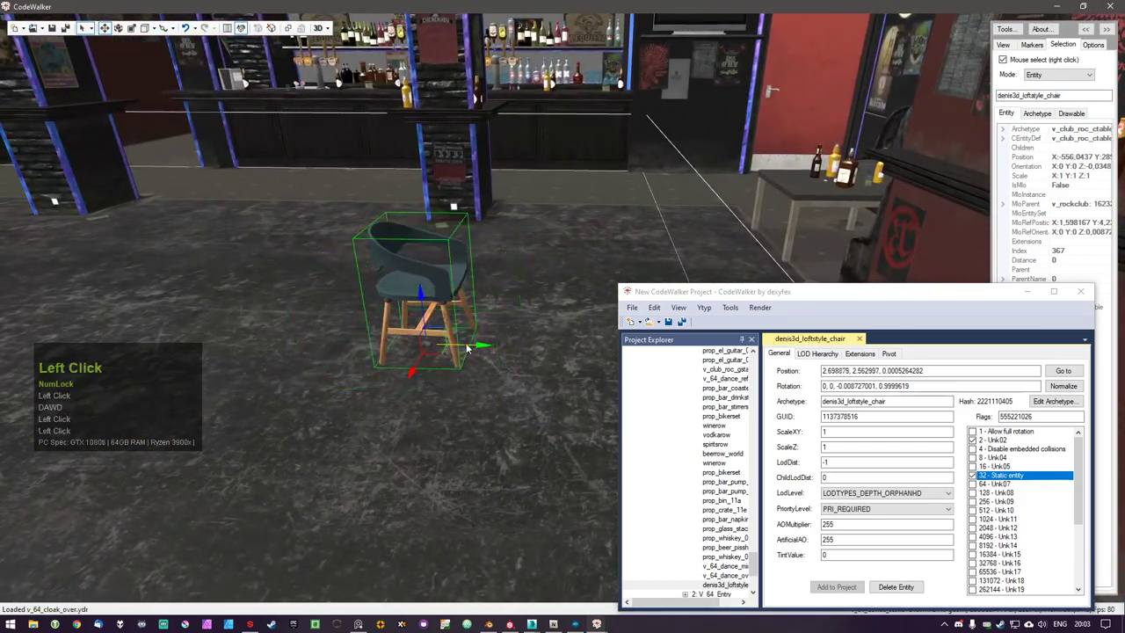
key(w)
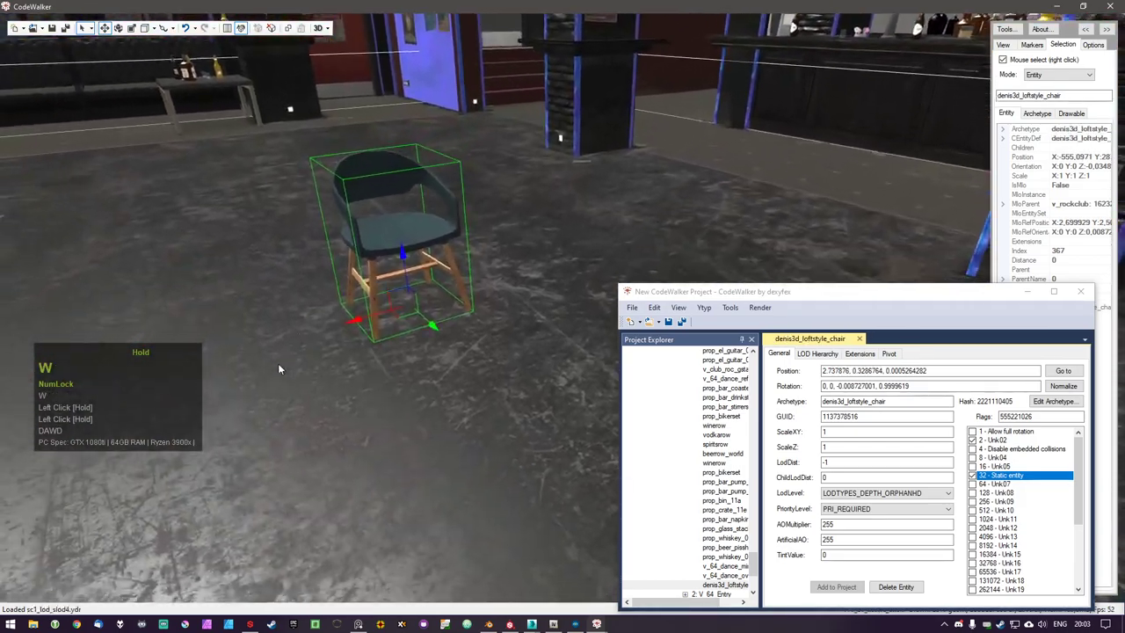
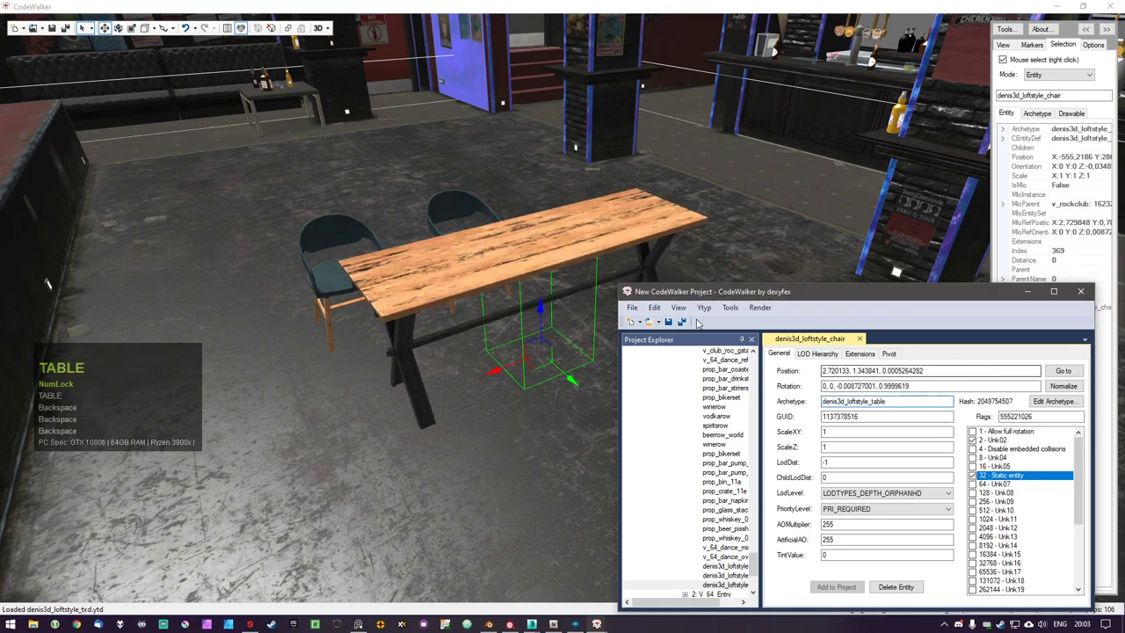
Duplicate an entity as denis3d_loftstyle_table and position it beside the chairs
right_click(429, 431)
click(516, 371)
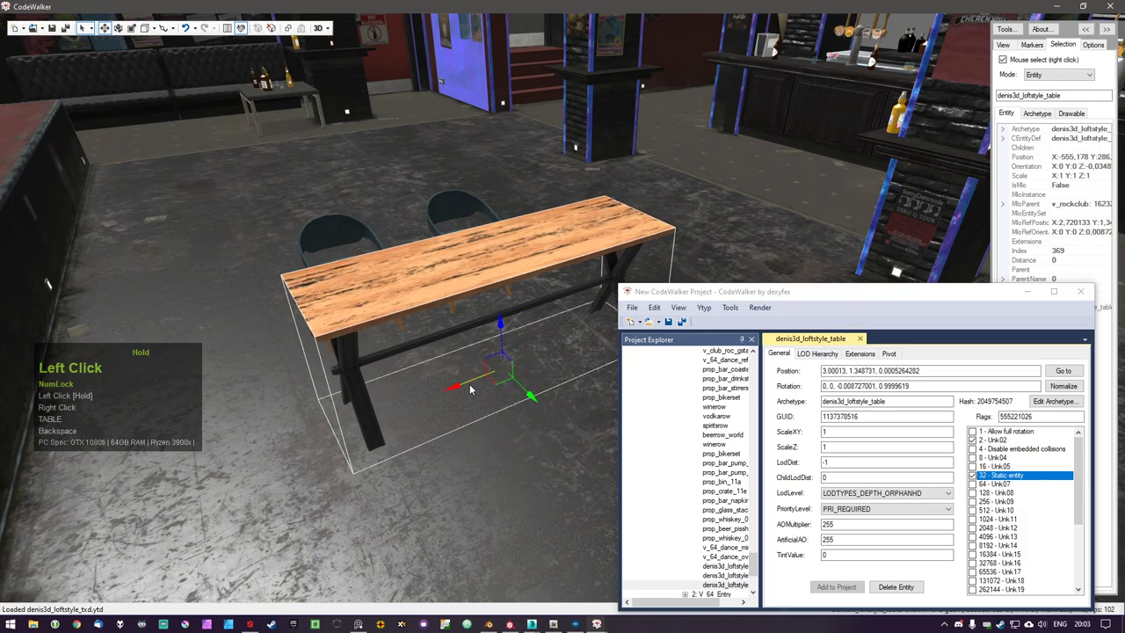
key(w)
double_click(486, 498)
text(TABLE)
right_click(485, 497)
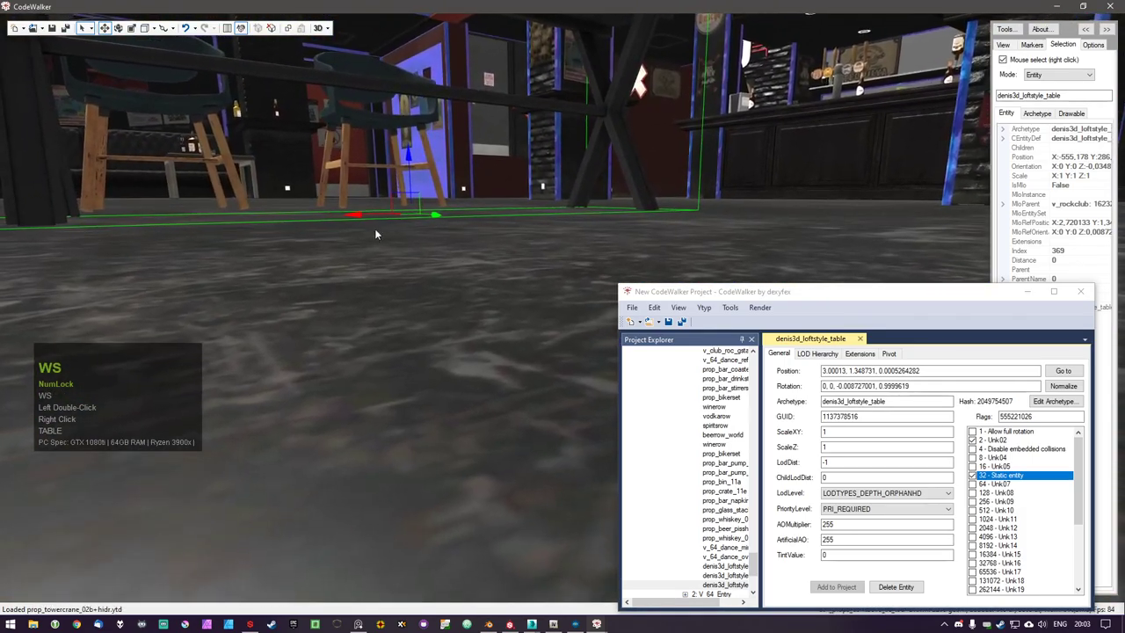
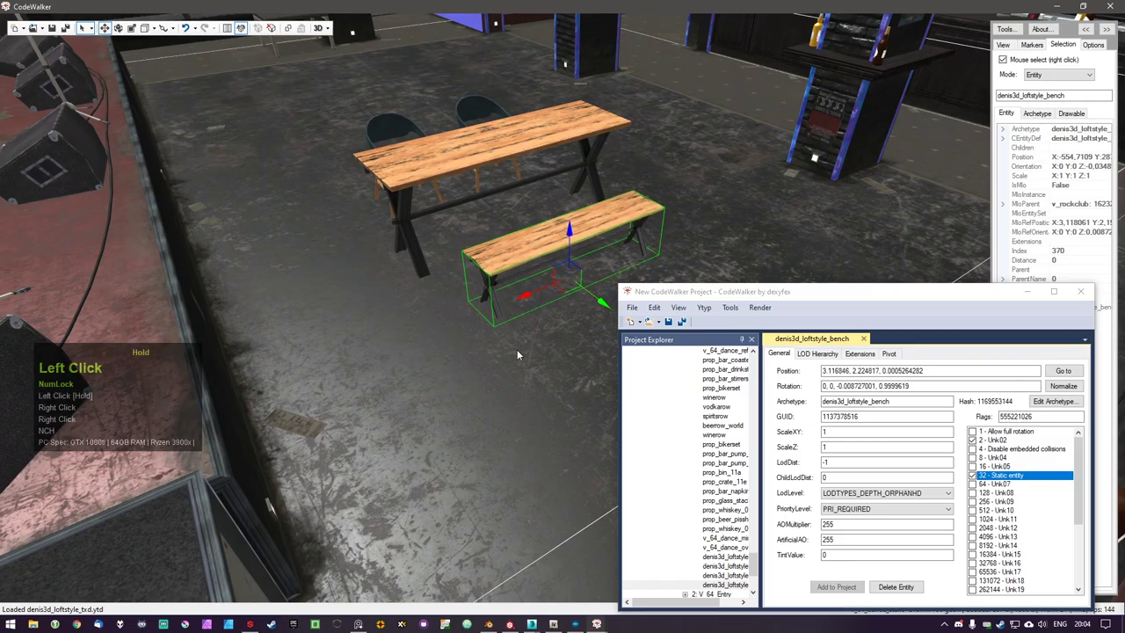
Set a duplicated entity to denis3d_loftstyle_bench and place it alongside the table
text(nch)
double_click(523, 343)
right_click(522, 344)
text(ad)
double_click(608, 384)
right_click(608, 384)
click(460, 484)
Fly the view back toward the stage to check the furniture set
key(s)
text(wdddwd)
click(419, 523)
key(s)
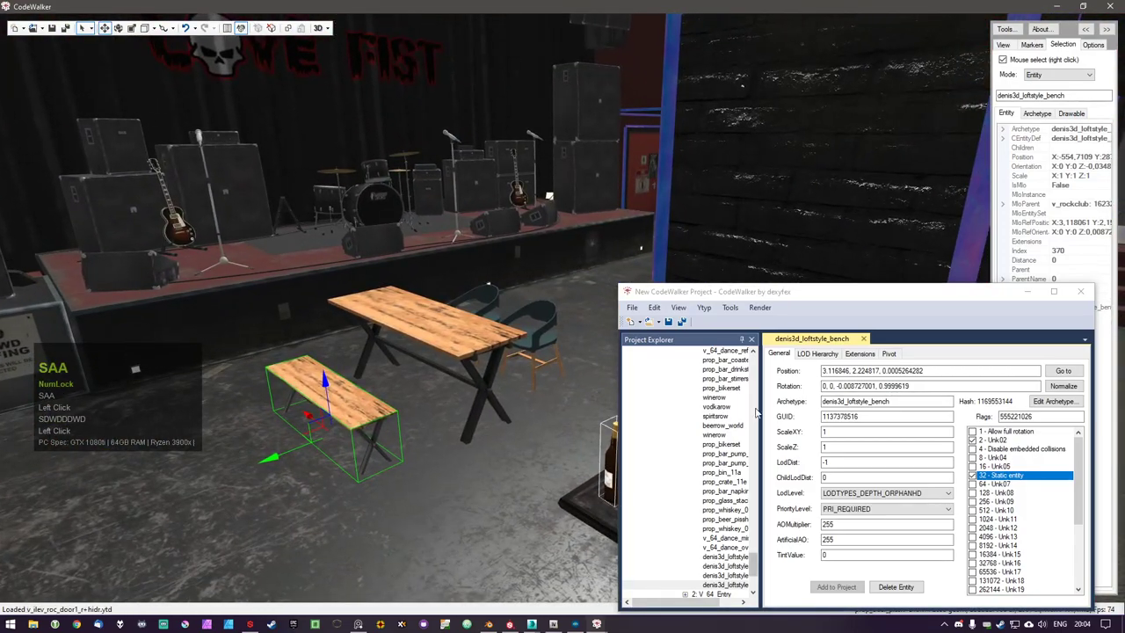
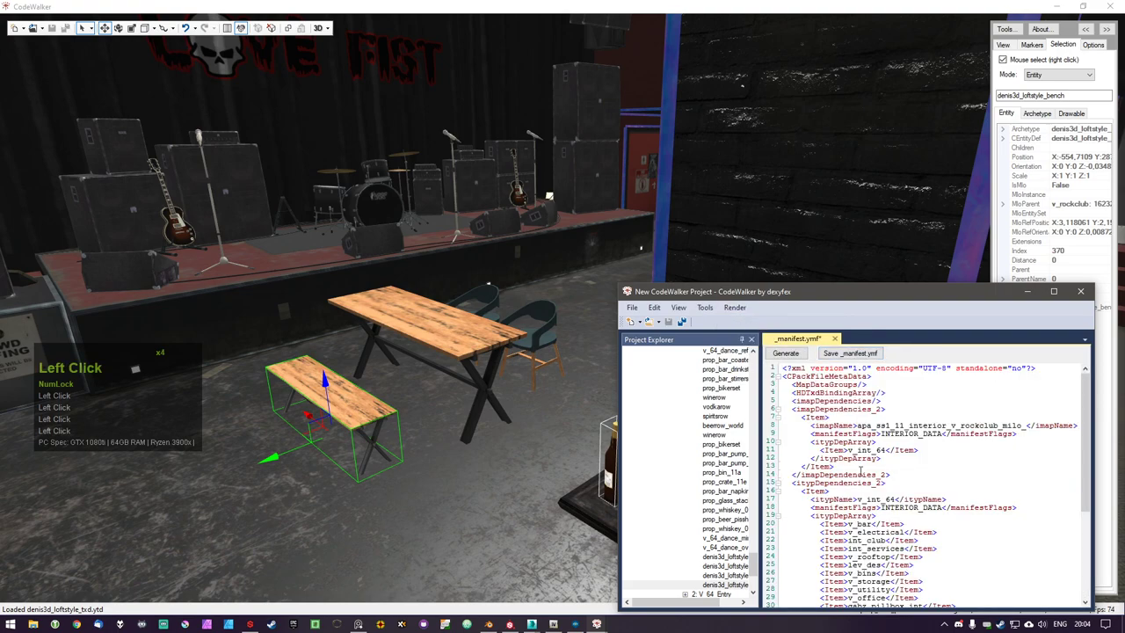
Scroll through the generated _manifest.ymf listing the v_int_64 and denis3d_bobworkshop dependencies
scroll(down, 3)
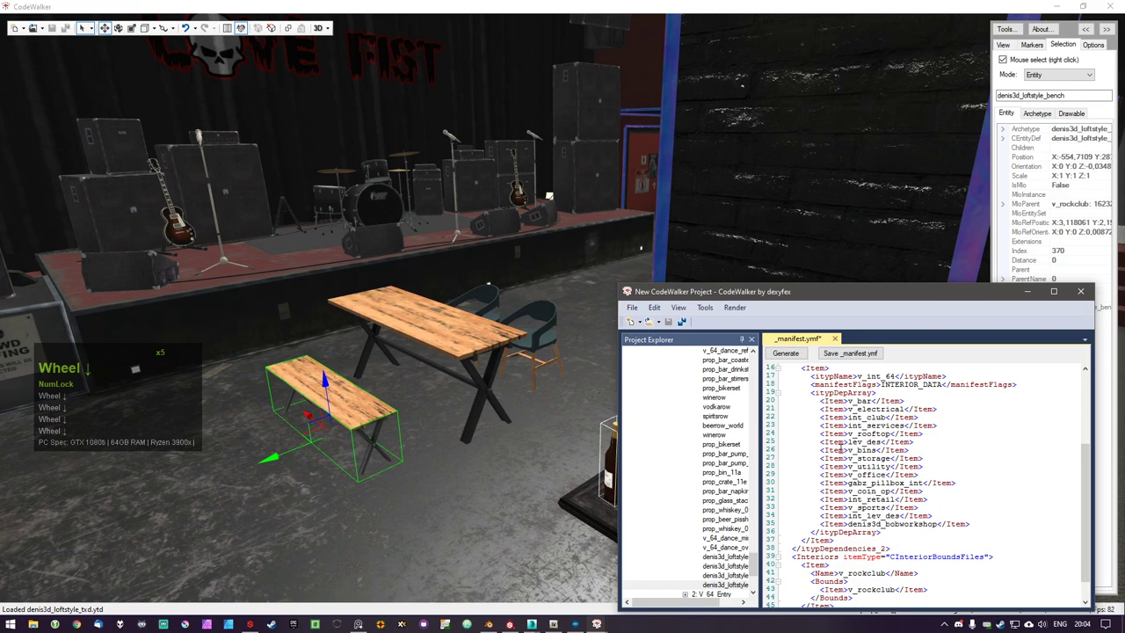
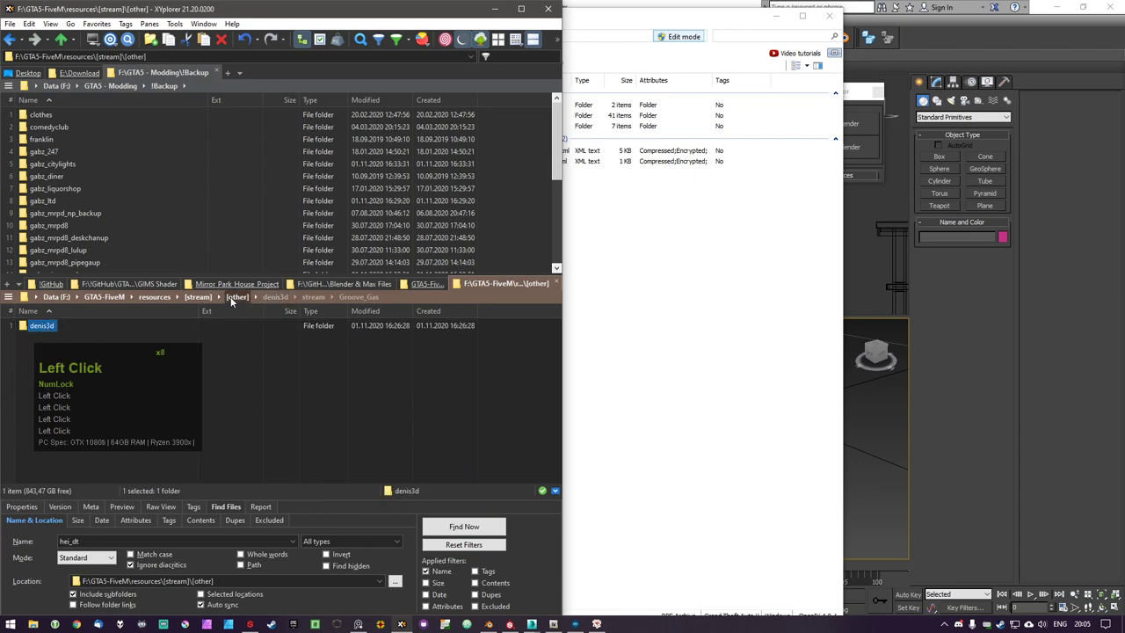
Browse [stream] > [other] > denis3d > stream to inspect the existing resource layout
click(203, 301)
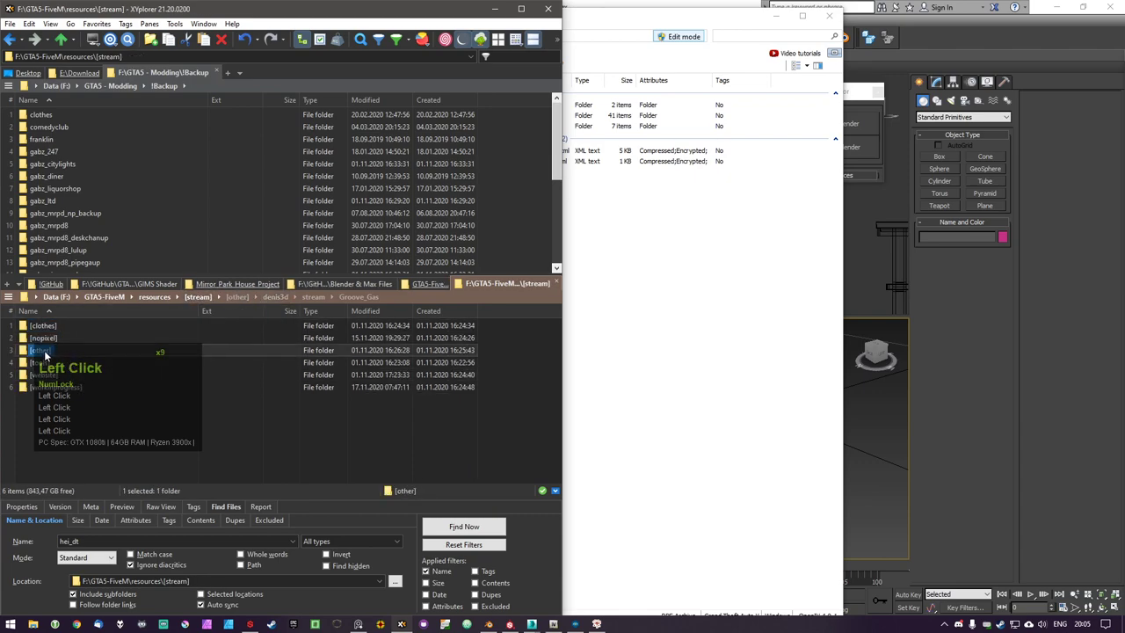
click(50, 353)
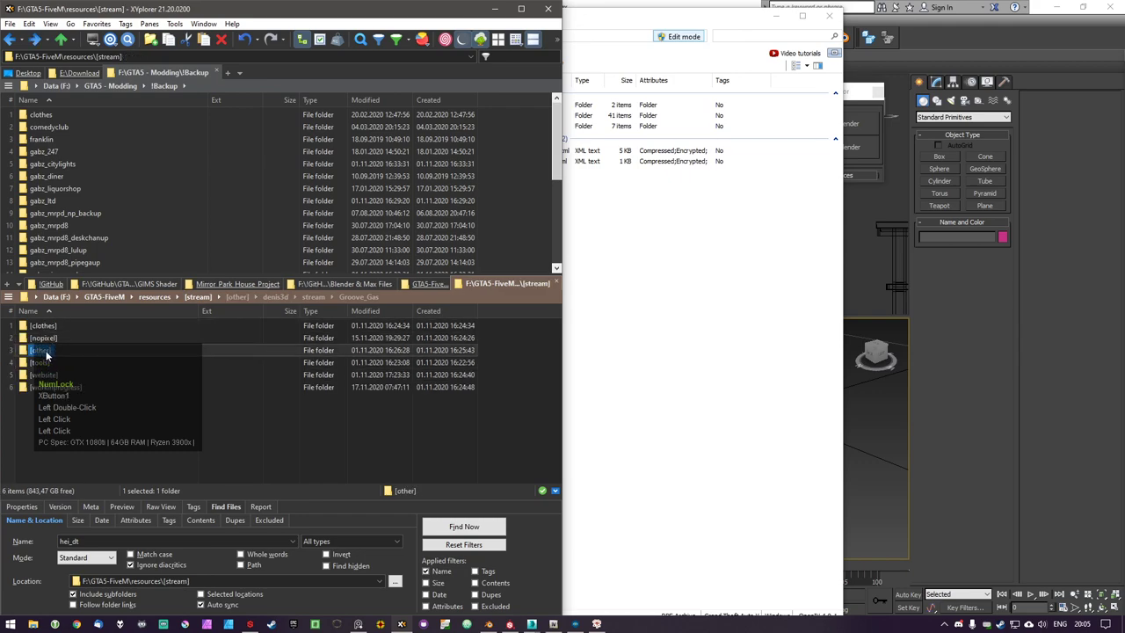
click(50, 354)
double_click(50, 355)
click(48, 330)
double_click(48, 331)
click(45, 327)
double_click(45, 327)
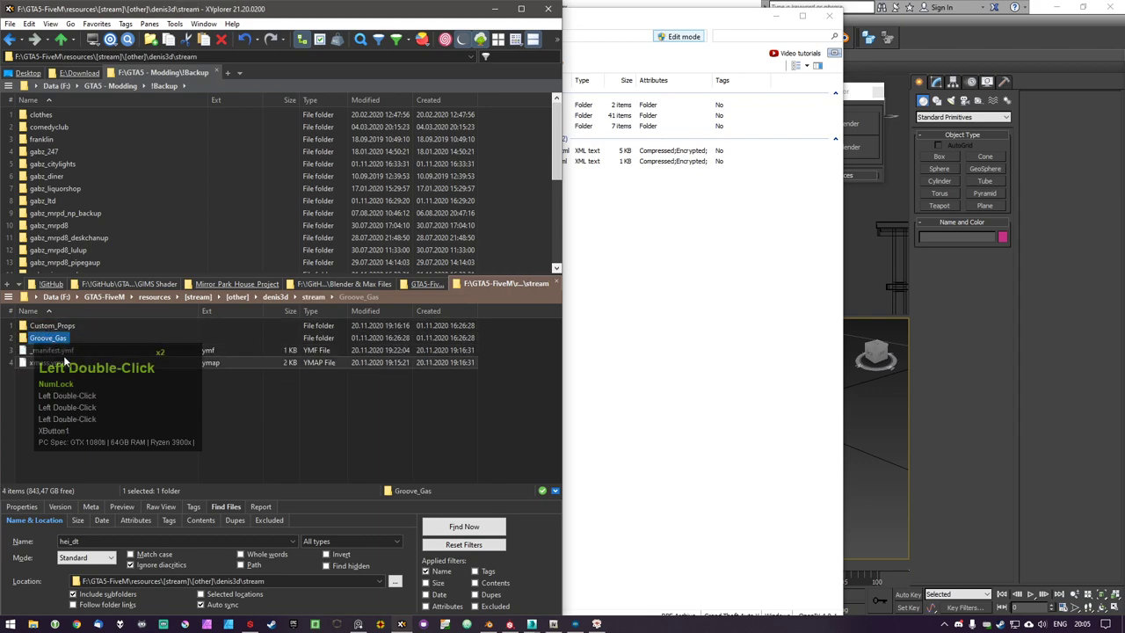
Go back to [stream] and open the [nopixel] > denis3d_vu resource folder
click(60, 366)
click(68, 387)
double_click(67, 386)
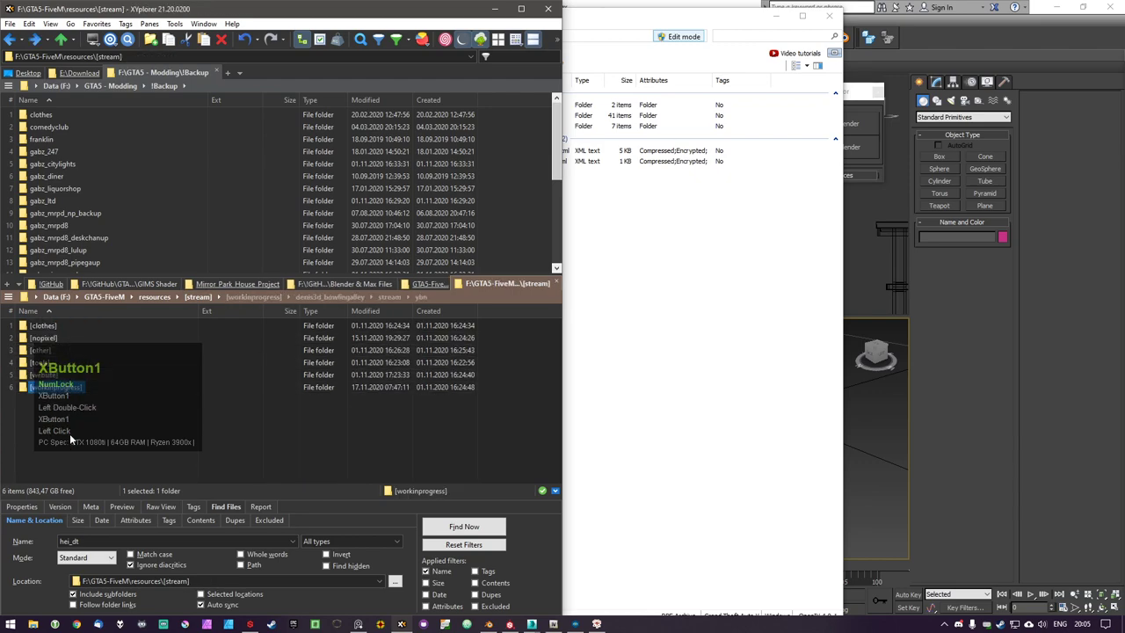
click(72, 436)
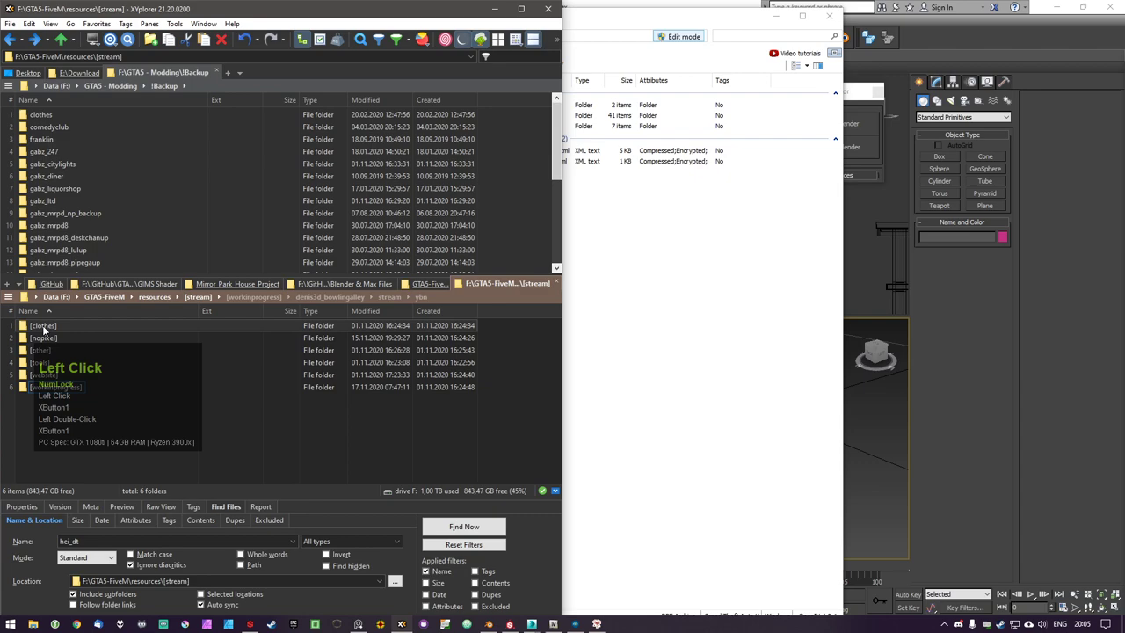
click(45, 344)
double_click(45, 344)
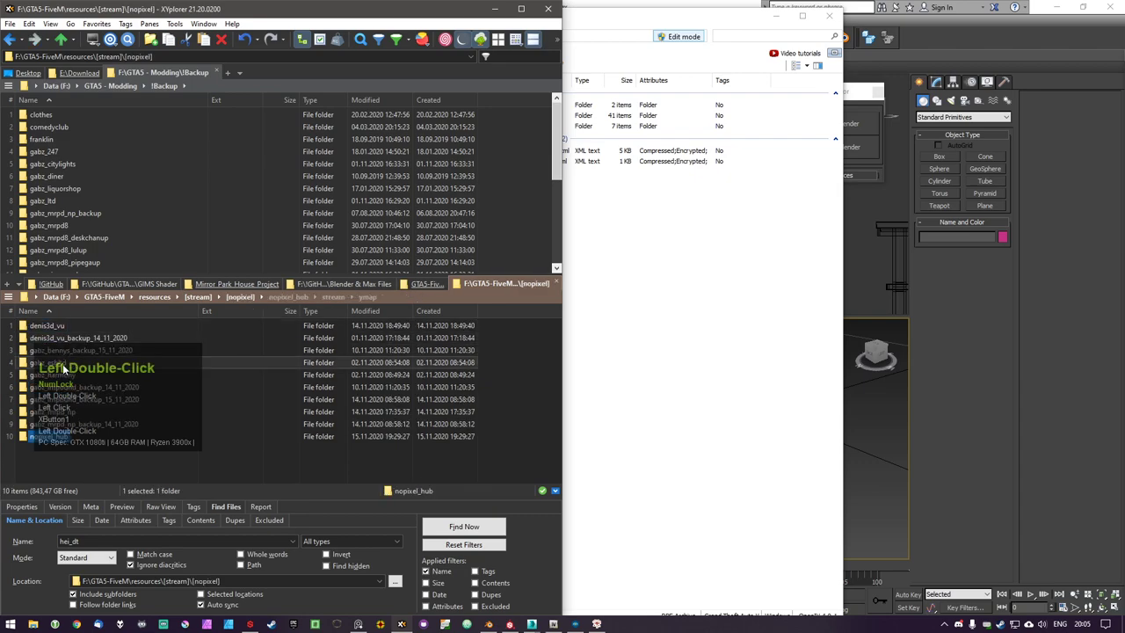
click(60, 331)
double_click(60, 331)
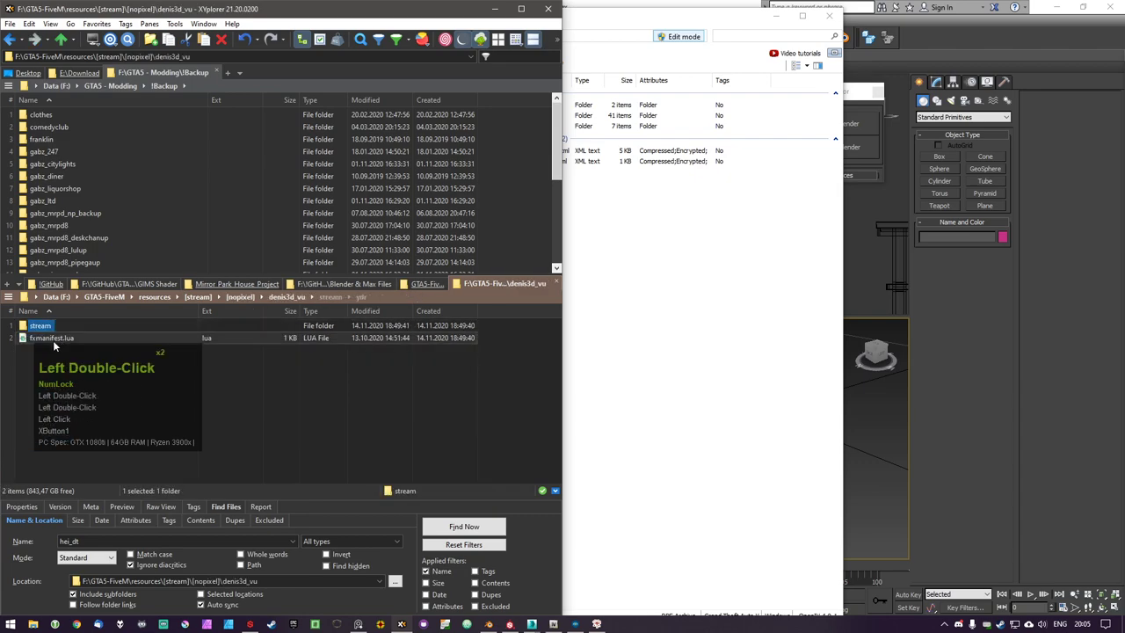
Open denis3d_vu's fxmanifest.lua in Atom for reference
click(60, 344)
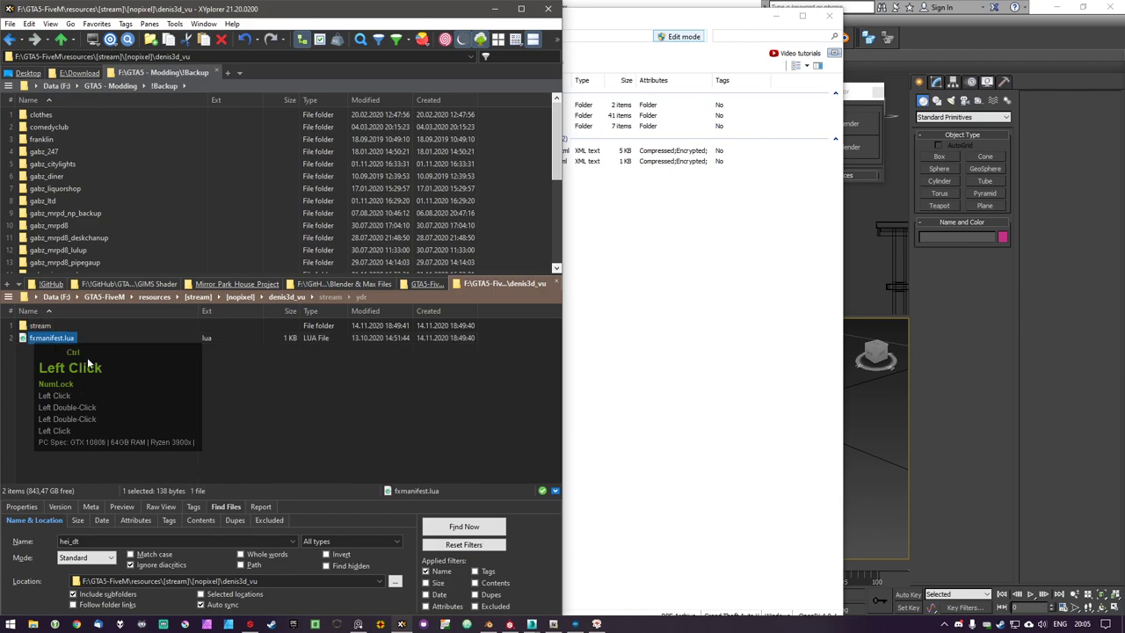
click(63, 341)
double_click(63, 341)
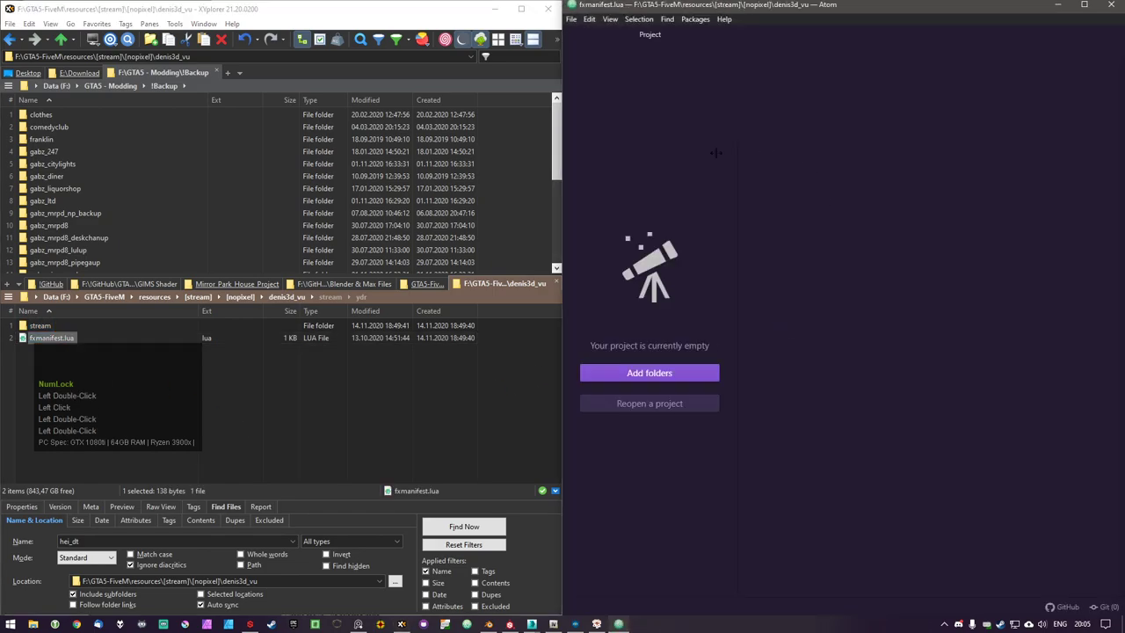
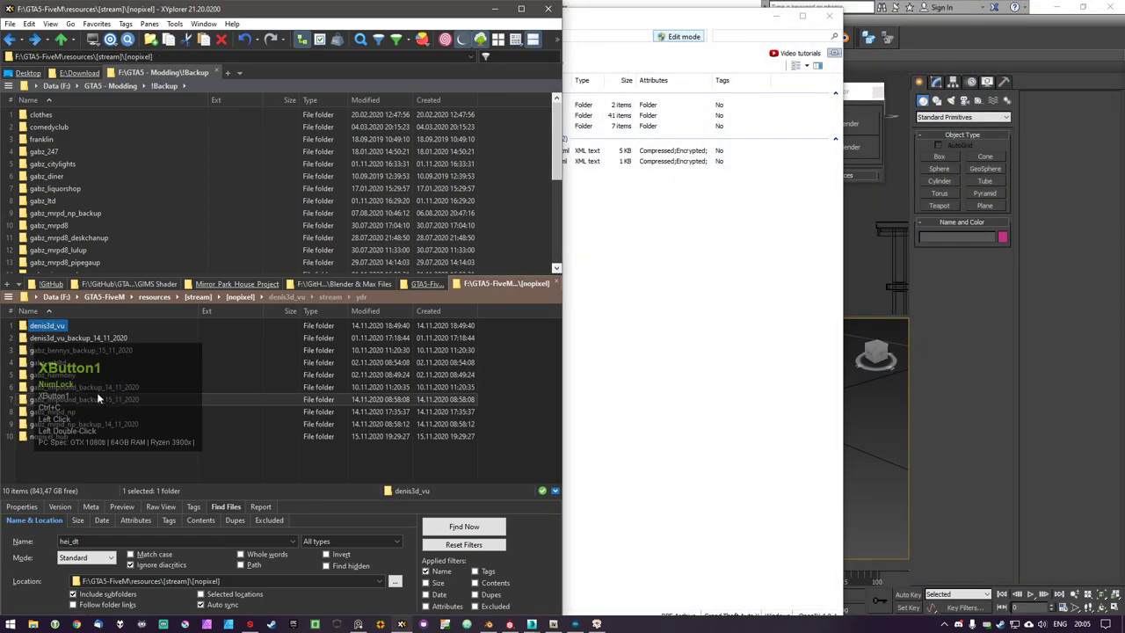
Return to [other] and start a new folder there
click(53, 354)
double_click(53, 355)
click(64, 365)
right_click(137, 401)
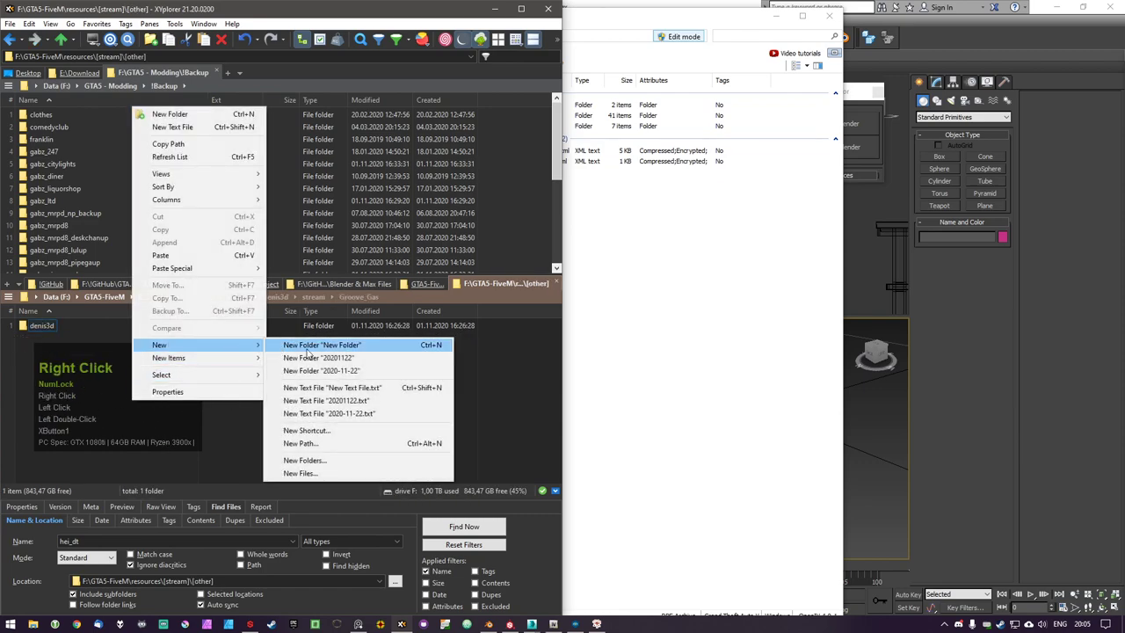
click(333, 346)
Name the new resource folder denis3d_bobworkshop and enter it
text(debus)
key(BackSpace)
text(DEBUS)
key(BackSpace)
key(BackSpace)
text(is3)
key(BackSpace)
text(d)
text(rksh)
key(BackSpace)
text(op)
key(Return)
key(Return)
key(ctrl+v)
Create a [stream] subfolder inside denis3d_bobworkshop
right_click(206, 399)
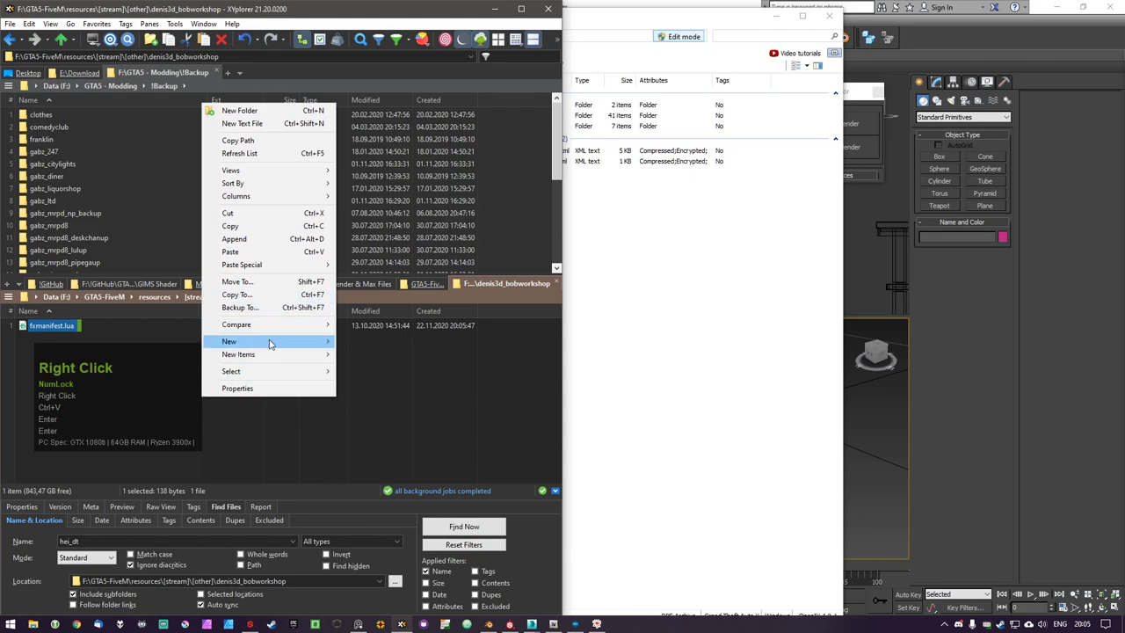
click(349, 341)
text([stream][)
key(BackSpace)
key(Return)
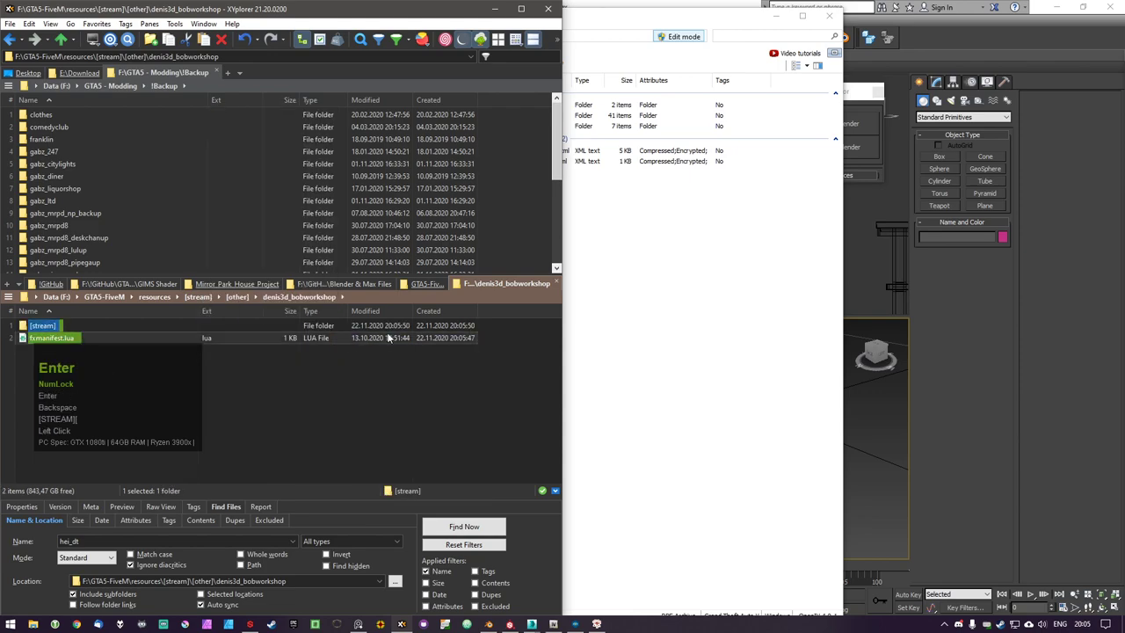
double_click(96, 420)
text([STREAM][)
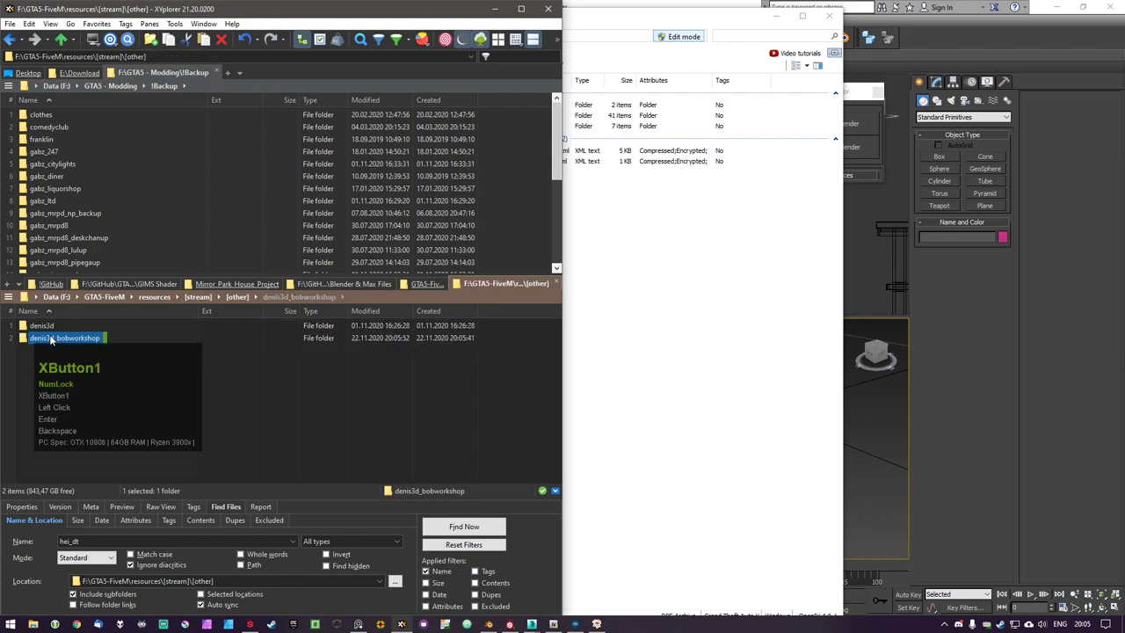
Browse back through the tree into the denis3d_bobworkshop folder and its new subfolder
click(43, 334)
click(47, 333)
double_click(47, 333)
click(52, 349)
click(64, 348)
double_click(64, 348)
click(54, 349)
double_click(54, 348)
click(67, 342)
double_click(66, 342)
Trim the subfolder name to plain stream and open the empty stream folder
click(62, 326)
double_click(61, 326)
click(62, 326)
key(Right)
key(BackSpace)
key(Left)
key(Left)
key(Delete)
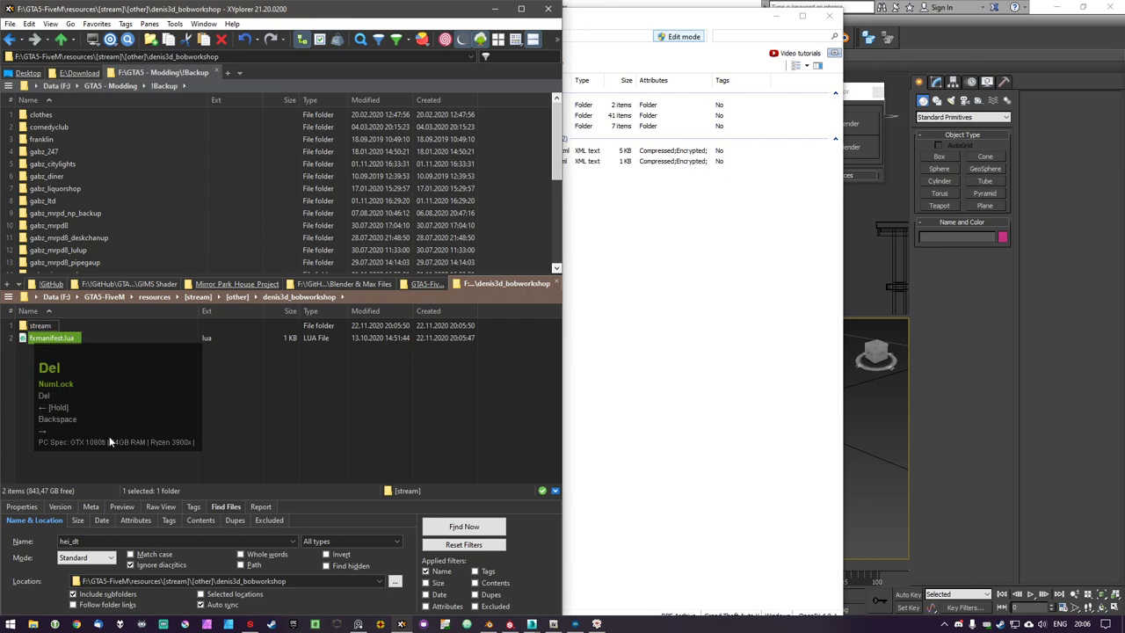
click(221, 401)
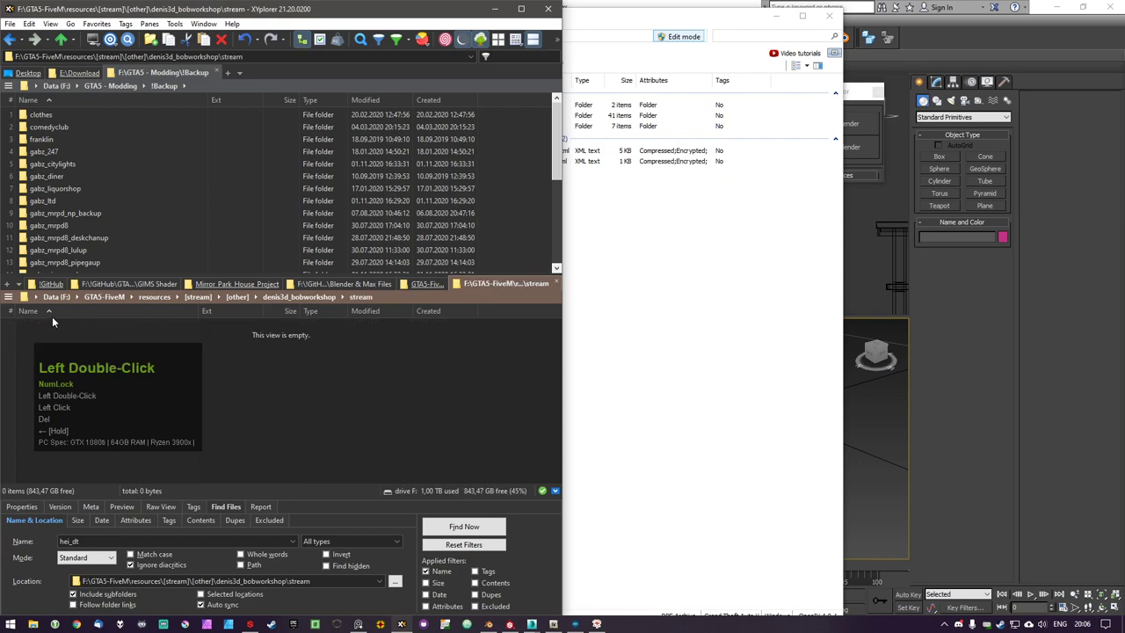